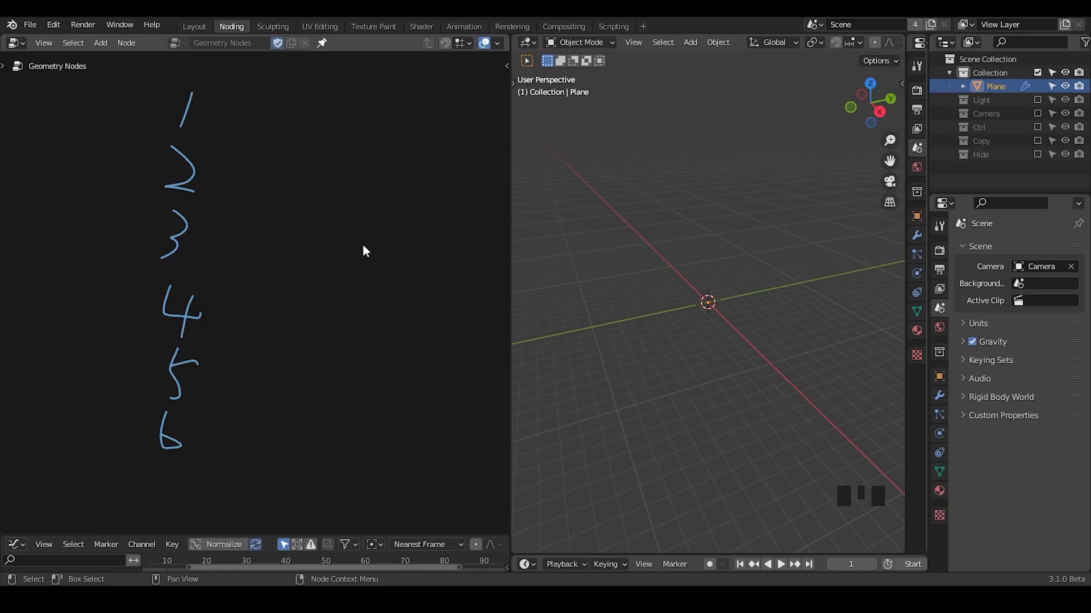
Add a Value node and link its output into the second socket of the first Add nodes.
{"action": "key", "text": "ctrl+shift+alt+q"}
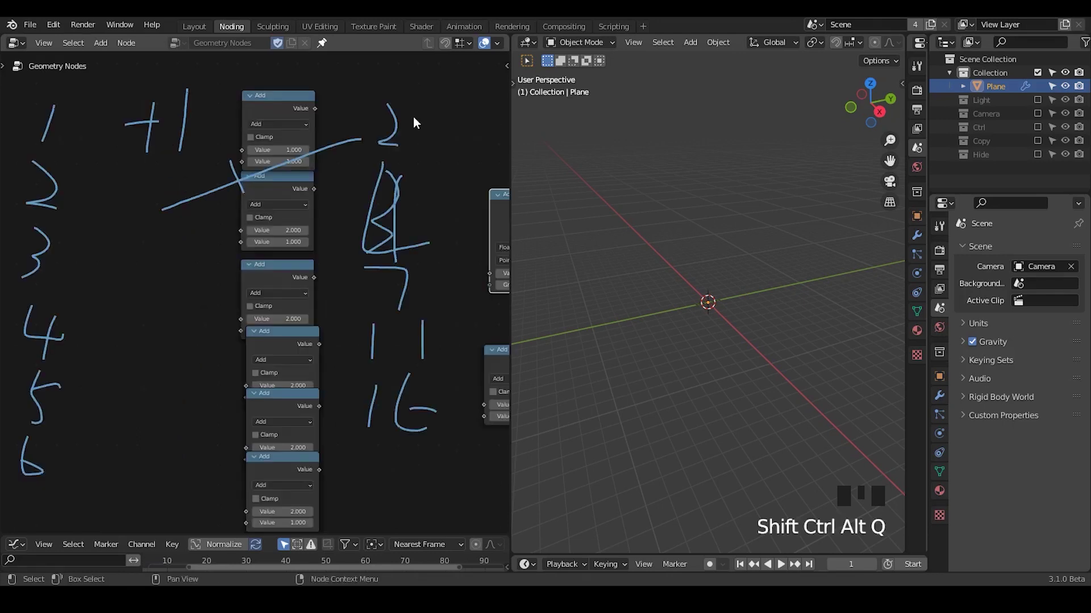
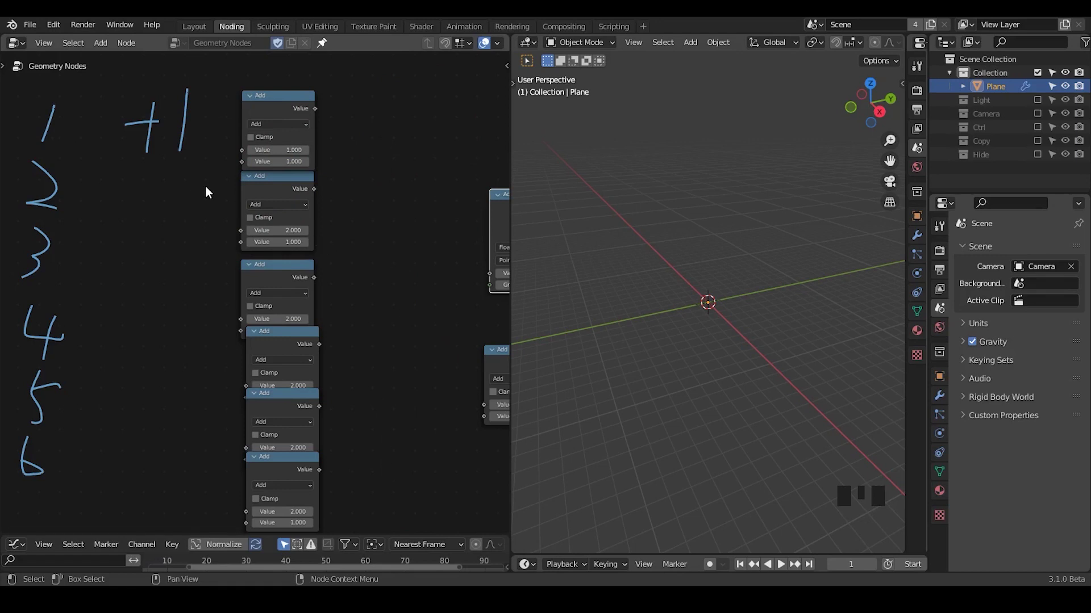
{"action": "left_click_drag", "start_coordinate": [199, 198], "coordinate": [232, 92]}
{"action": "key", "text": "d"}
{"action": "left_click_drag", "start_coordinate": [233, 92], "coordinate": [276, 146]}
{"action": "key", "text": "d"}
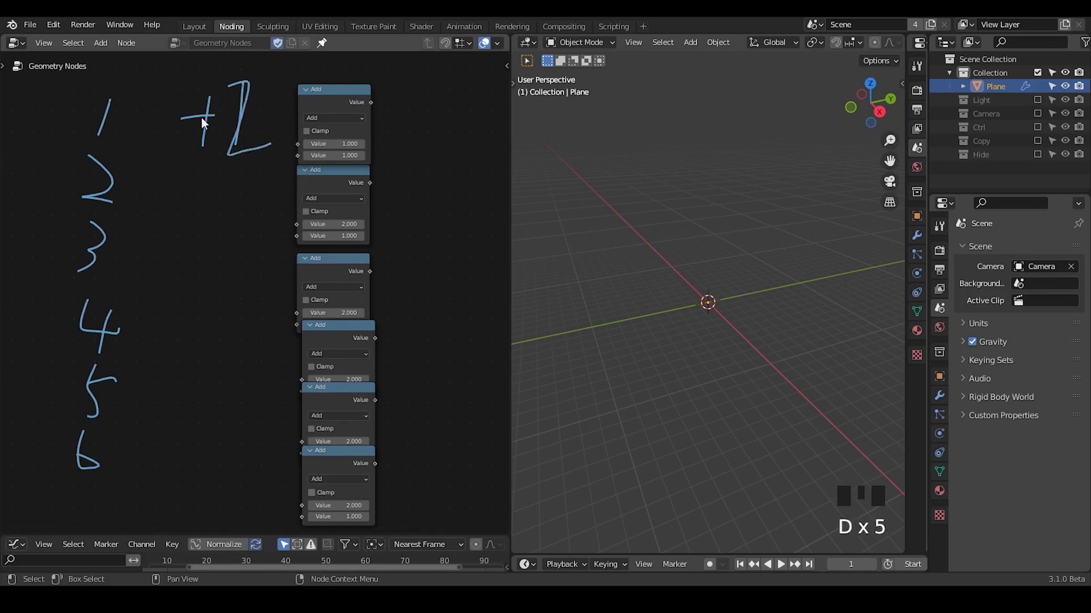
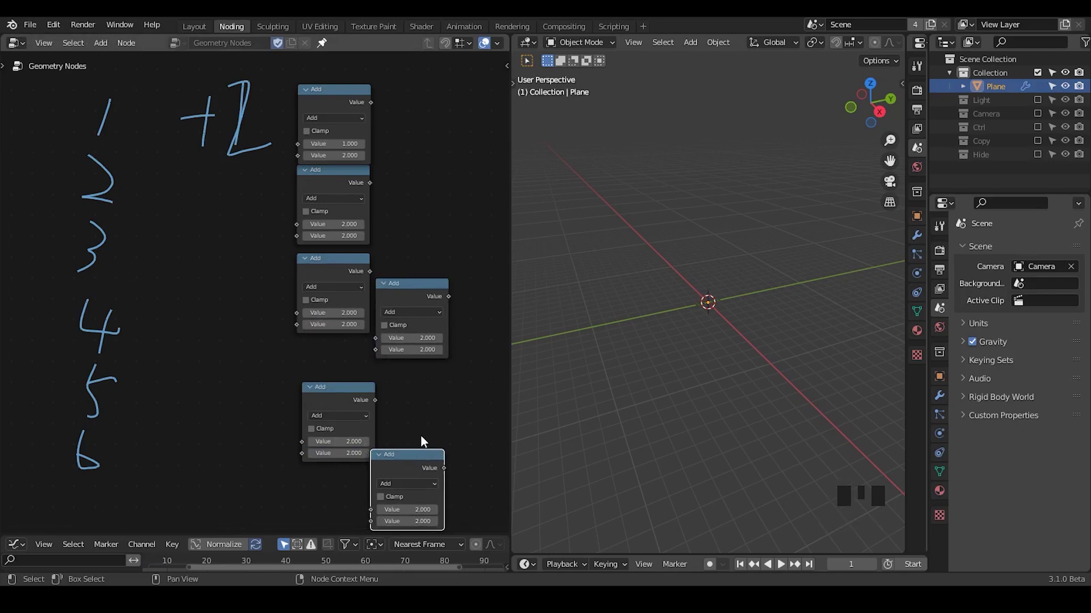
Pan over to inspect the Accumulate Field node, then return to the Add chain.
{"action": "left_click_drag", "start_coordinate": [423, 434], "coordinate": [359, 225]}
{"action": "left_click_drag", "start_coordinate": [452, 299], "coordinate": [472, 332]}
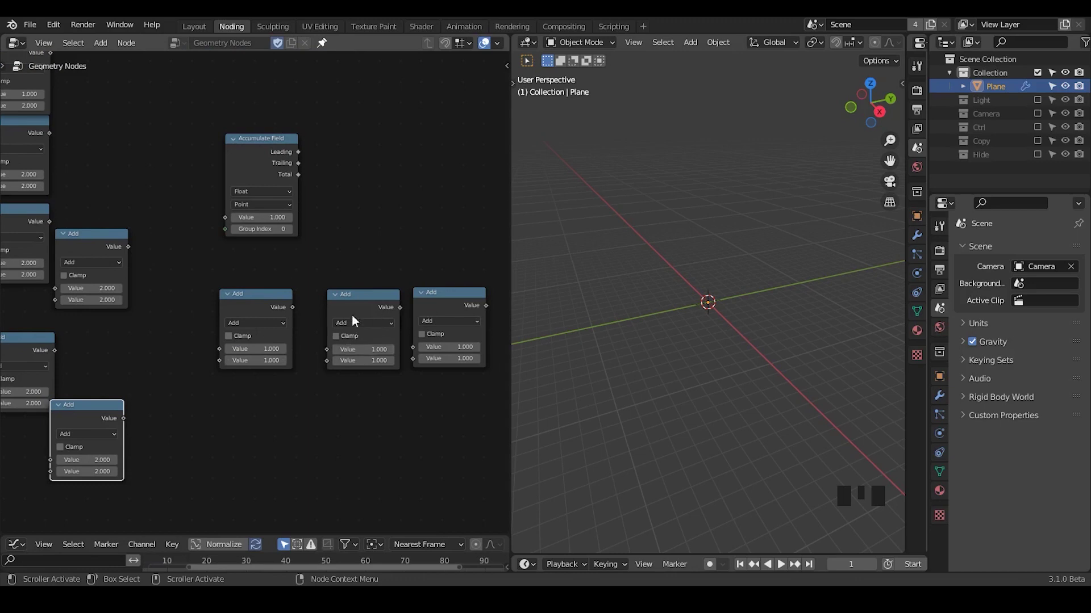
{"action": "left_click_drag", "start_coordinate": [13, 298], "coordinate": [225, 135]}
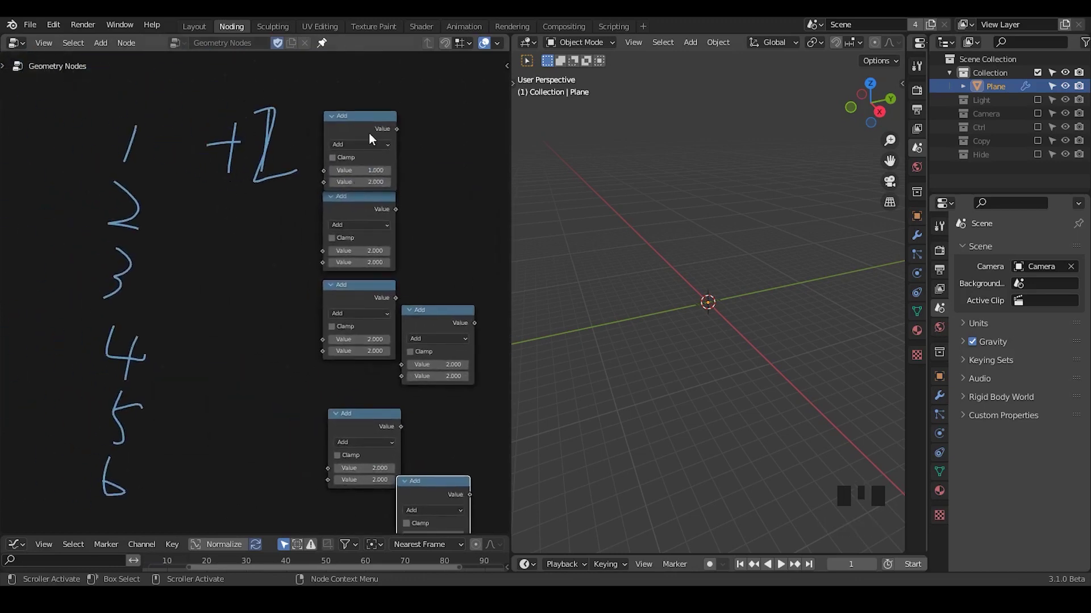
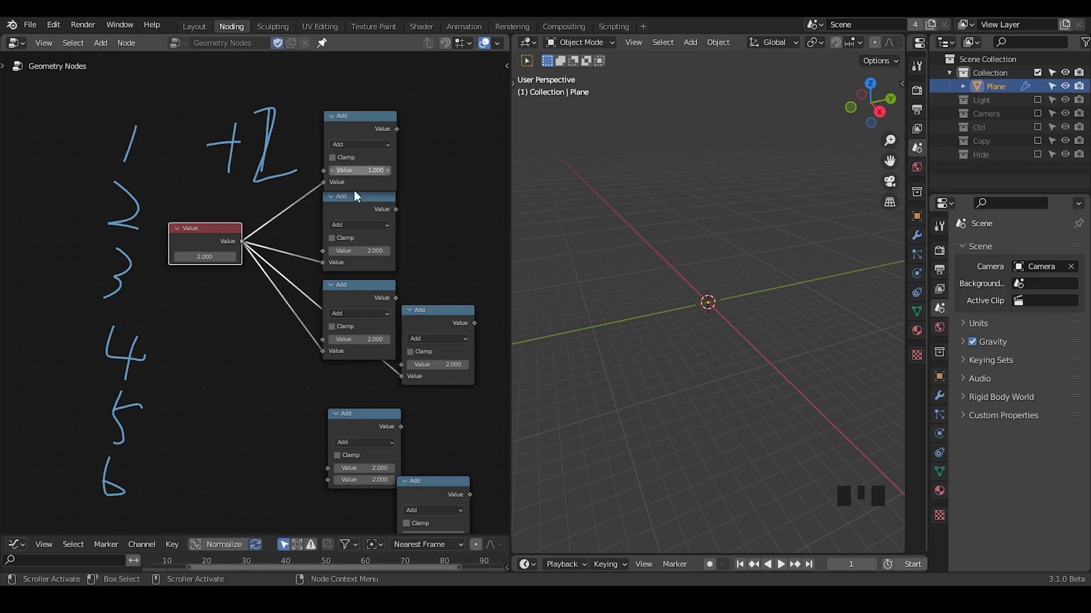
Link the Value node into the remaining Add nodes and set its value to 2.
{"action": "left_click_drag", "start_coordinate": [408, 418], "coordinate": [280, 268]}
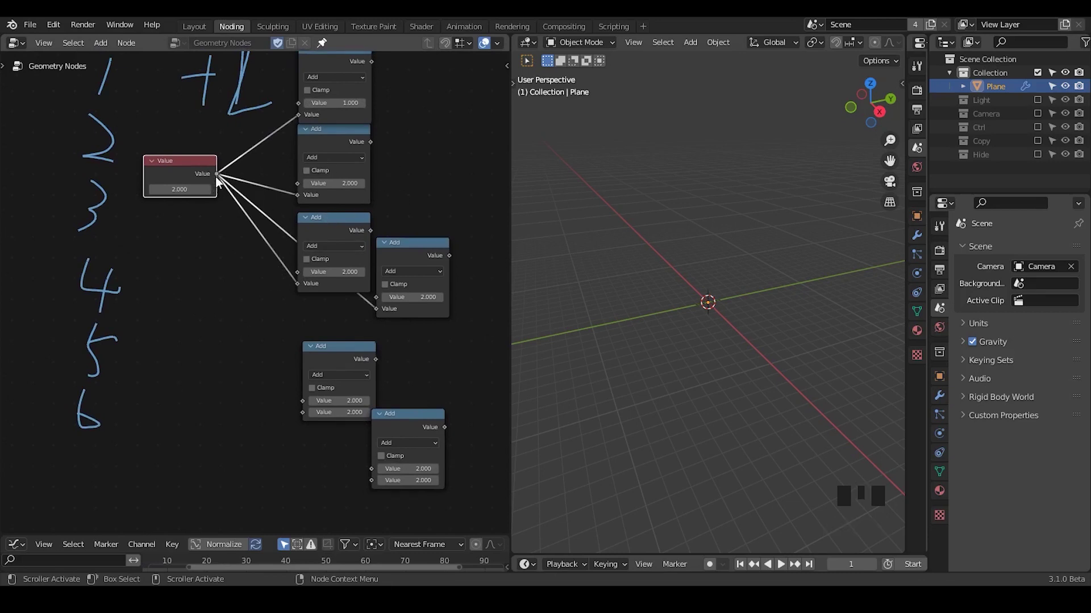
{"action": "left_click_drag", "start_coordinate": [248, 257], "coordinate": [401, 126]}
{"action": "left_click_drag", "start_coordinate": [401, 126], "coordinate": [434, 179]}
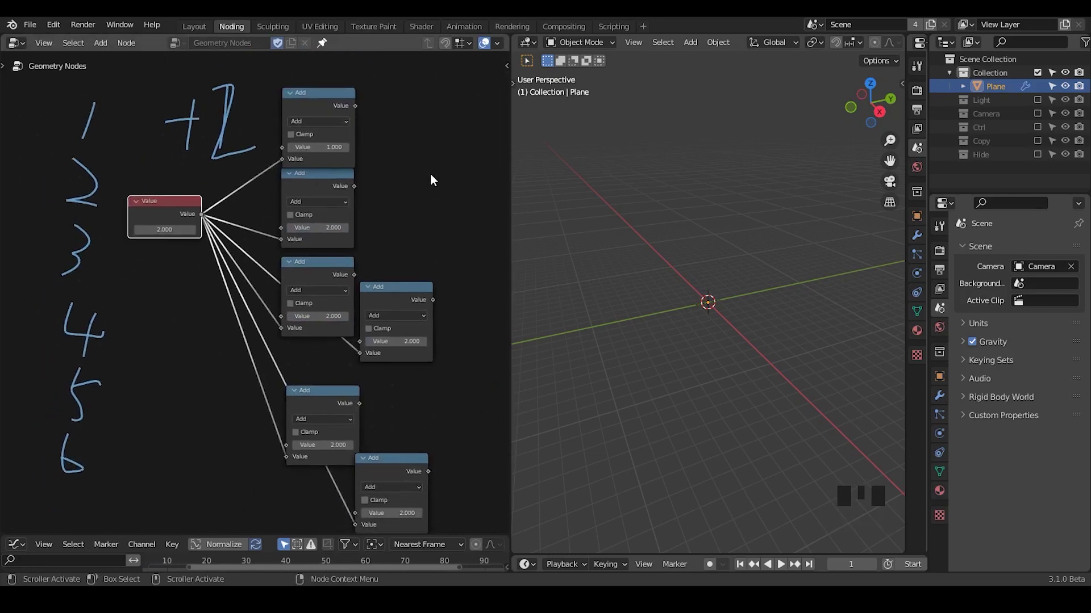
{"action": "left_click", "coordinate": [175, 211]}
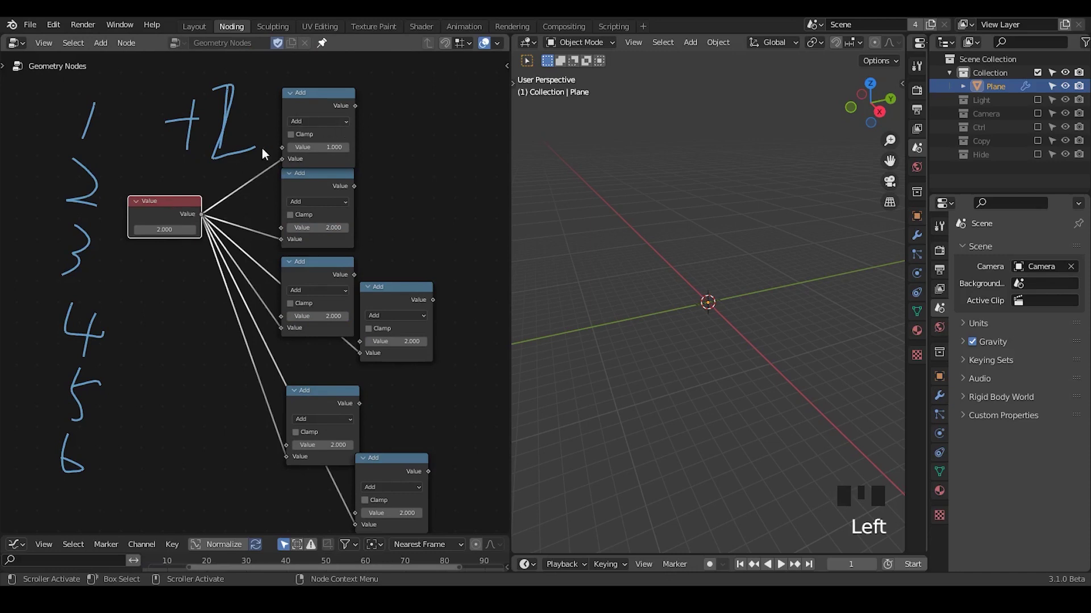
{"action": "left_click_drag", "start_coordinate": [161, 214], "coordinate": [162, 216]}
Duplicate an Add node, rearrange the chain, and remove one spare Add node.
{"action": "left_click_drag", "start_coordinate": [445, 234], "coordinate": [366, 254]}
{"action": "left_click_drag", "start_coordinate": [387, 273], "coordinate": [205, 181]}
{"action": "left_click", "coordinate": [206, 181]}
{"action": "key", "text": "shift+d"}
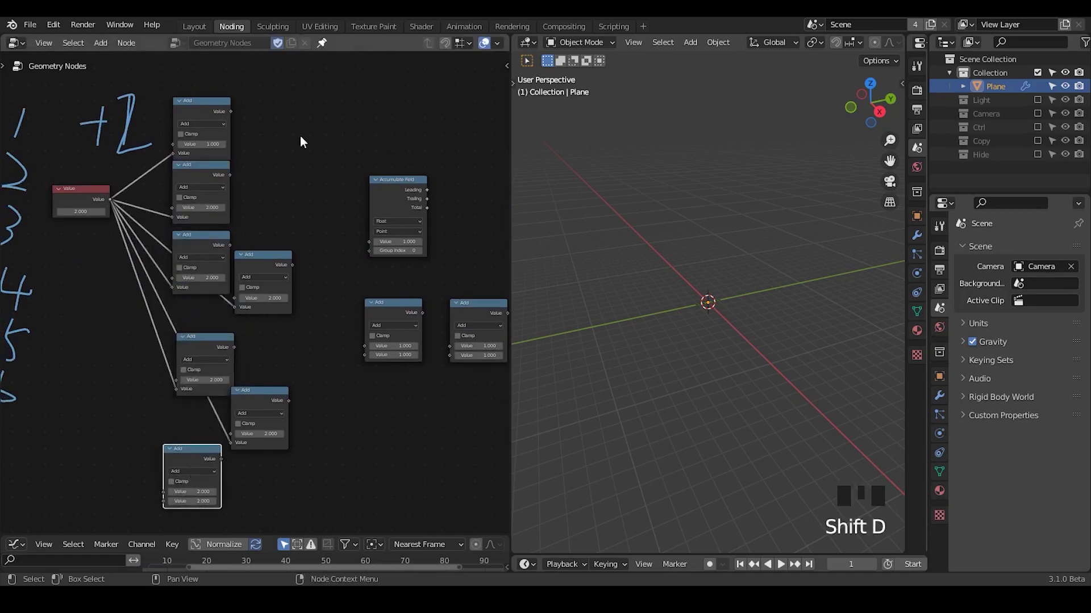
{"action": "left_click_drag", "start_coordinate": [344, 315], "coordinate": [427, 246]}
{"action": "left_click_drag", "start_coordinate": [428, 245], "coordinate": [339, 315]}
{"action": "left_click_drag", "start_coordinate": [80, 335], "coordinate": [359, 306]}
{"action": "key", "text": "ctrl+shift+alt+w"}
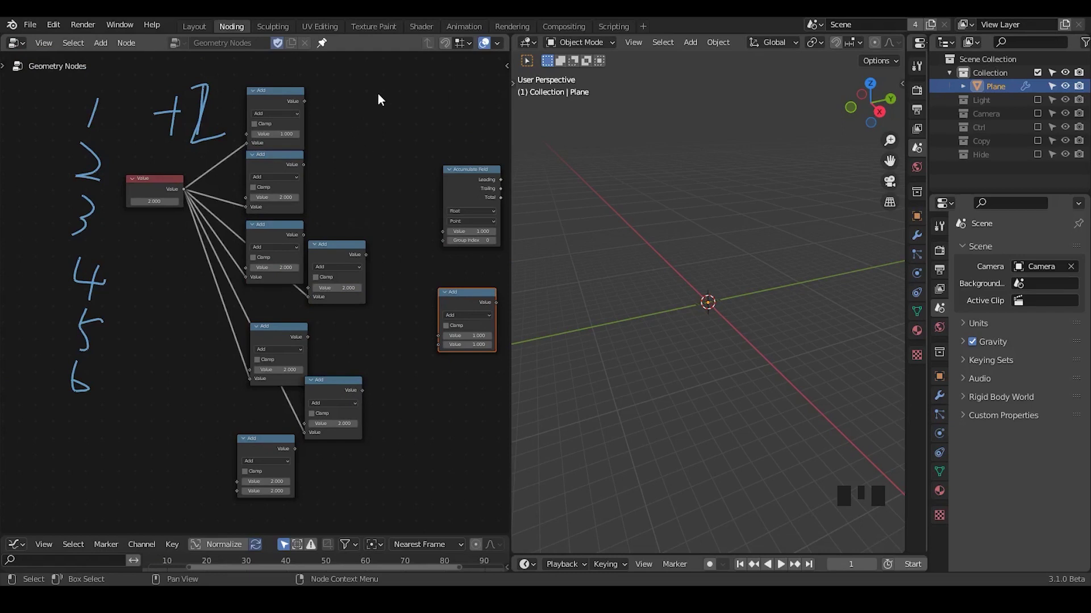
Box-select the Add chain with its Value node and delete the whole demonstration.
{"action": "left_click_drag", "start_coordinate": [340, 298], "coordinate": [376, 93]}
{"action": "left_click_drag", "start_coordinate": [376, 93], "coordinate": [262, 226]}
{"action": "key", "text": "x"}
{"action": "key", "text": "d"}
{"action": "left_click_drag", "start_coordinate": [230, 85], "coordinate": [334, 191]}
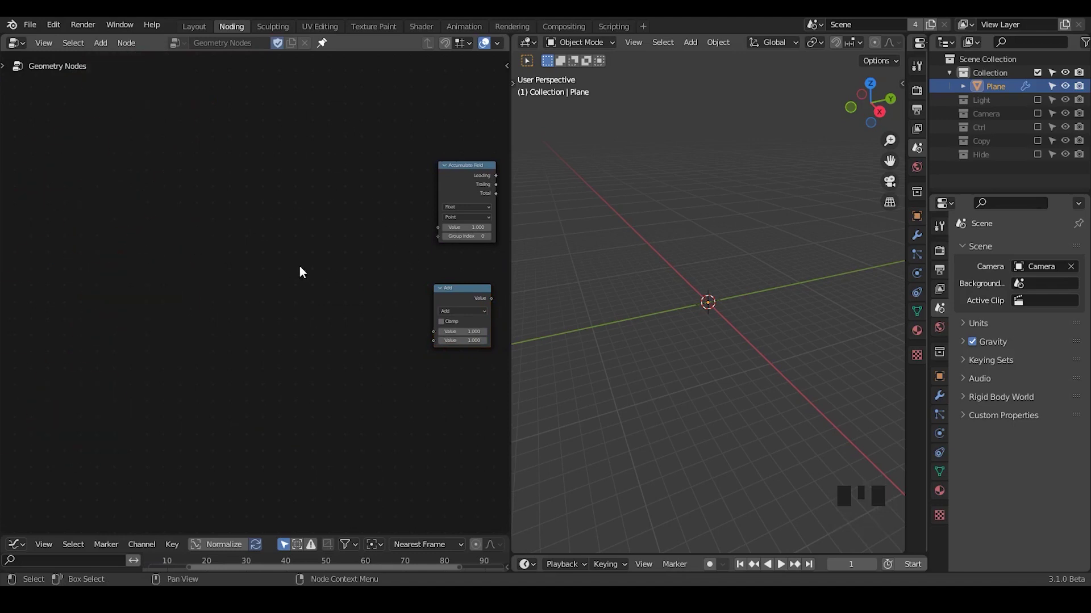
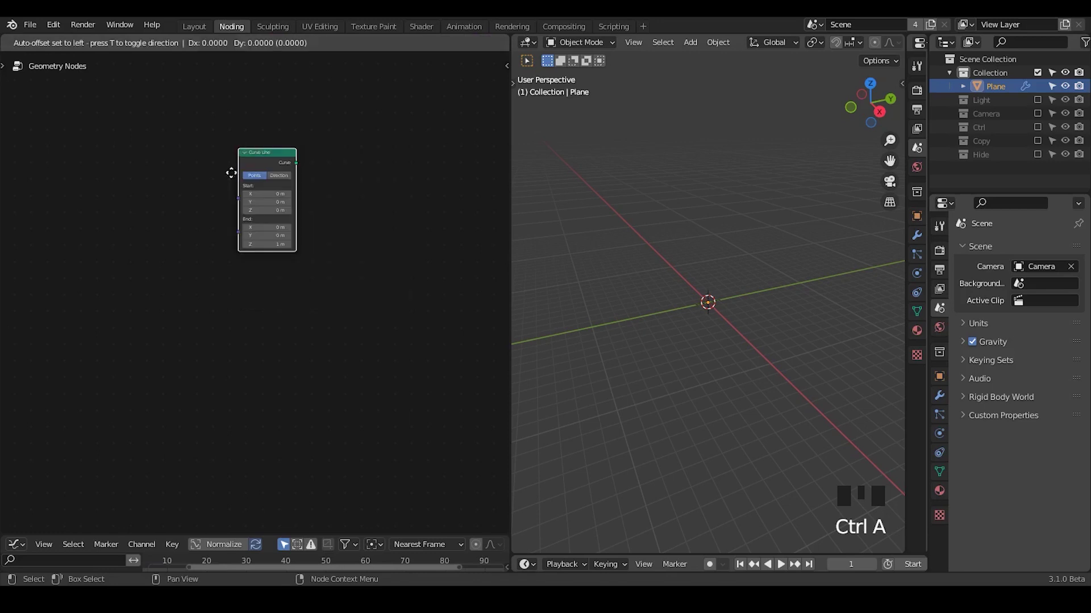
Add a Curve Line with End Z 4 m, Resample Curve count 55, and a 3-resolution Curve Circle instanced on its points.
{"action": "key", "text": "ctrl+a"}
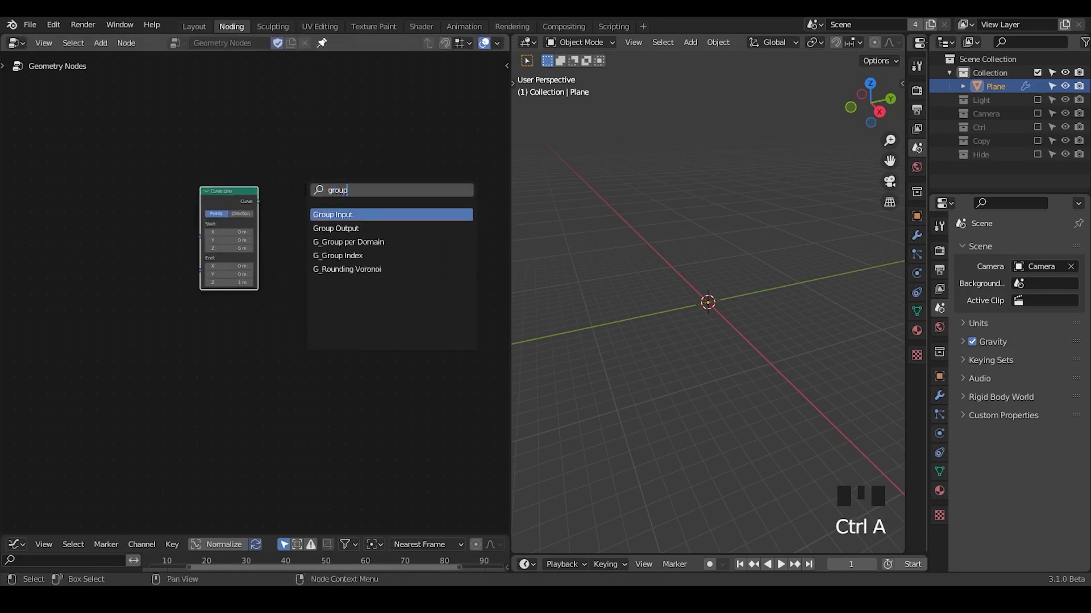
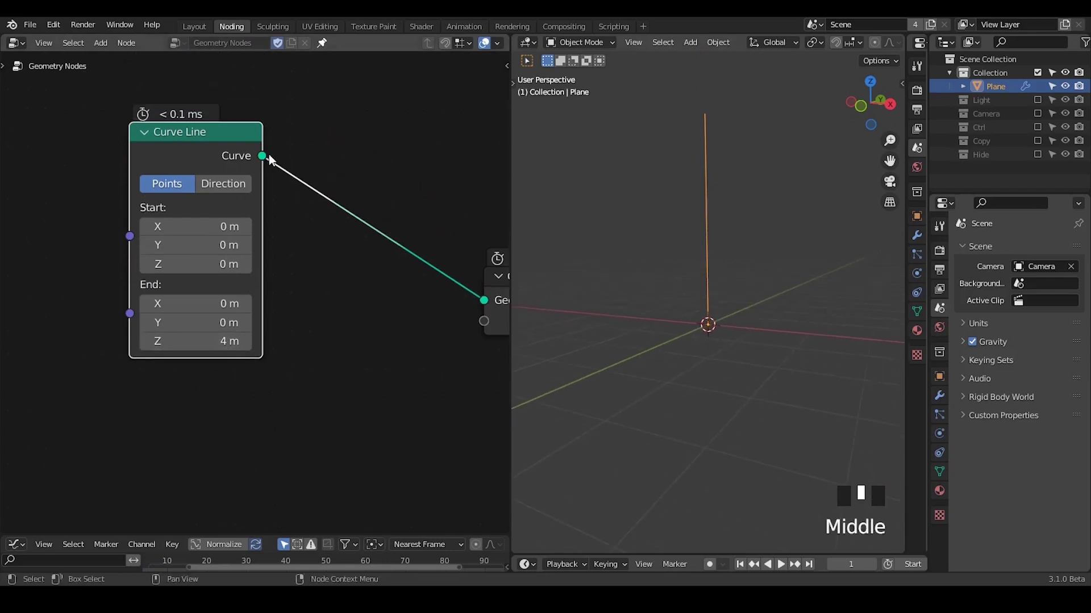
{"action": "key", "text": "ctrl+a"}
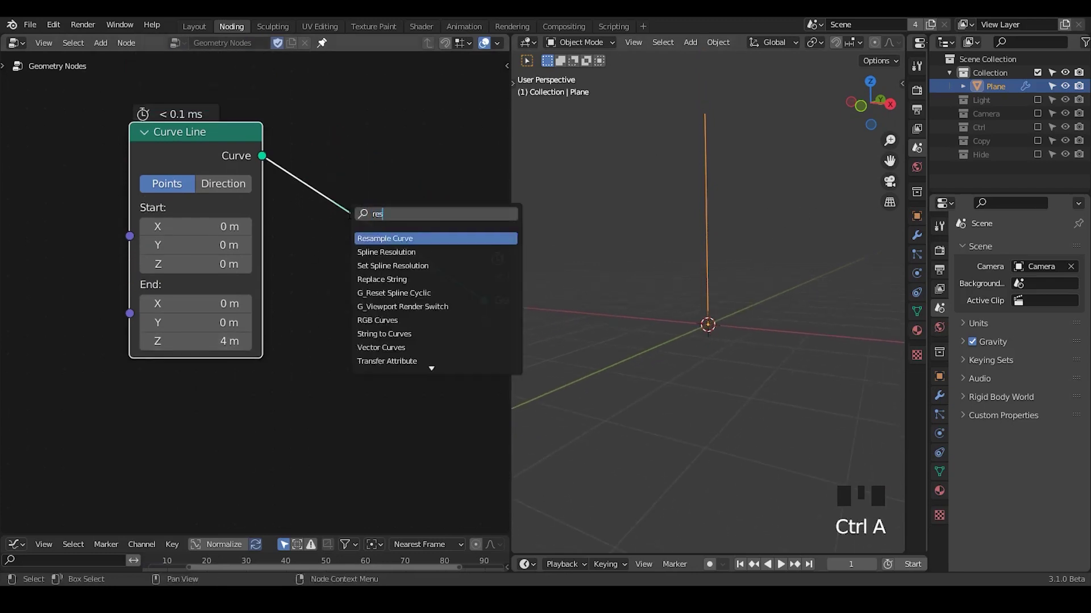
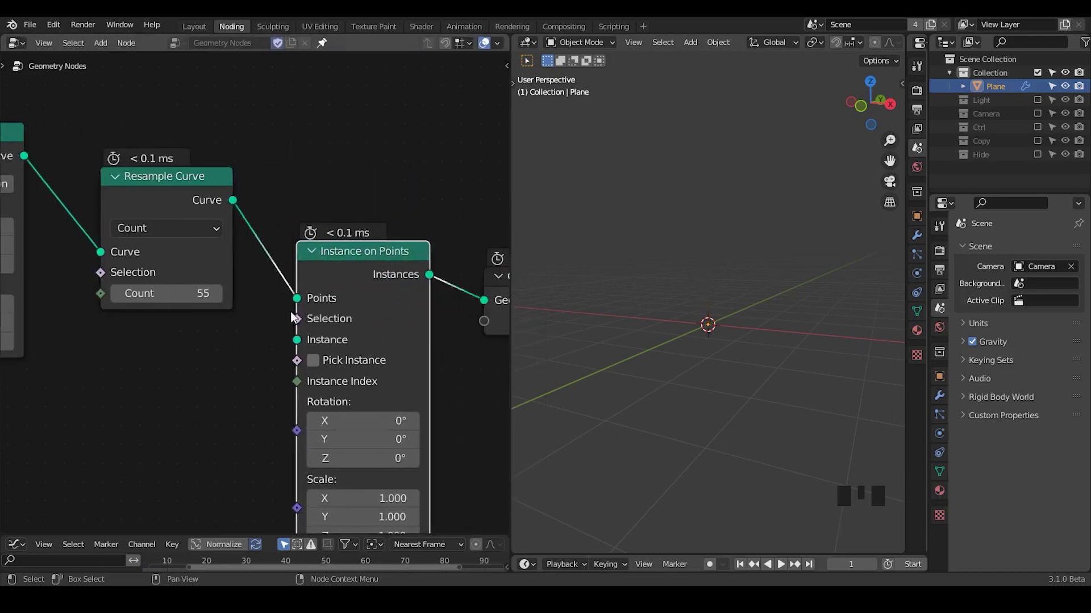
{"action": "middle_click", "coordinate": [200, 362]}
{"action": "key", "text": "ctrl+a"}
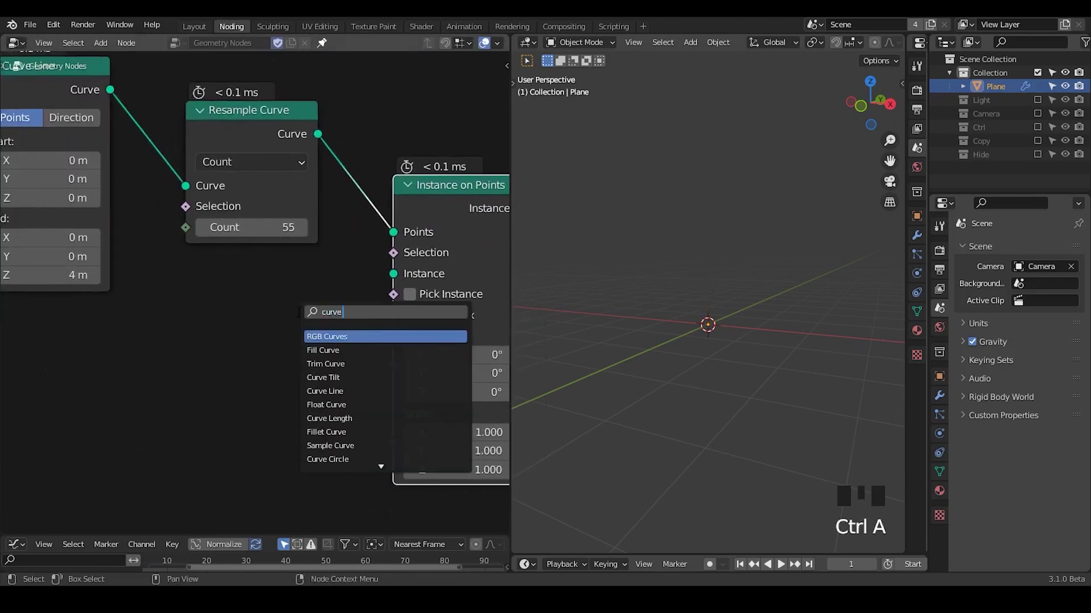
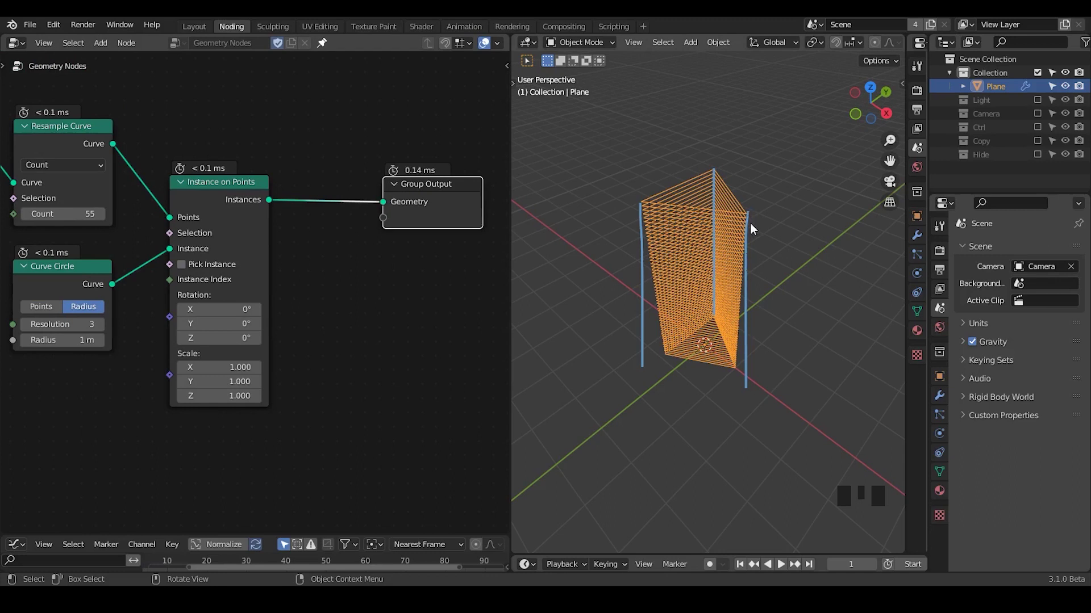
Insert a Realize Instances node on the link before the Group Output.
{"action": "key", "text": "ctrl+shift+alt+q"}
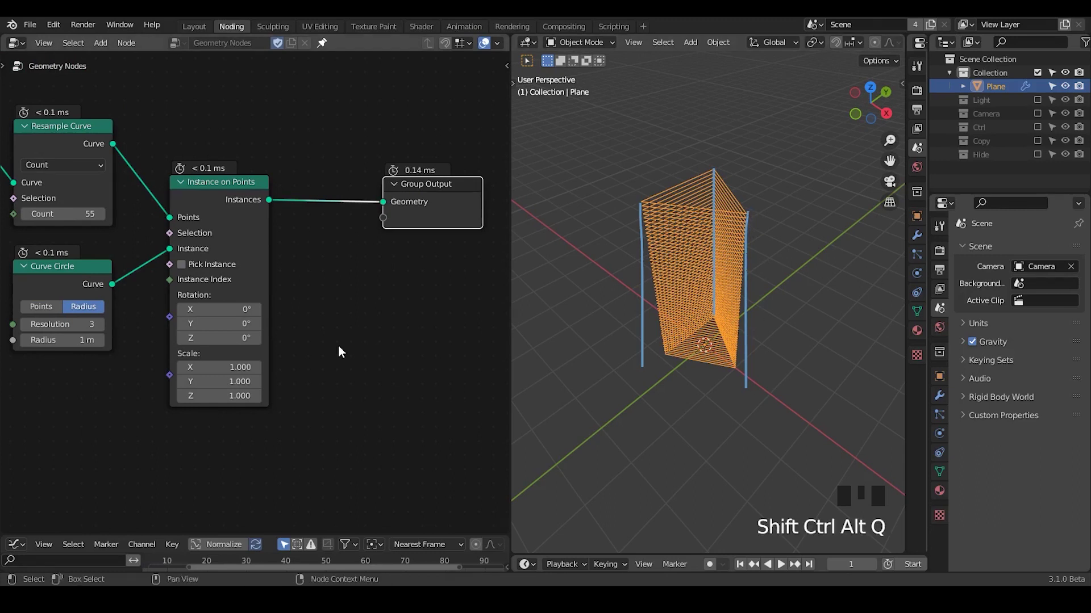
{"action": "key", "text": "ctrl+a"}
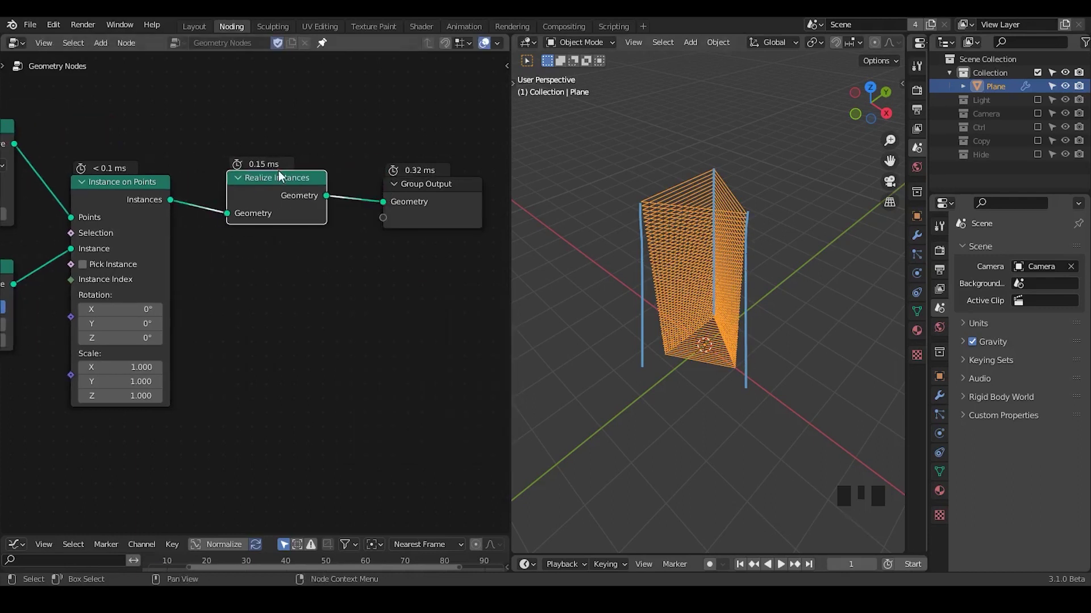
{"action": "left_click_drag", "start_coordinate": [274, 193], "coordinate": [352, 267]}
{"action": "left_click_drag", "start_coordinate": [352, 266], "coordinate": [320, 202]}
{"action": "left_click", "coordinate": [320, 202]}
Insert Separate Geometry before the Group Output and add an Index node.
{"action": "key", "text": "ctrl+a"}
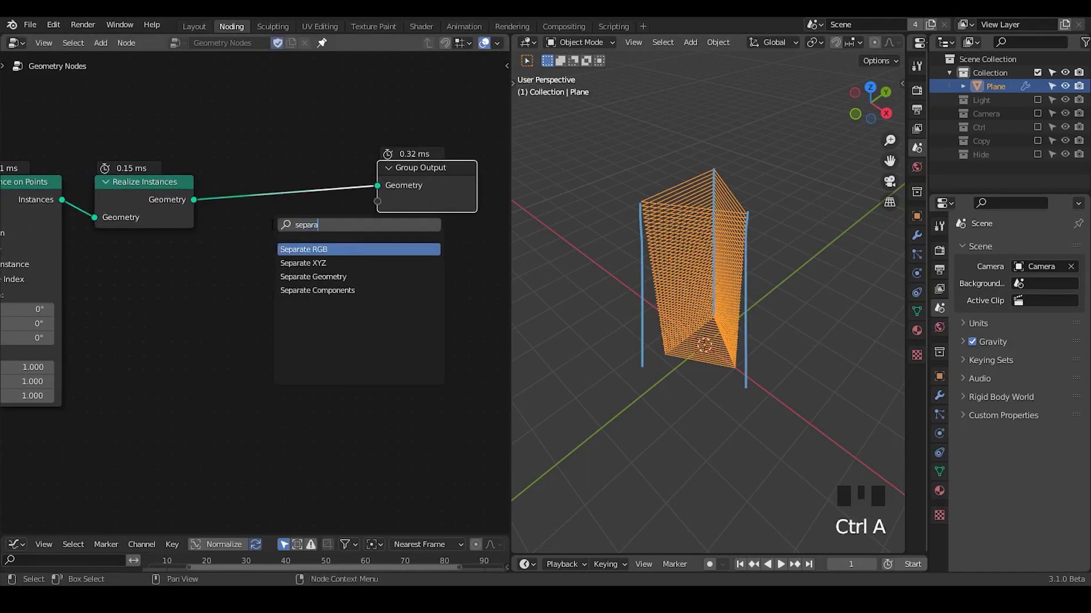
{"action": "key", "text": "Down"}
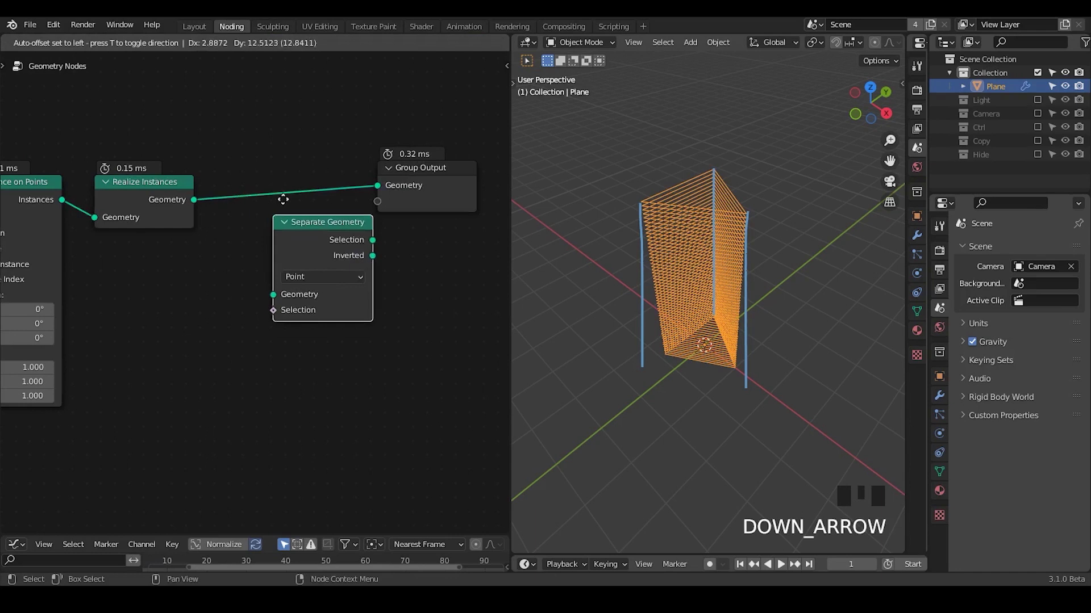
{"action": "left_click_drag", "start_coordinate": [234, 339], "coordinate": [257, 239]}
{"action": "key", "text": "ctrl+a"}
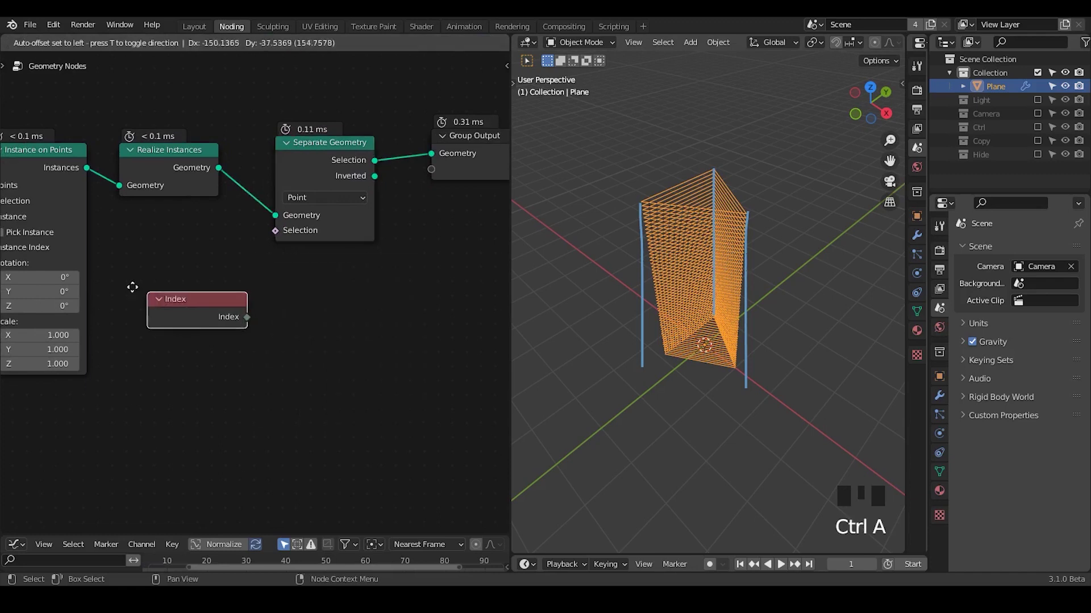
Feed Index through a Modulo 3 math node into Separate Geometry's Selection.
{"action": "left_click_drag", "start_coordinate": [228, 315], "coordinate": [313, 298]}
{"action": "left_click_drag", "start_coordinate": [341, 323], "coordinate": [359, 337]}
{"action": "left_click_drag", "start_coordinate": [325, 382], "coordinate": [453, 268]}
{"action": "key", "text": "d"}
{"action": "left_click", "coordinate": [453, 267]}
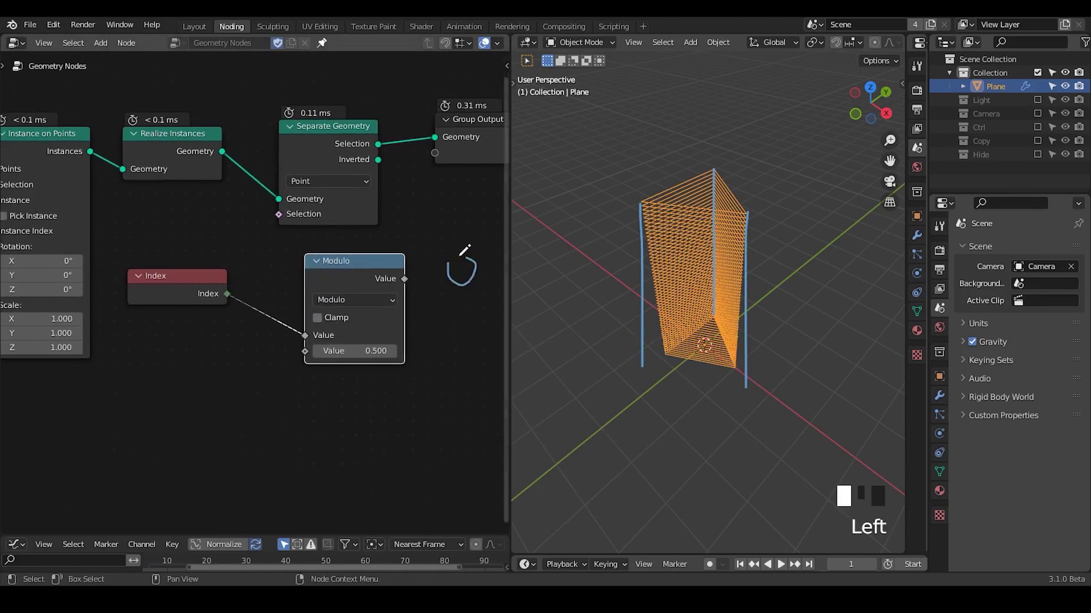
{"action": "key", "text": "d"}
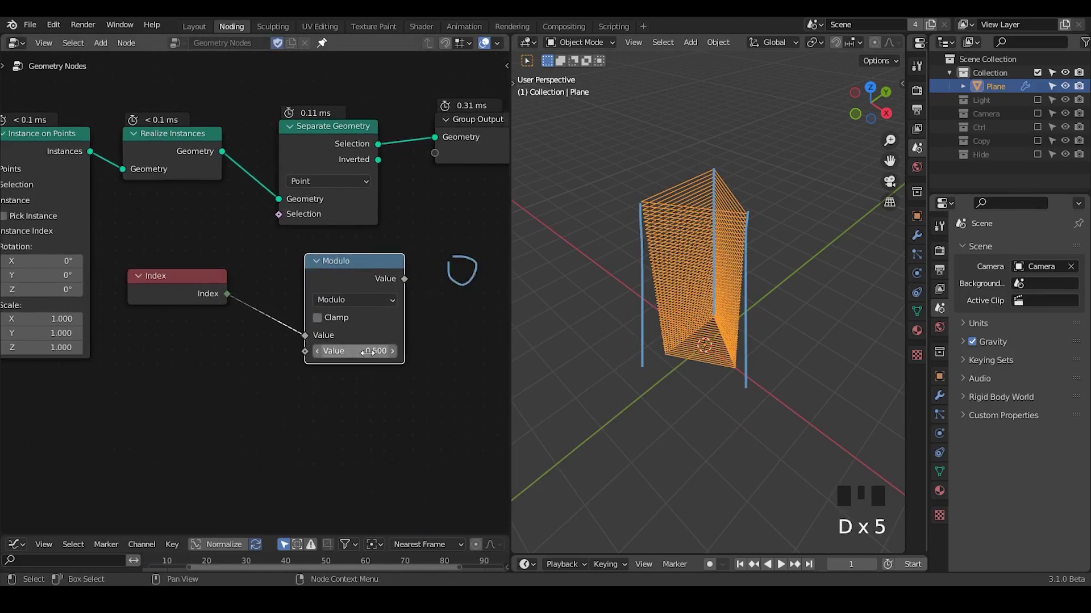
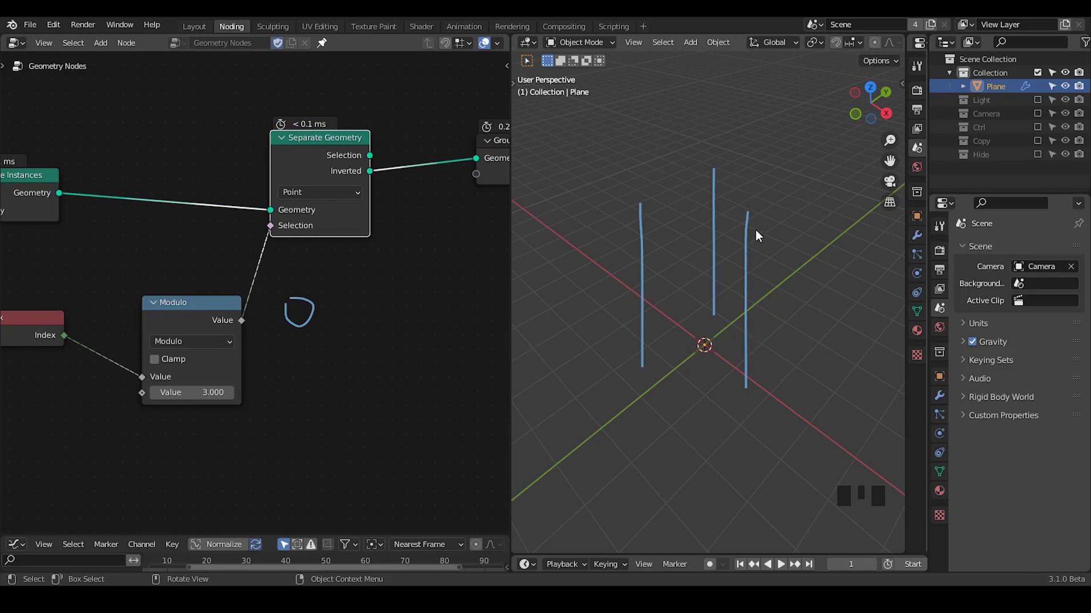
Send Separate Geometry's Inverted output to the Group Output, leaving the three corner points.
{"action": "key", "text": "d"}
{"action": "right_click", "coordinate": [341, 288]}
{"action": "key", "text": "d"}
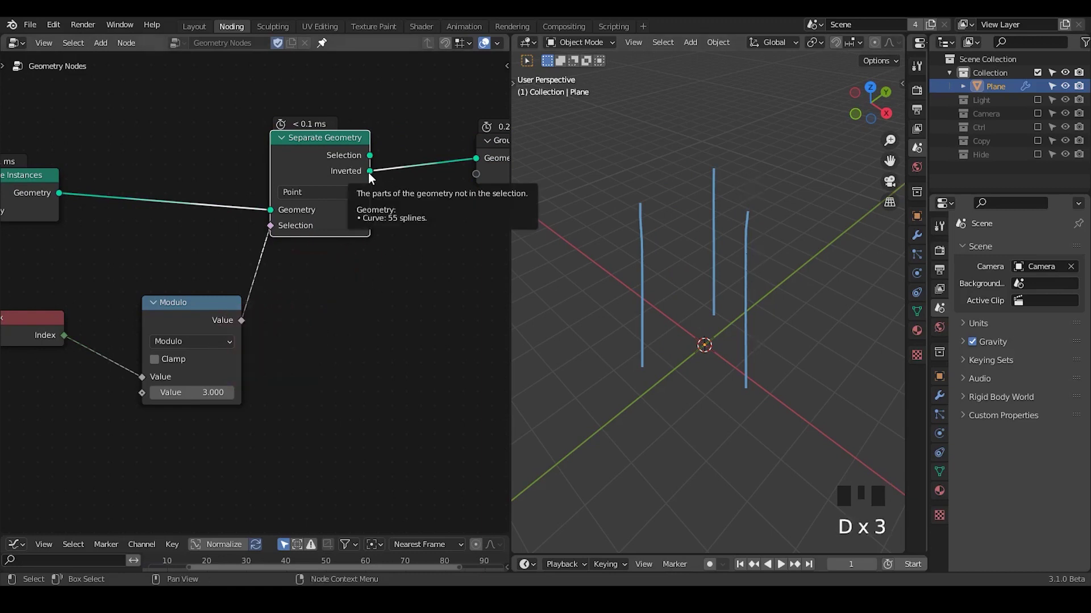
{"action": "key", "text": "d"}
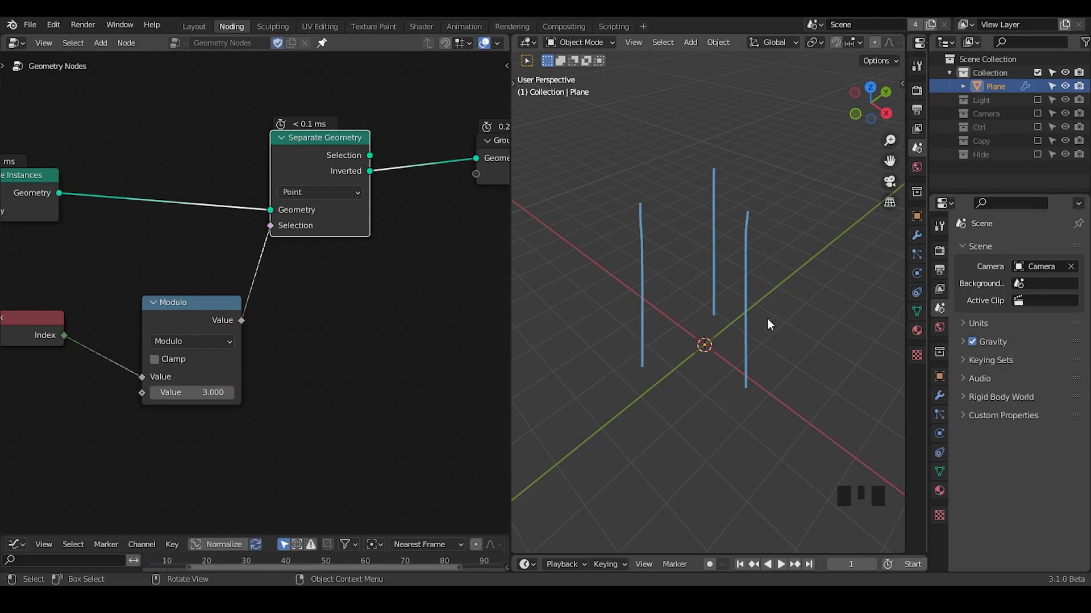
Add a new Curve Line feeding a Set Position node.
{"action": "left_click_drag", "start_coordinate": [257, 327], "coordinate": [268, 279]}
{"action": "key", "text": "ctrl+a"}
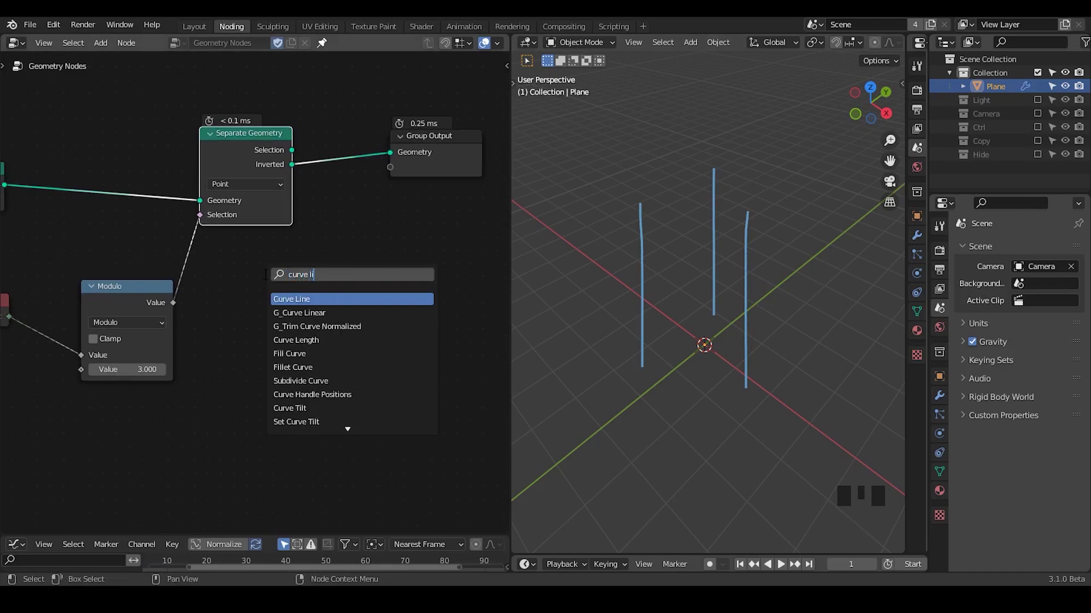
{"action": "key", "text": "ctrl+a"}
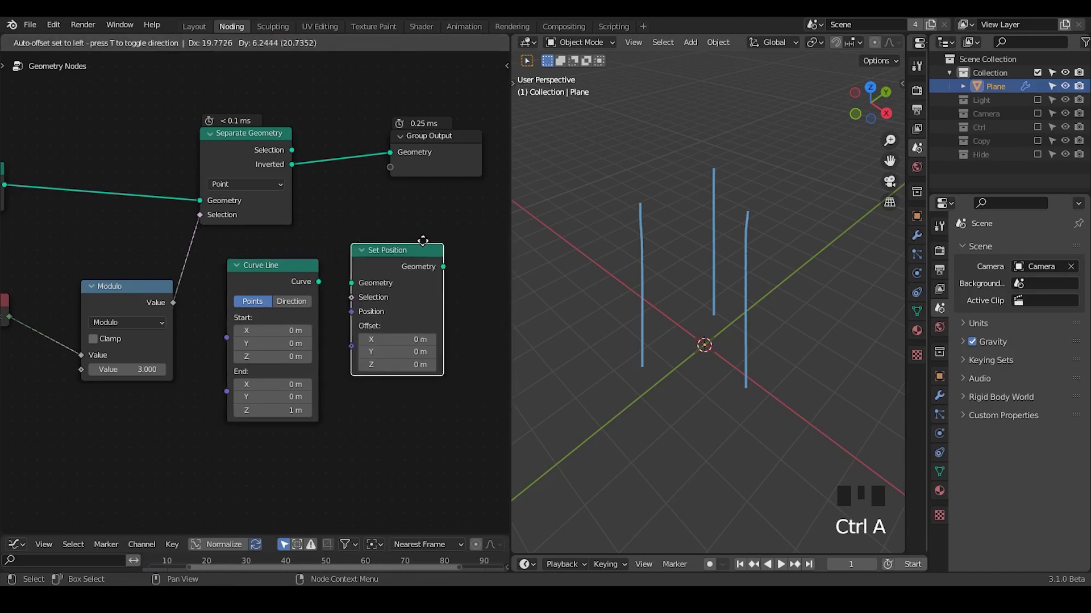
{"action": "left_click_drag", "start_coordinate": [332, 284], "coordinate": [362, 278]}
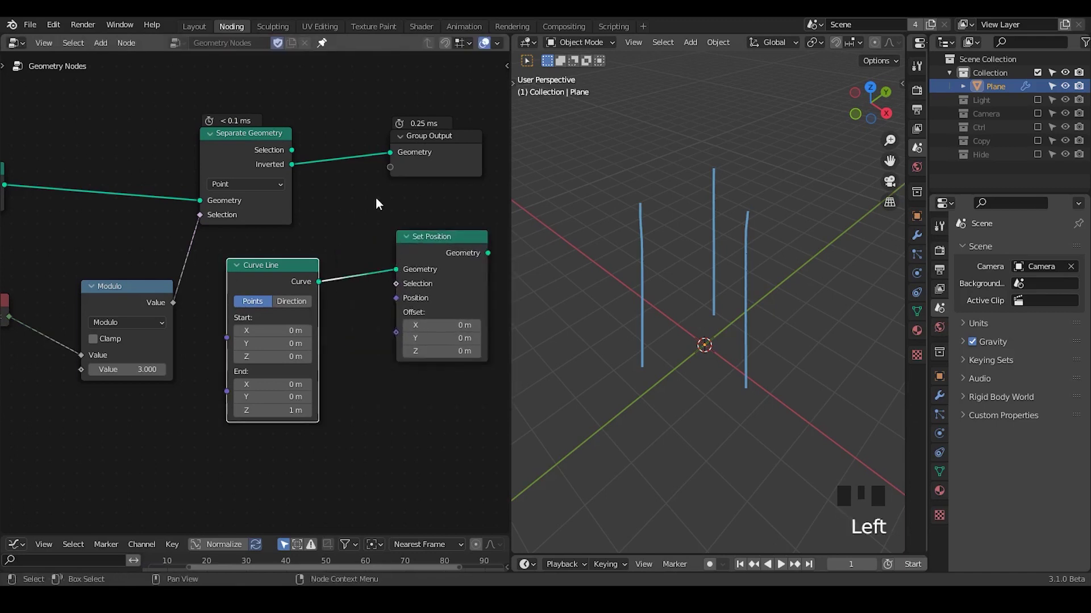
{"action": "left_click", "coordinate": [295, 170]}
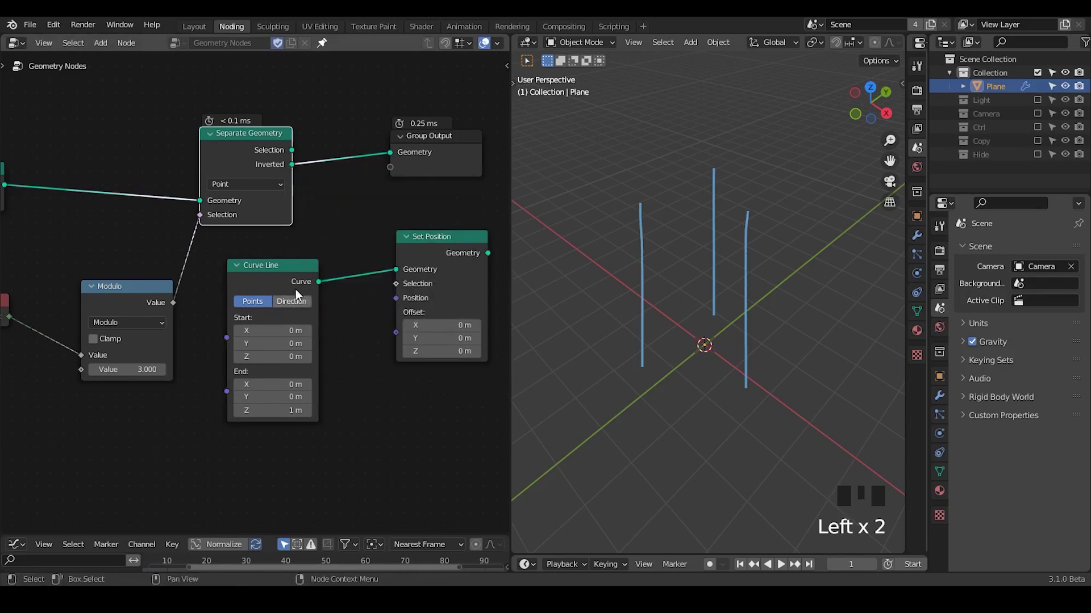
Insert a Resample Curve node between the Curve Line and Set Position.
{"action": "left_click_drag", "start_coordinate": [308, 308], "coordinate": [396, 240]}
{"action": "left_click", "coordinate": [395, 240]}
{"action": "key", "text": "ctrl+a"}
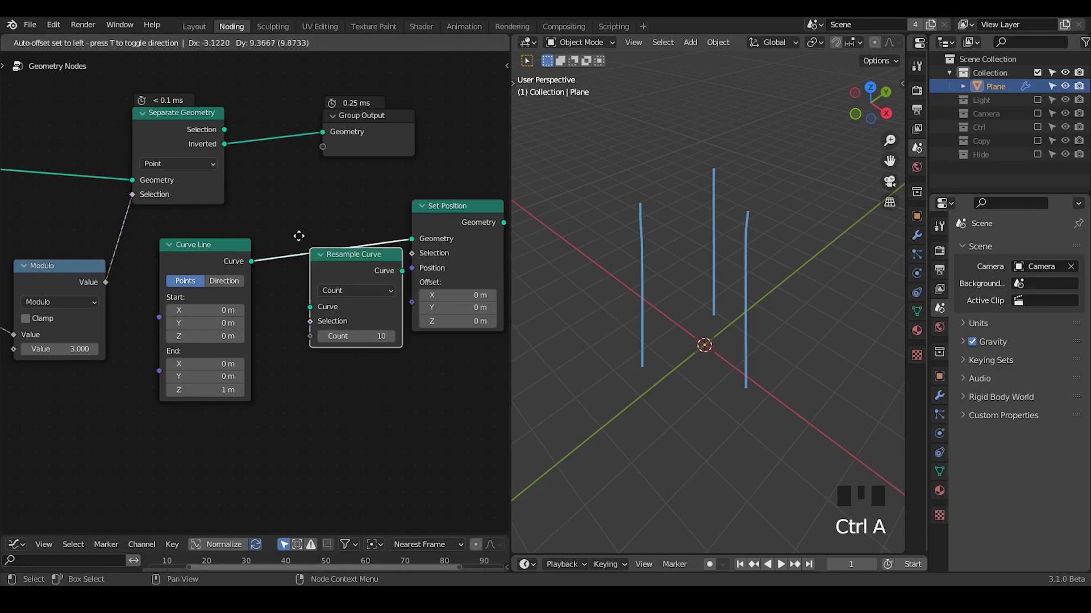
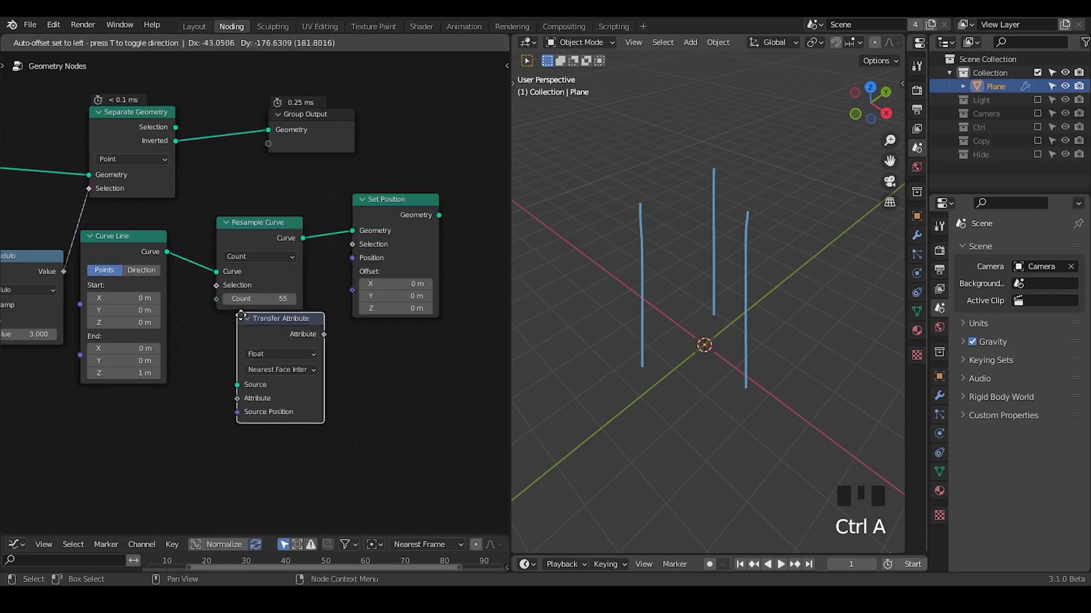
Set Transfer Attribute to Vector by Index, feed it Separate Geometry and Position, and drive Set Position.
{"action": "left_click", "coordinate": [178, 154]}
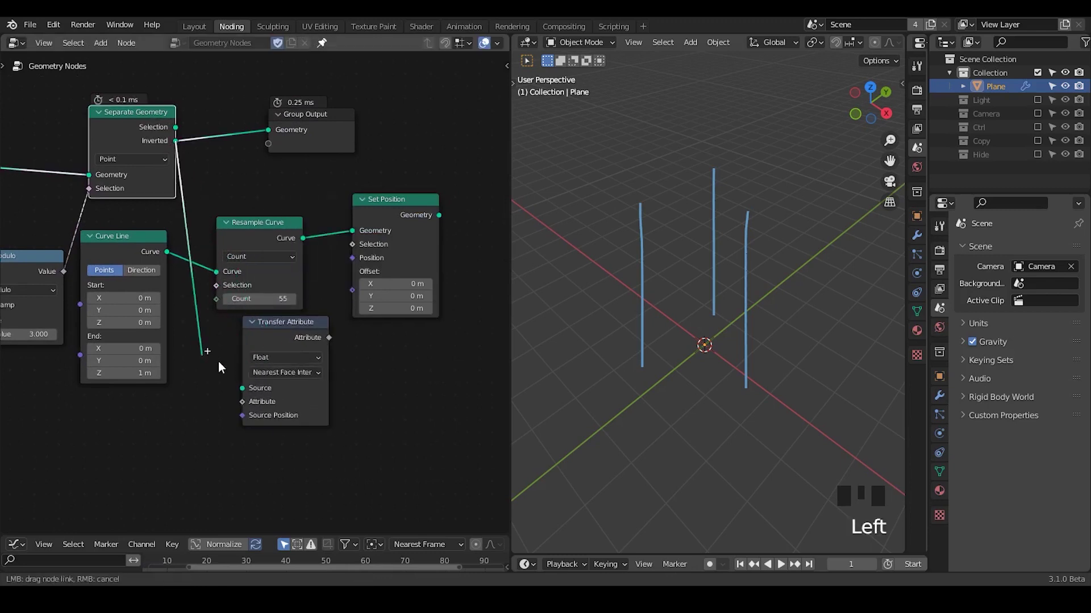
{"action": "left_click_drag", "start_coordinate": [304, 365], "coordinate": [409, 217]}
{"action": "left_click", "coordinate": [305, 124]}
{"action": "left_click_drag", "start_coordinate": [208, 360], "coordinate": [263, 410]}
{"action": "left_click_drag", "start_coordinate": [263, 410], "coordinate": [237, 408]}
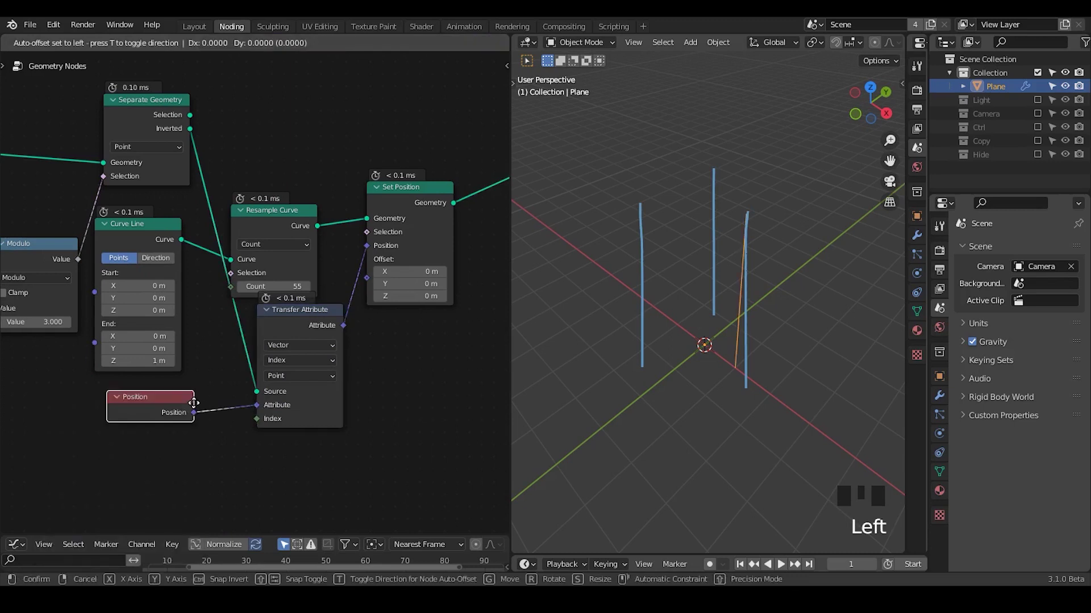
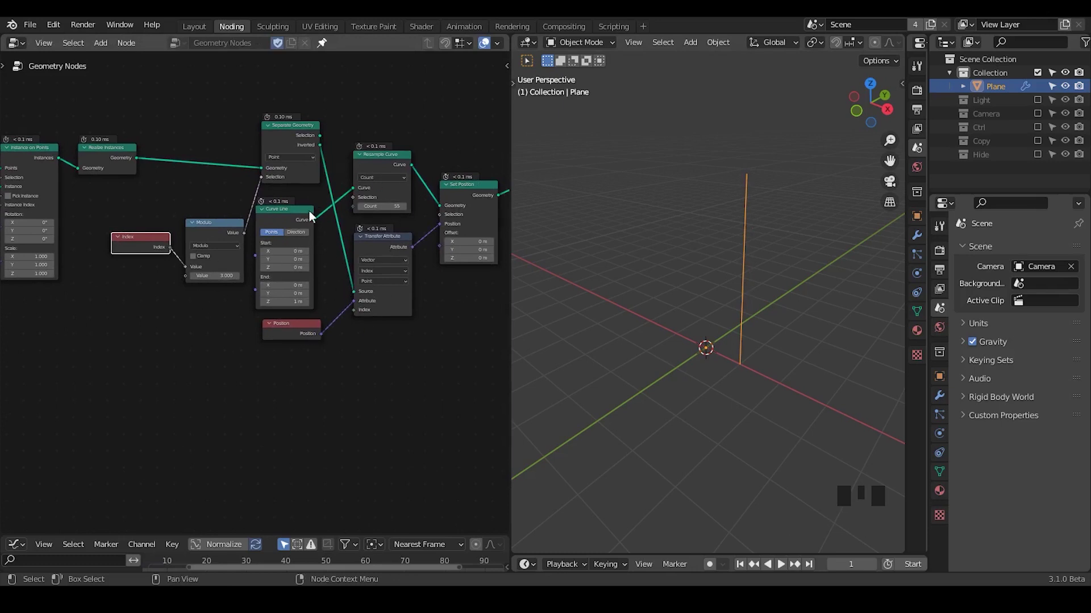
Collapse the Curve Line node, move it above Separate Geometry, and duplicate the whole line chain.
{"action": "left_click", "coordinate": [267, 217]}
{"action": "left_click", "coordinate": [267, 215]}
{"action": "left_click_drag", "start_coordinate": [281, 219], "coordinate": [780, 263]}
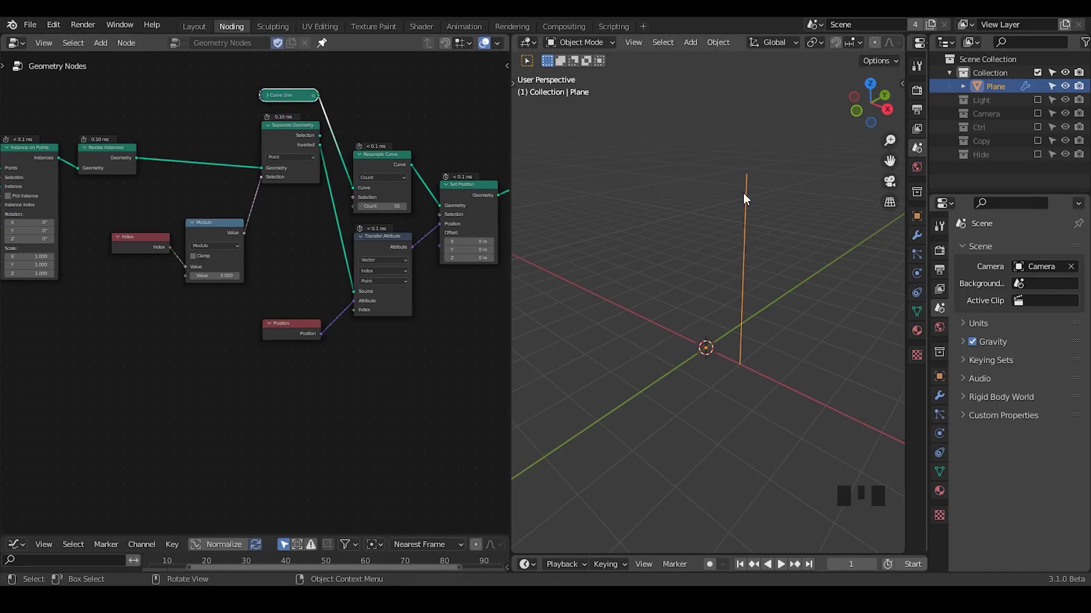
{"action": "key", "text": "d"}
{"action": "left_click", "coordinate": [646, 230]}
{"action": "key", "text": "d"}
{"action": "key", "text": "d"}
{"action": "key", "text": "d"}
{"action": "left_click", "coordinate": [706, 166]}
{"action": "key", "text": "d"}
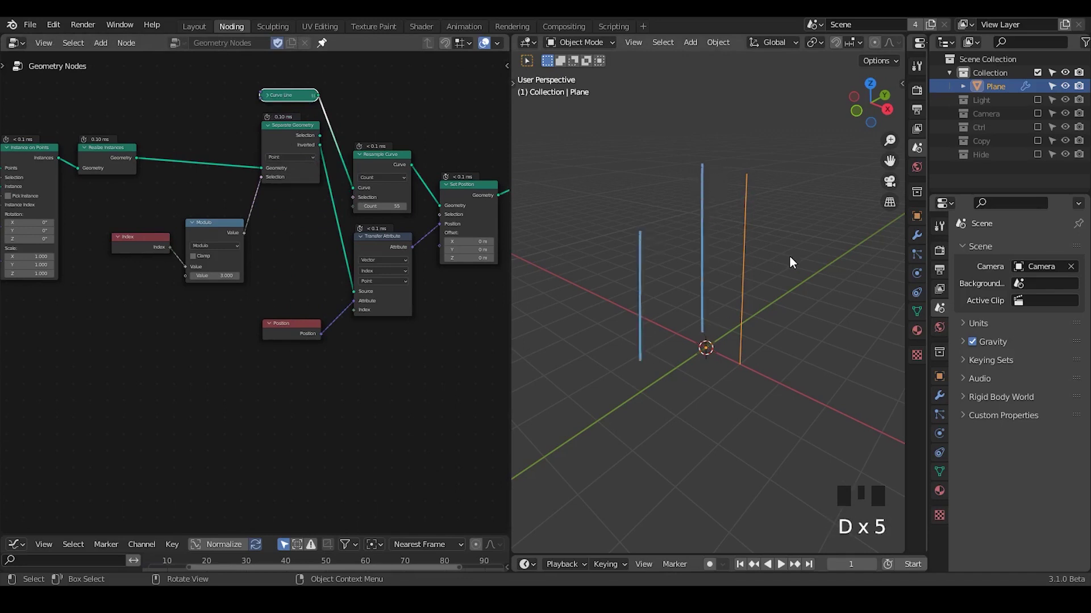
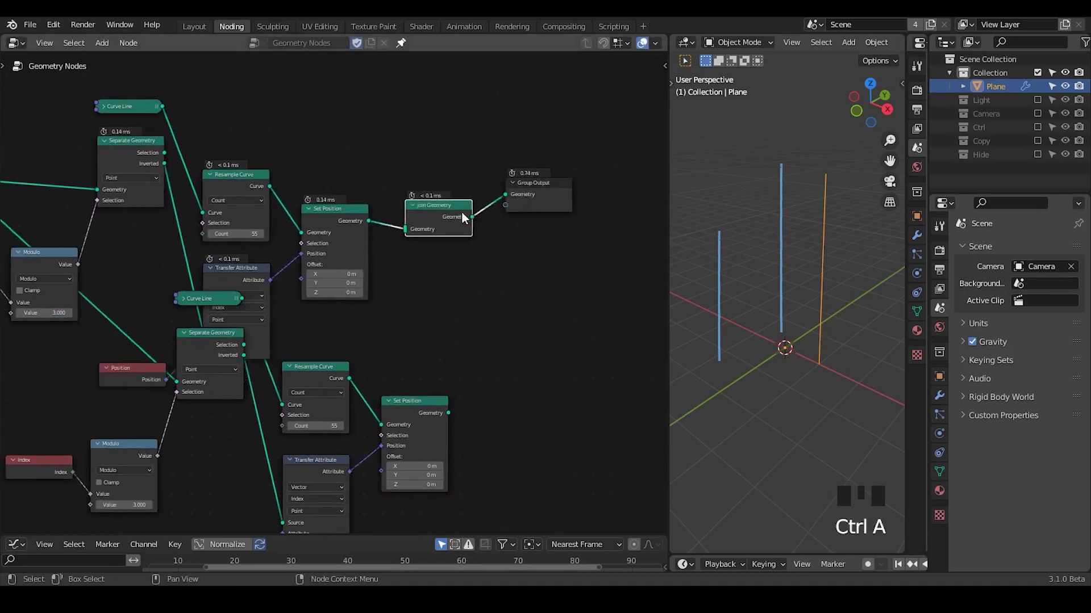
Join the line chain copies through a Join Geometry before the output, offsetting one copy's Add value to 2.
{"action": "left_click_drag", "start_coordinate": [411, 290], "coordinate": [520, 380]}
{"action": "left_click_drag", "start_coordinate": [520, 380], "coordinate": [523, 321]}
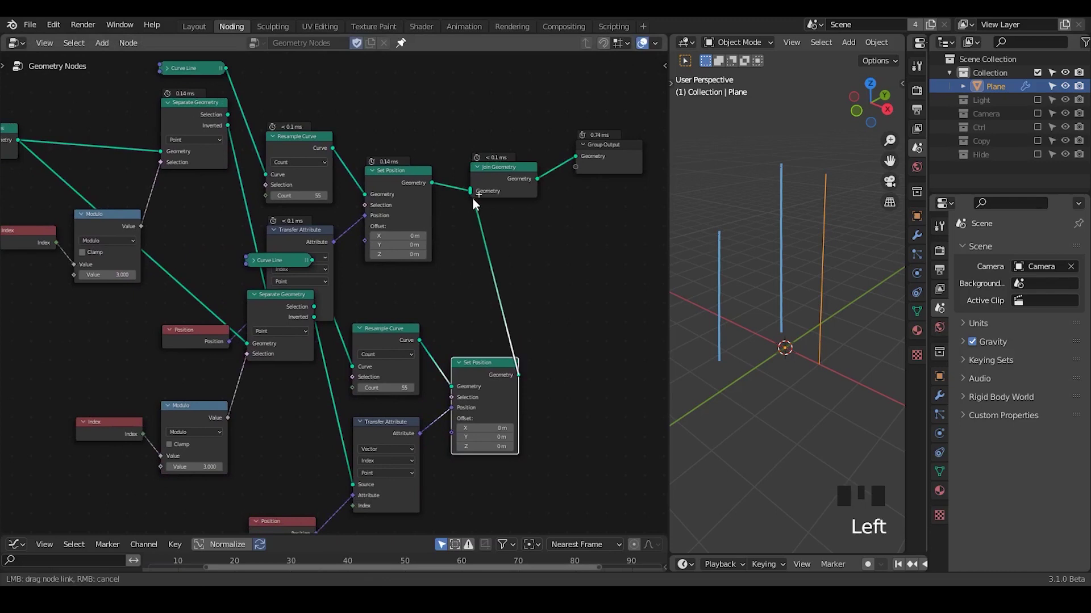
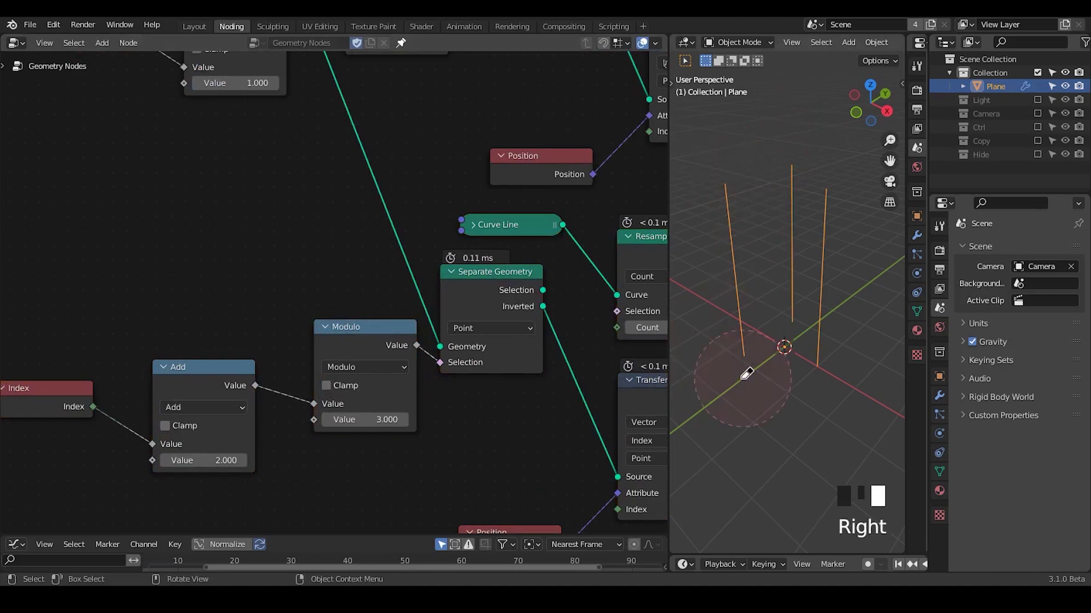
{"action": "key", "text": "d"}
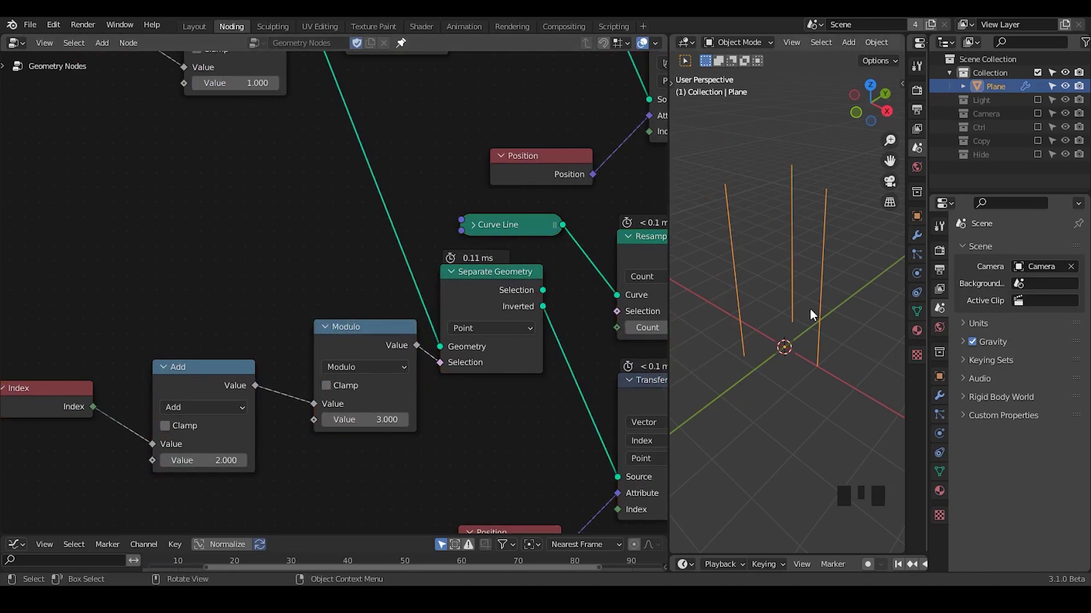
Review the instancing nodes stacking square rings along the line and save the blend file.
{"action": "left_click_drag", "start_coordinate": [395, 230], "coordinate": [434, 316]}
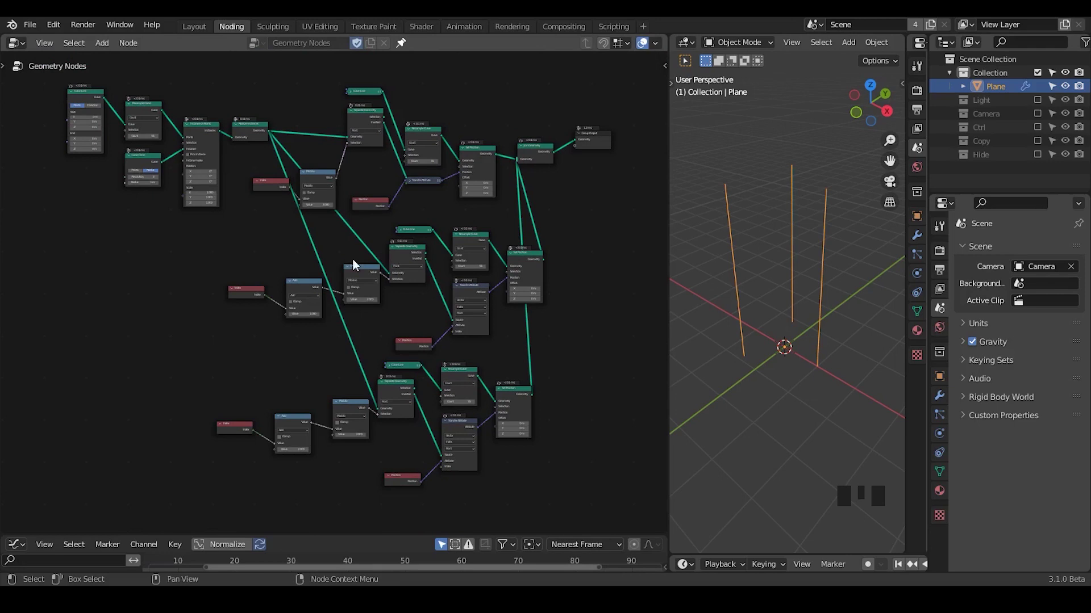
{"action": "left_click_drag", "start_coordinate": [200, 272], "coordinate": [390, 217]}
{"action": "left_click_drag", "start_coordinate": [390, 217], "coordinate": [488, 353]}
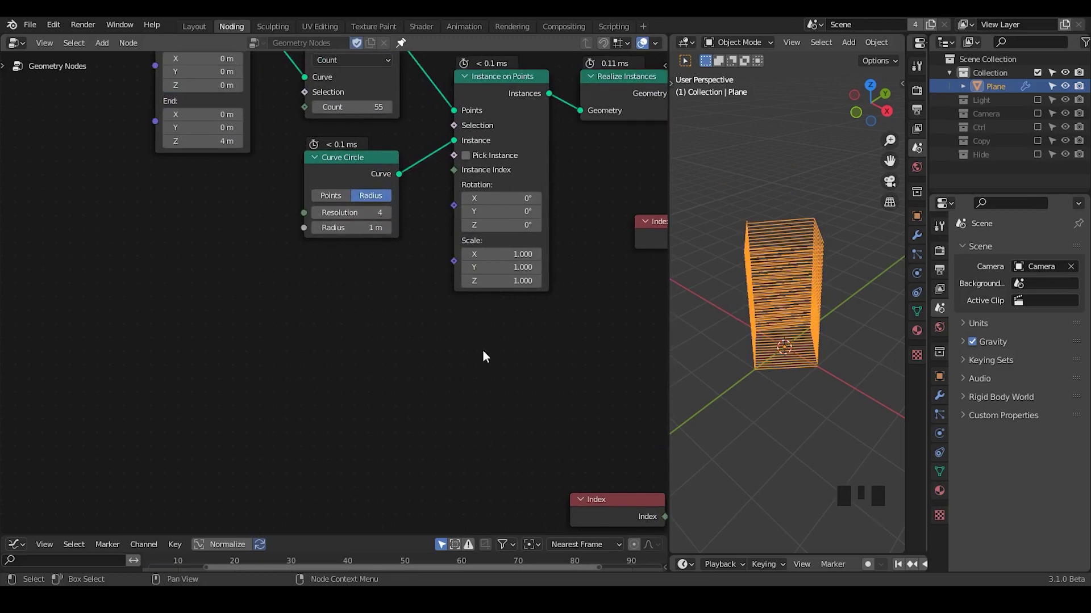
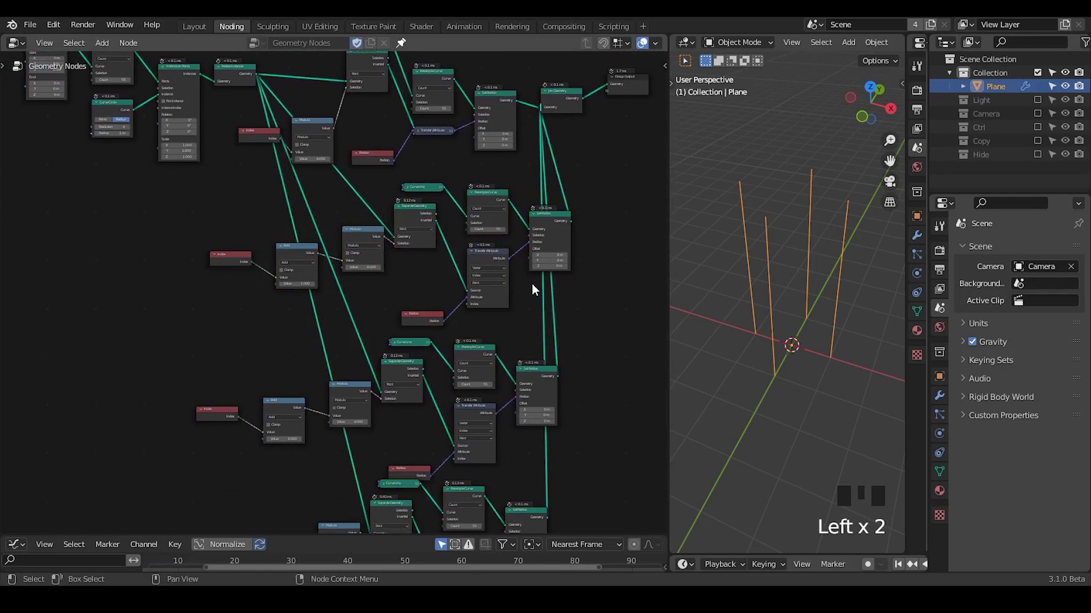
{"action": "key", "text": "ctrl+shift+alt+q"}
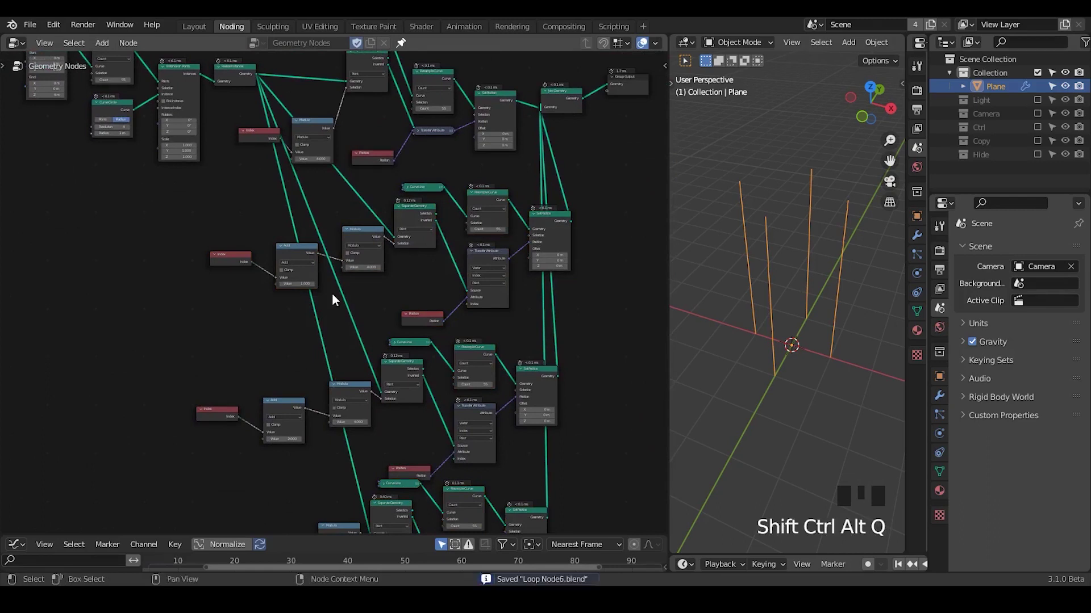
Delete the duplicated line chains, leaving a single chain feeding Join Geometry.
{"action": "left_click_drag", "start_coordinate": [576, 207], "coordinate": [442, 276]}
{"action": "key", "text": "x"}
{"action": "left_click_drag", "start_coordinate": [589, 381], "coordinate": [539, 265]}
{"action": "left_click_drag", "start_coordinate": [539, 266], "coordinate": [342, 290]}
{"action": "key", "text": "x"}
Box-select all nodes of the remaining line chain.
{"action": "left_click_drag", "start_coordinate": [408, 176], "coordinate": [572, 89]}
{"action": "left_click_drag", "start_coordinate": [572, 90], "coordinate": [369, 261]}
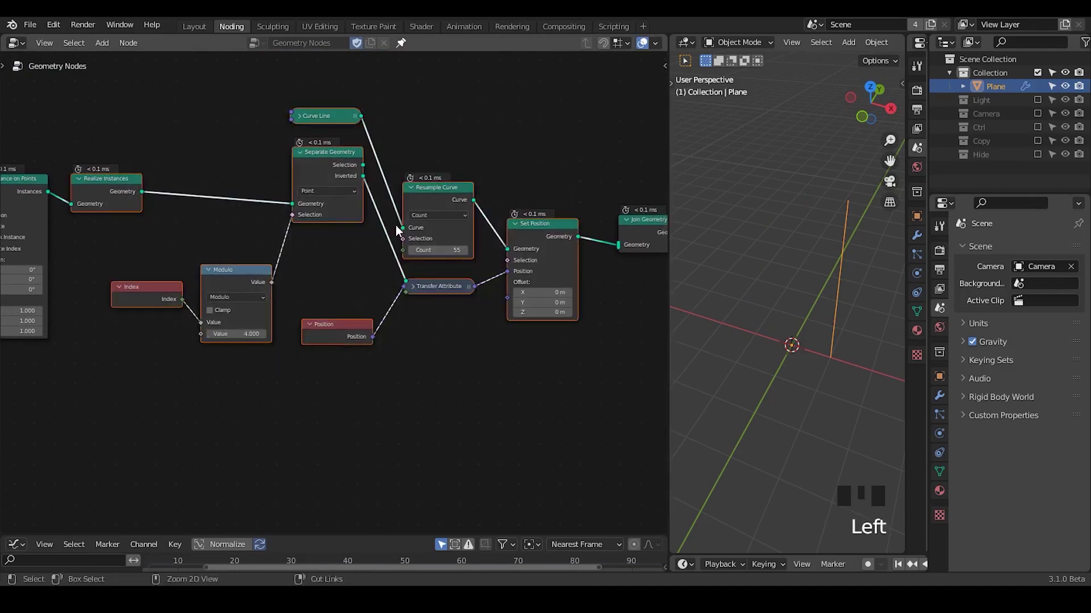
Group the line chain with Ctrl+G and insert an Add node between Index and Modulo.
{"action": "key", "text": "ctrl+g"}
{"action": "middle_click", "coordinate": [359, 331]}
{"action": "left_click", "coordinate": [367, 296]}
{"action": "left_click", "coordinate": [182, 317]}
{"action": "left_click", "coordinate": [303, 293]}
{"action": "key", "text": "shift+d"}
{"action": "left_click_drag", "start_coordinate": [248, 359], "coordinate": [203, 296]}
{"action": "left_click_drag", "start_coordinate": [203, 296], "coordinate": [262, 185]}
Rearrange the group's nodes and wire the Group Input into the Add node as an index offset.
{"action": "left_click_drag", "start_coordinate": [262, 185], "coordinate": [611, 163]}
{"action": "left_click_drag", "start_coordinate": [611, 163], "coordinate": [331, 349]}
{"action": "key", "text": "g"}
{"action": "left_click_drag", "start_coordinate": [291, 392], "coordinate": [513, 129]}
{"action": "left_click", "coordinate": [513, 129]}
{"action": "key", "text": "g"}
{"action": "left_click_drag", "start_coordinate": [206, 253], "coordinate": [334, 164]}
{"action": "left_click", "coordinate": [334, 164]}
{"action": "key", "text": "Tab"}
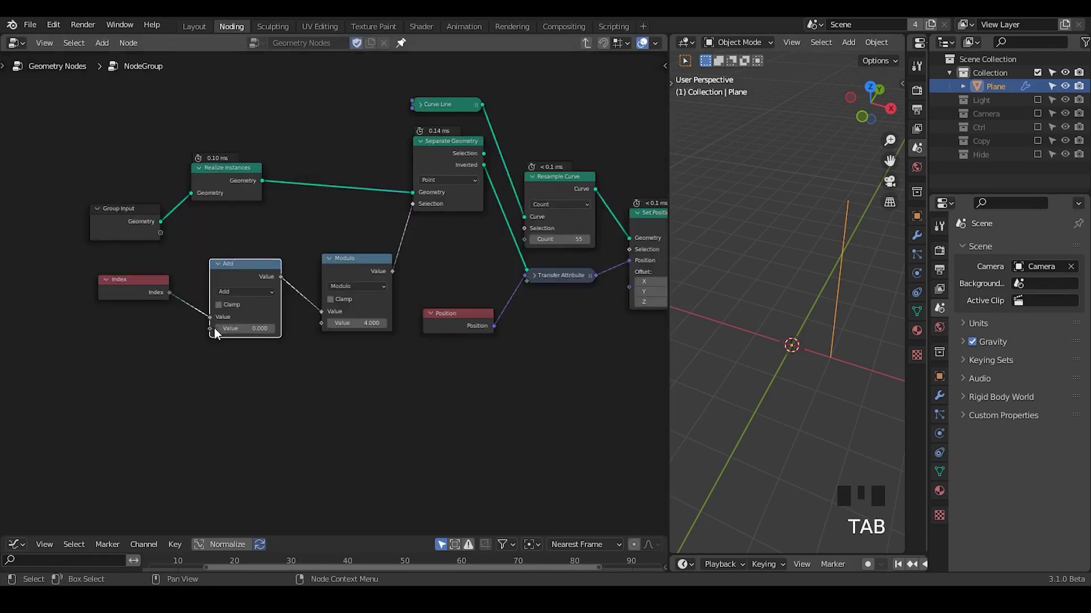
{"action": "left_click_drag", "start_coordinate": [216, 333], "coordinate": [143, 230]}
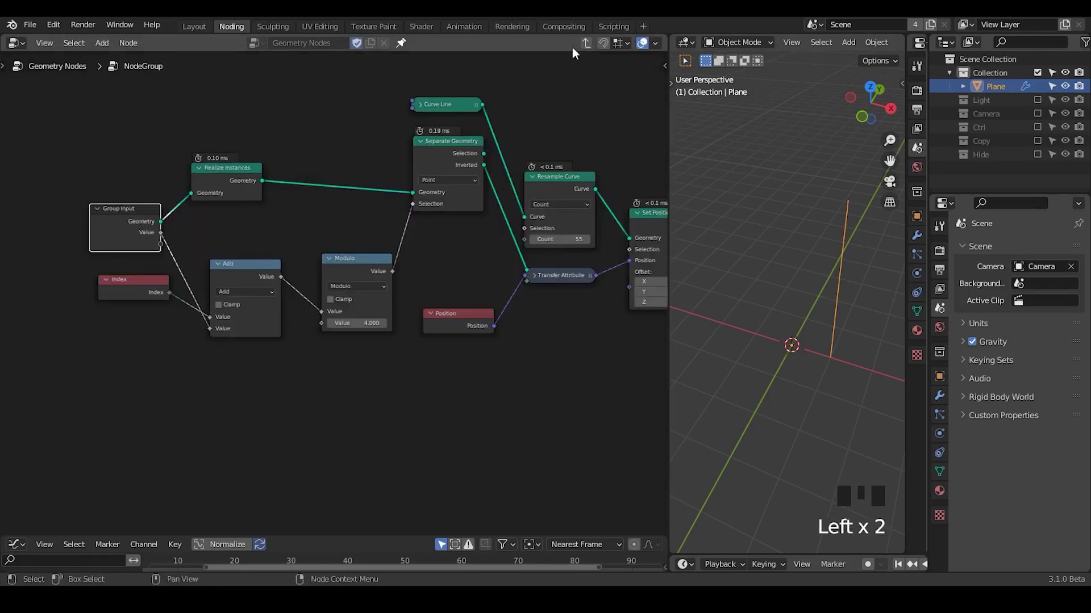
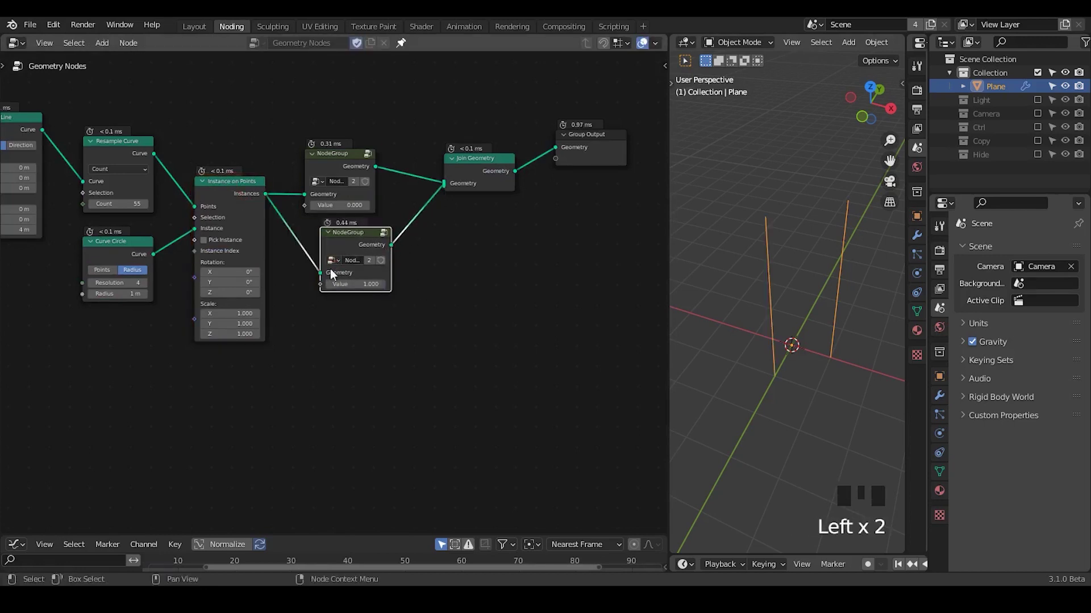
Duplicate the node group into copies with Values 0, 1, 2 and delete the fourth copy.
{"action": "left_click", "coordinate": [342, 237]}
{"action": "key", "text": "shift+d"}
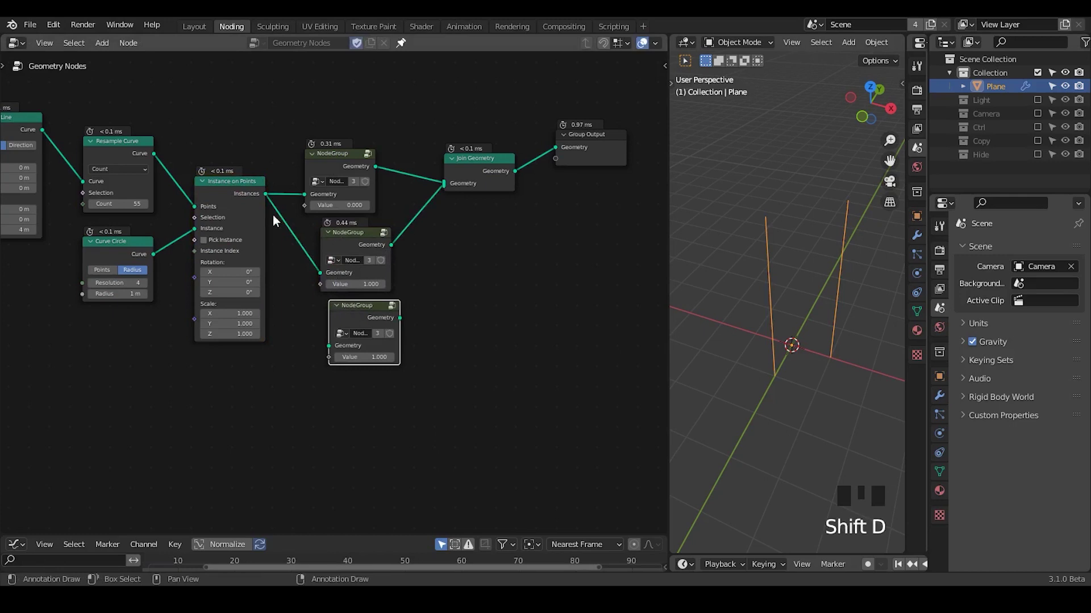
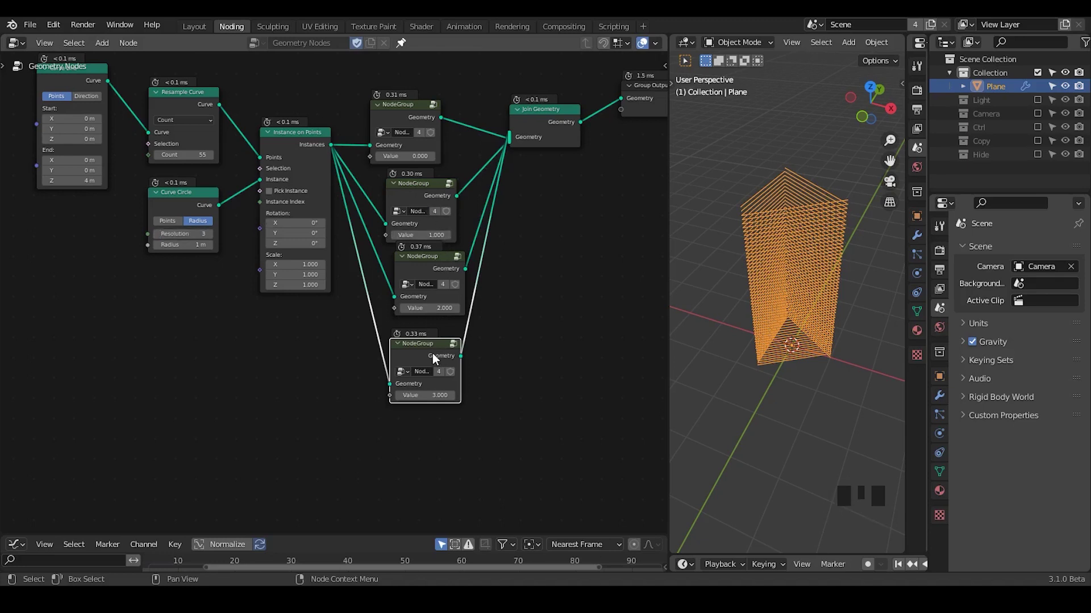
{"action": "left_click", "coordinate": [438, 359]}
{"action": "key", "text": "x"}
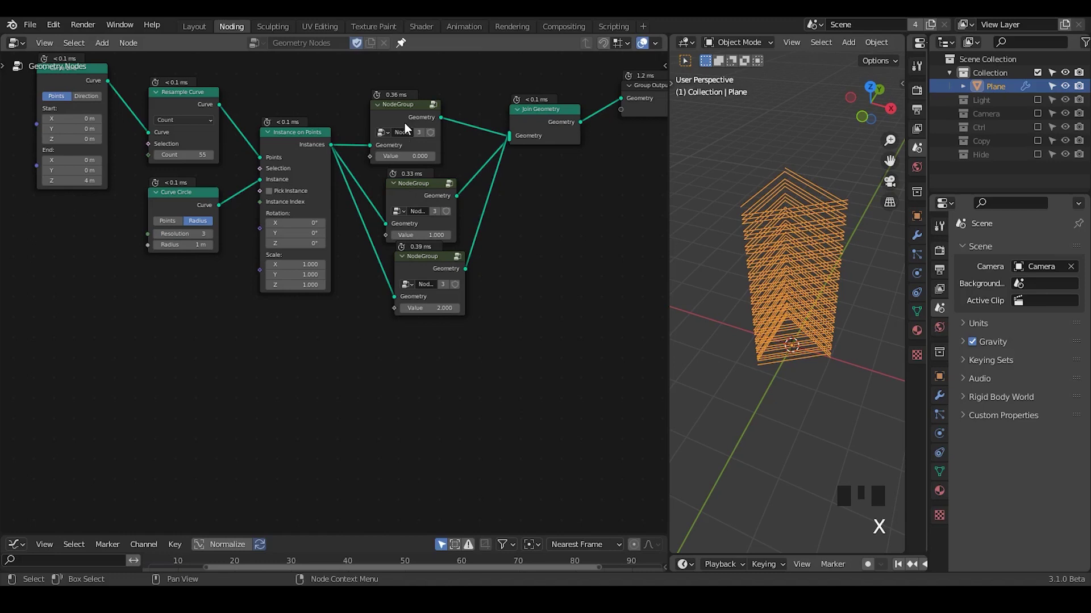
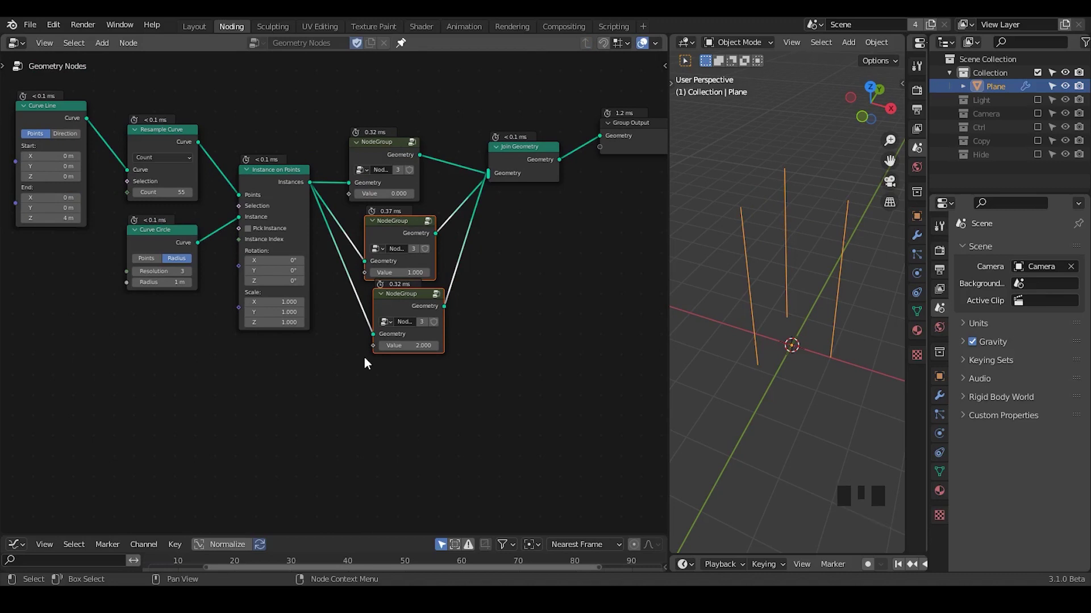
Make an extra unconnected copy of the first node group beside the joined chain.
{"action": "key", "text": "ctrl+shift+alt+q"}
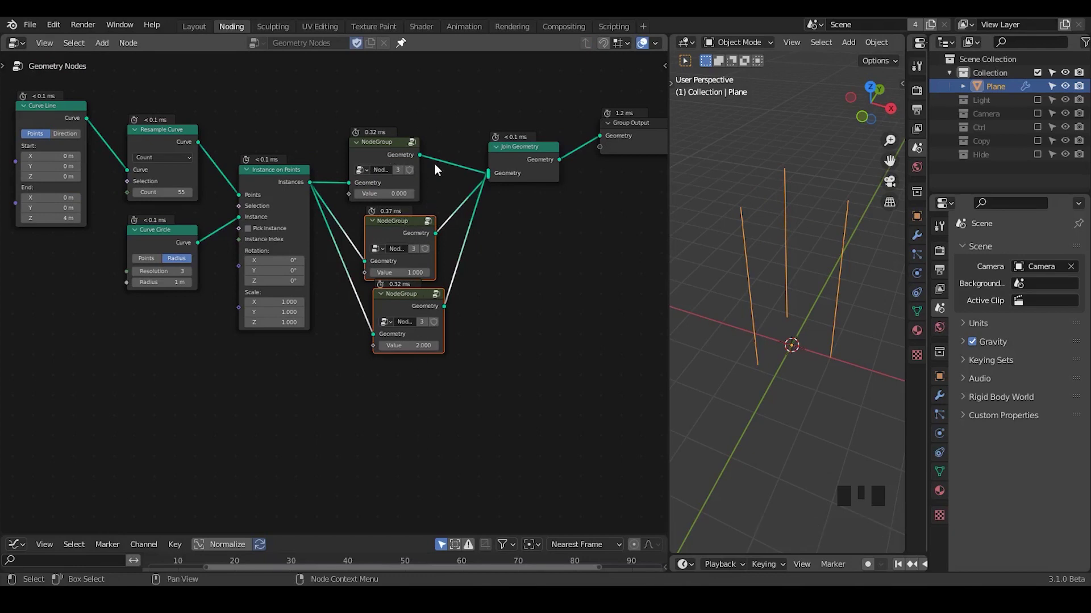
{"action": "left_click", "coordinate": [390, 160]}
{"action": "key", "text": "shift+d"}
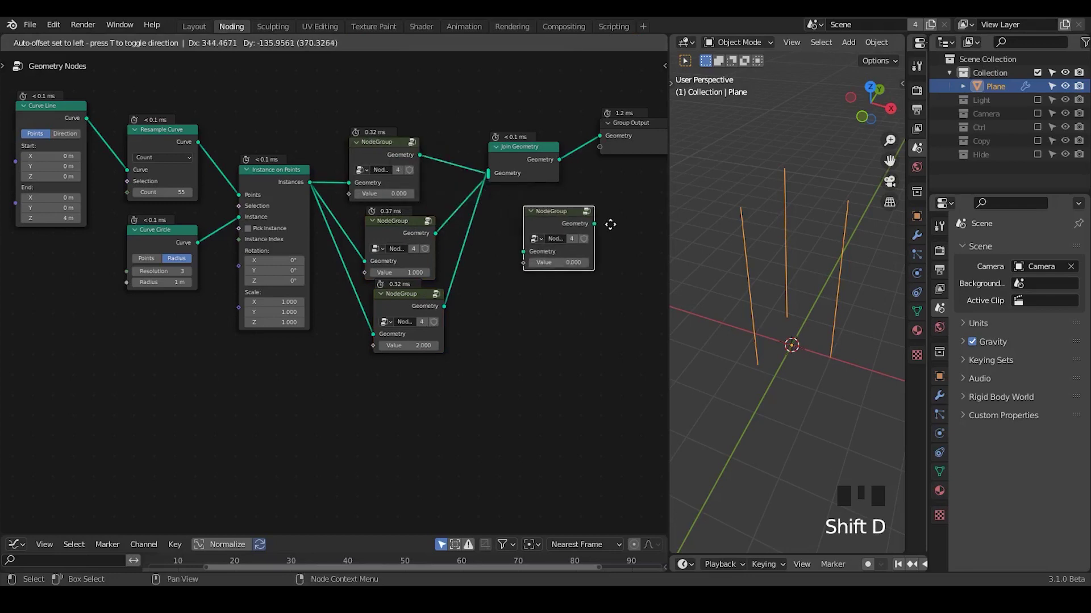
{"action": "left_click", "coordinate": [406, 329]}
{"action": "key", "text": "x"}
{"action": "left_click", "coordinate": [385, 165]}
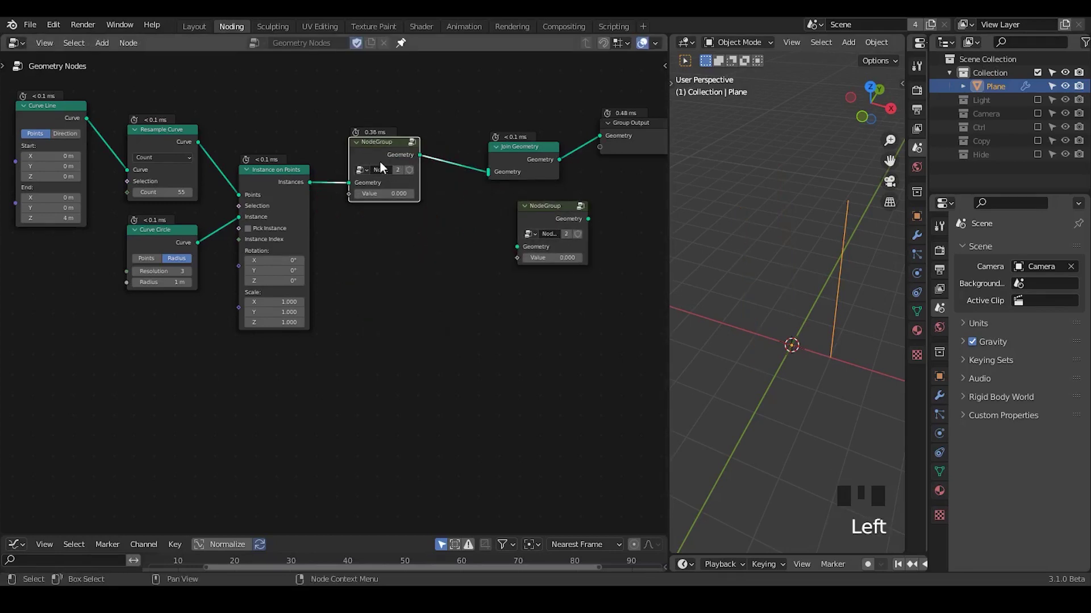
Enter NodeGroup, peek inside G_Loop Index, tidy its Add node, and step back out.
{"action": "key", "text": "Tab"}
{"action": "left_click_drag", "start_coordinate": [275, 381], "coordinate": [258, 224]}
{"action": "key", "text": "ctrl+a"}
{"action": "key", "text": "o"}
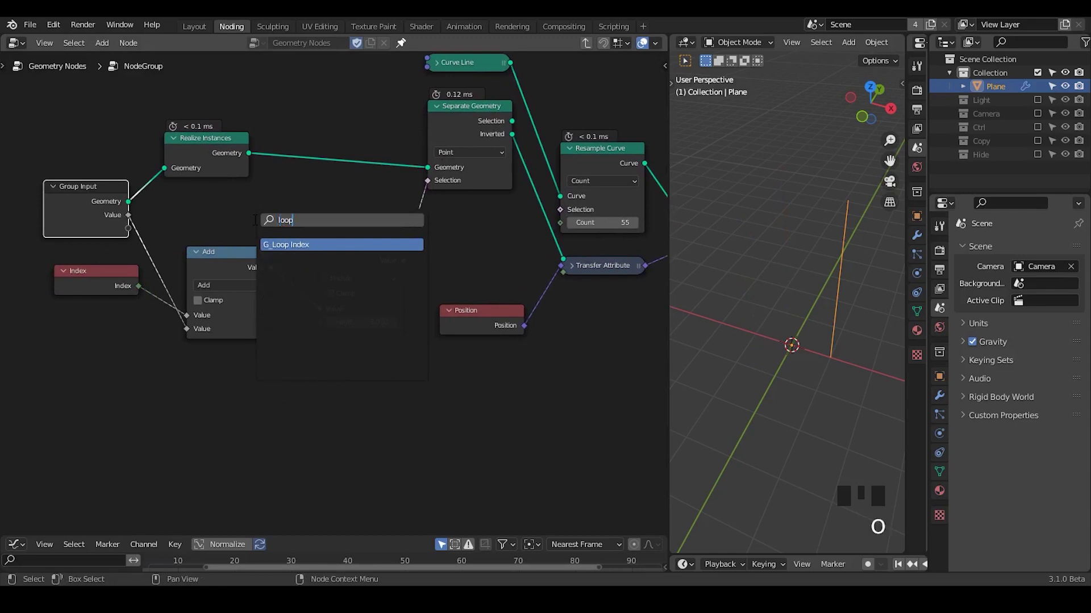
{"action": "key", "text": "Tab"}
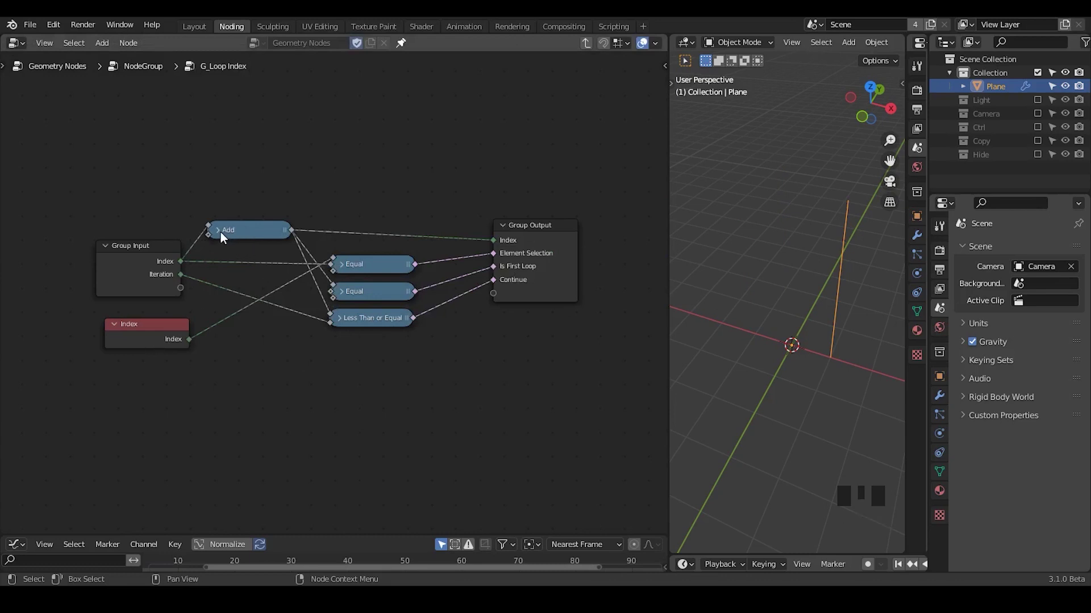
{"action": "left_click", "coordinate": [227, 237]}
{"action": "left_click_drag", "start_coordinate": [246, 240], "coordinate": [226, 163]}
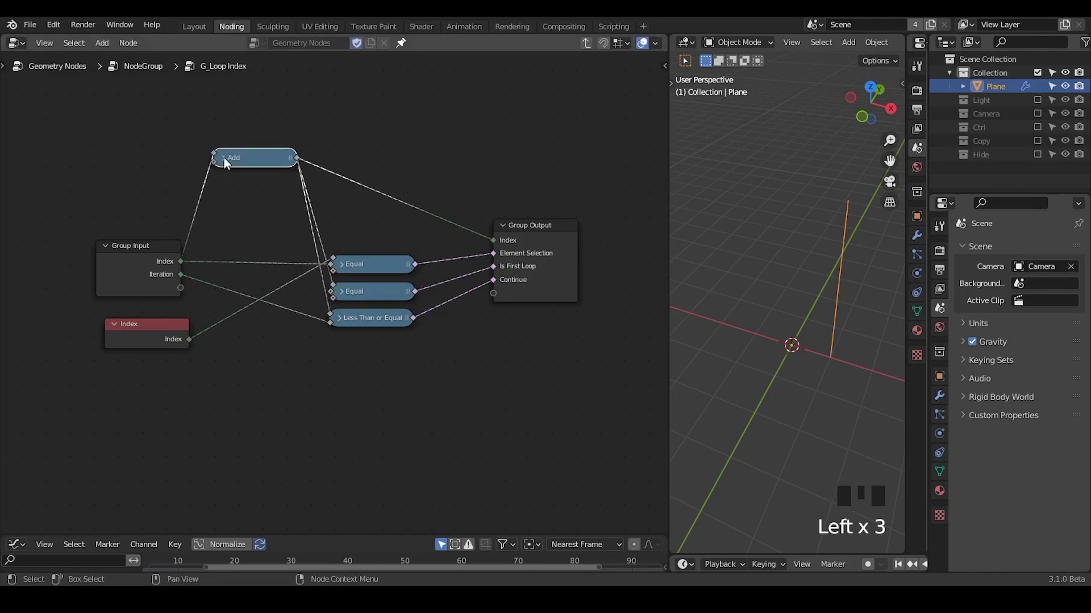
{"action": "left_click_drag", "start_coordinate": [246, 160], "coordinate": [275, 187]}
{"action": "key", "text": "x"}
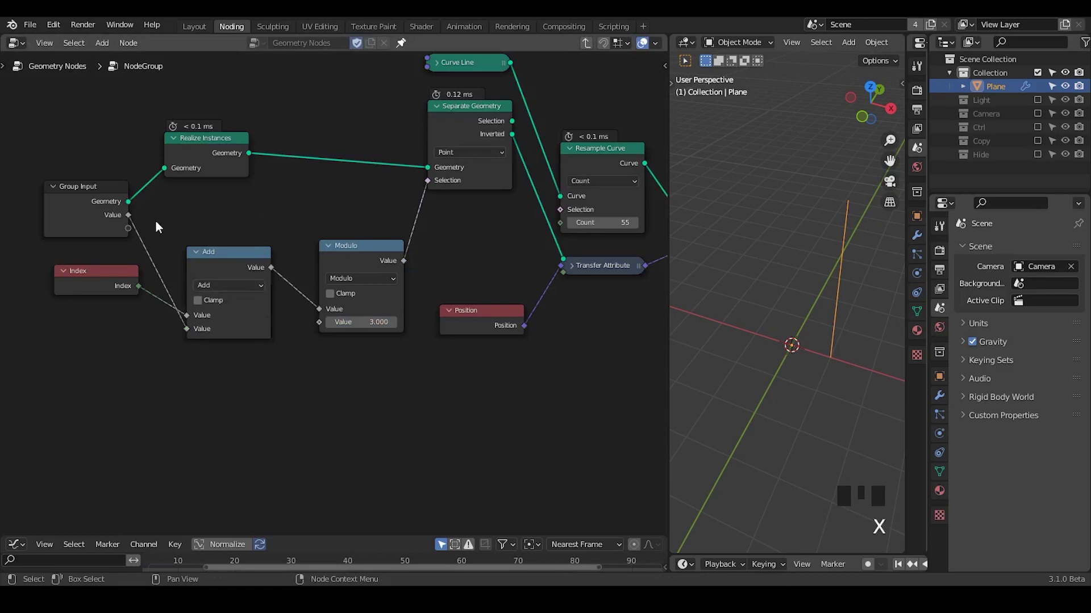
Rename the group's Value input to Index and make it an Integer socket.
{"action": "left_click_drag", "start_coordinate": [199, 232], "coordinate": [166, 247]}
{"action": "left_click", "coordinate": [166, 246]}
{"action": "key", "text": "shift+d"}
{"action": "left_click_drag", "start_coordinate": [166, 223], "coordinate": [107, 265]}
{"action": "left_click", "coordinate": [107, 266]}
{"action": "double_click", "coordinate": [142, 270]}
{"action": "left_click_drag", "start_coordinate": [288, 231], "coordinate": [152, 236]}
{"action": "left_click_drag", "start_coordinate": [153, 237], "coordinate": [32, 224]}
{"action": "key", "text": "n"}
Add an Index output socket to the group beside Geometry.
{"action": "left_click", "coordinate": [667, 168]}
{"action": "left_click", "coordinate": [593, 102]}
{"action": "left_click_drag", "start_coordinate": [593, 101], "coordinate": [586, 325]}
{"action": "left_click_drag", "start_coordinate": [587, 324], "coordinate": [595, 203]}
{"action": "left_click_drag", "start_coordinate": [605, 170], "coordinate": [611, 329]}
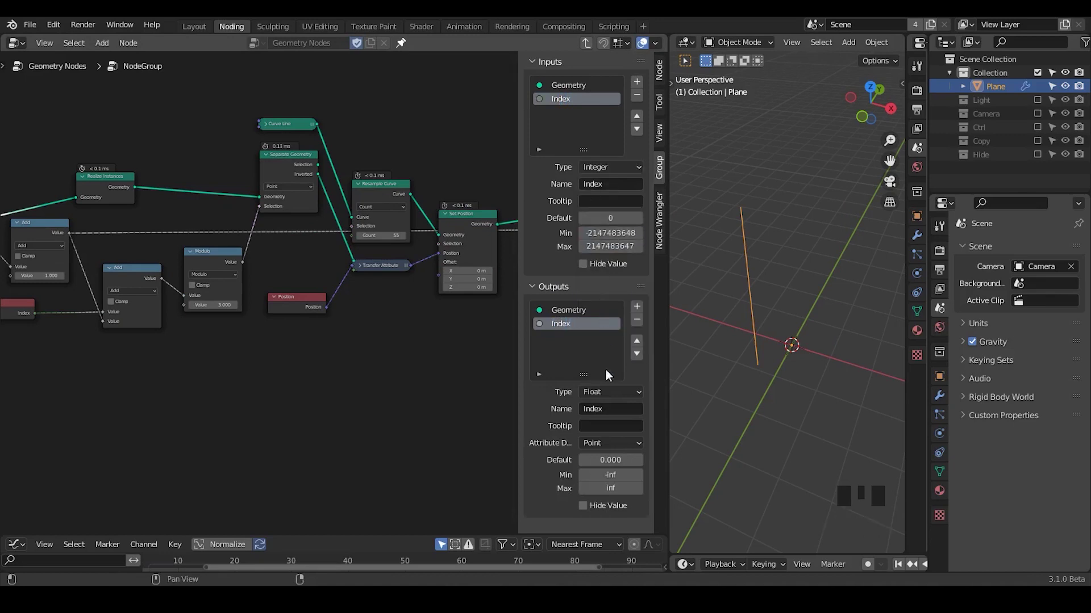
Hide the sidebar, sketch a note on the canvas, and exit to the top-level node tree.
{"action": "left_click_drag", "start_coordinate": [607, 396], "coordinate": [403, 303]}
{"action": "key", "text": "n"}
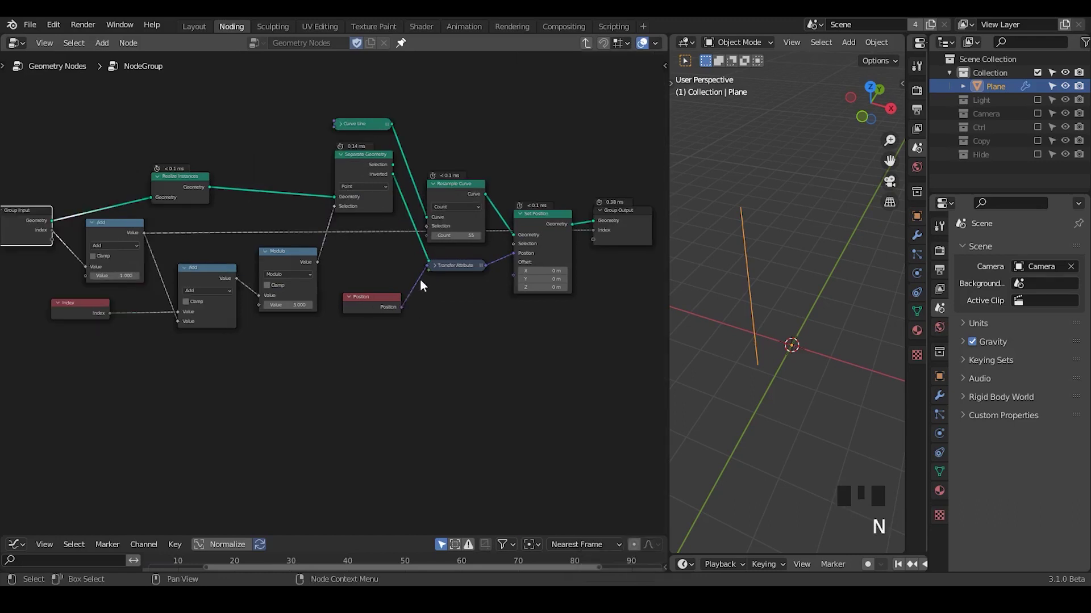
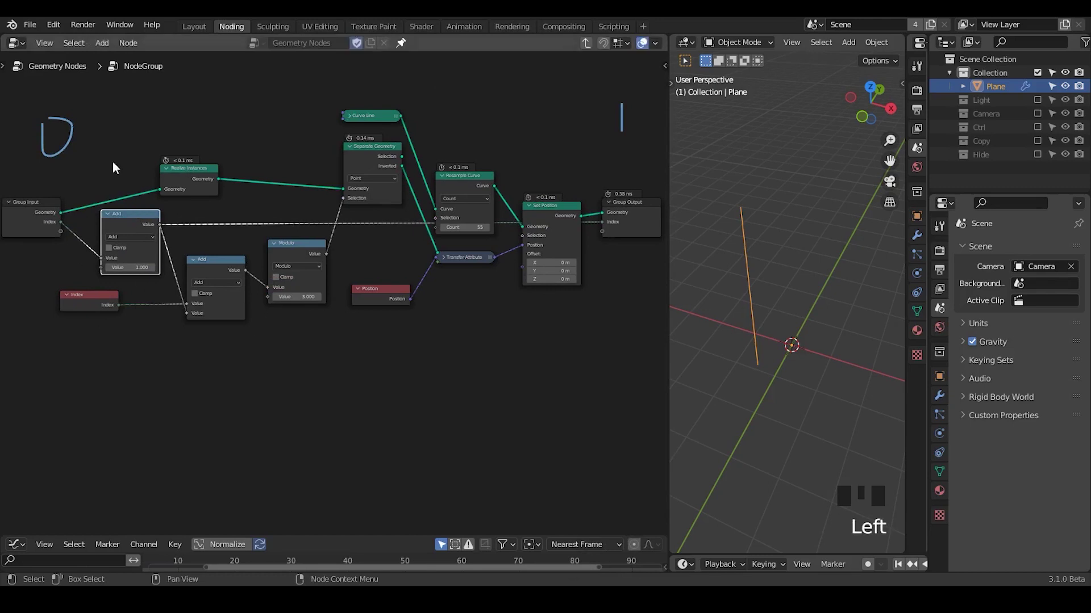
{"action": "left_click_drag", "start_coordinate": [591, 51], "coordinate": [434, 294]}
{"action": "left_click_drag", "start_coordinate": [434, 293], "coordinate": [349, 152]}
{"action": "left_click", "coordinate": [349, 152]}
{"action": "key", "text": "shift+d"}
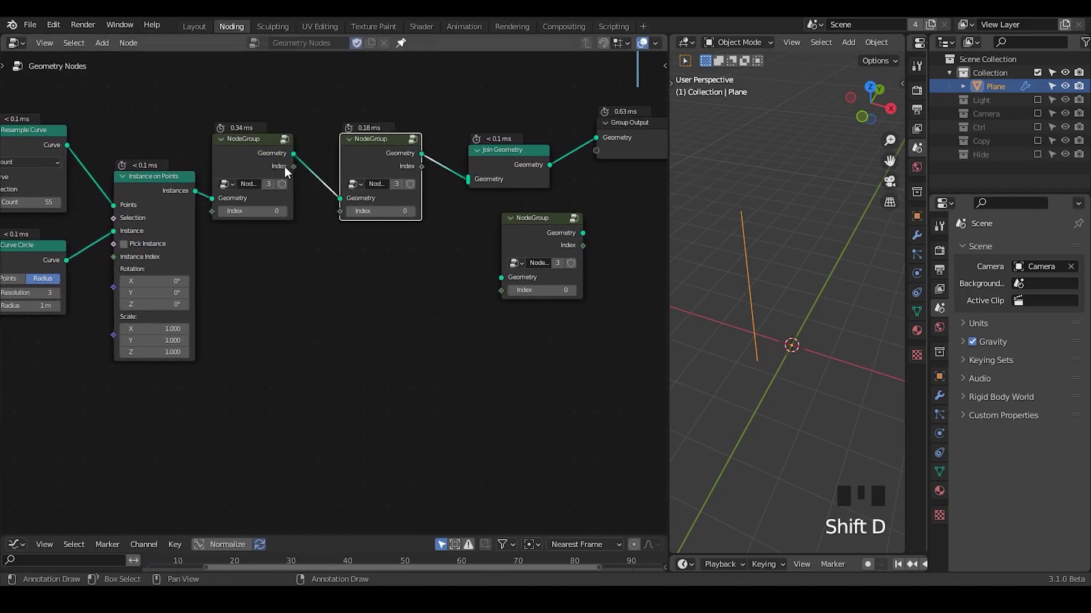
Pass the first group's Index into the next, duplicate another copy, and annotate iteration numbers.
{"action": "left_click_drag", "start_coordinate": [295, 173], "coordinate": [311, 189]}
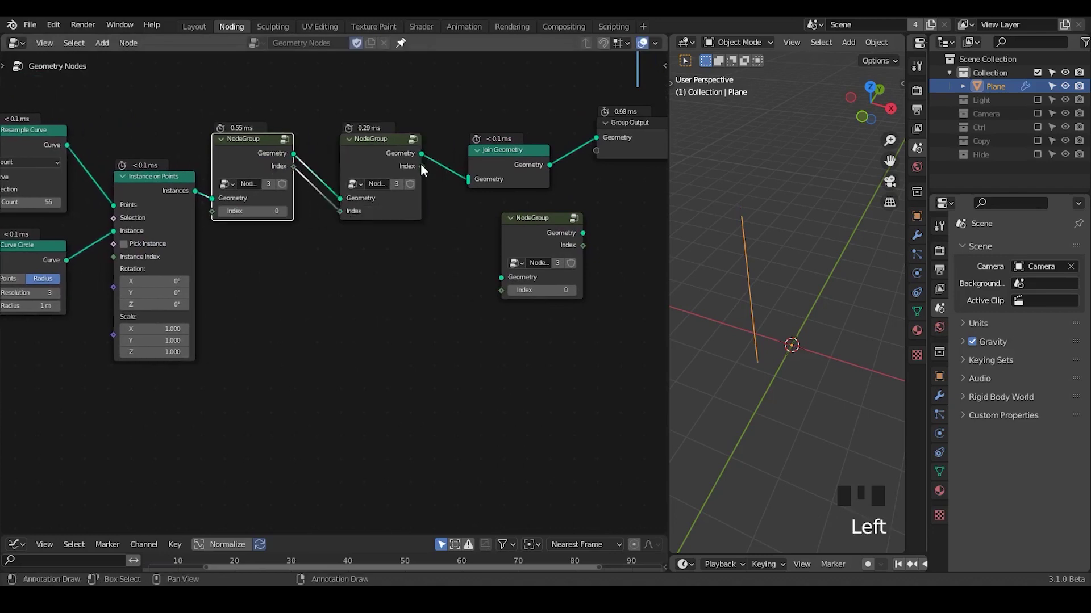
{"action": "left_click", "coordinate": [384, 159]}
{"action": "key", "text": "shift+d"}
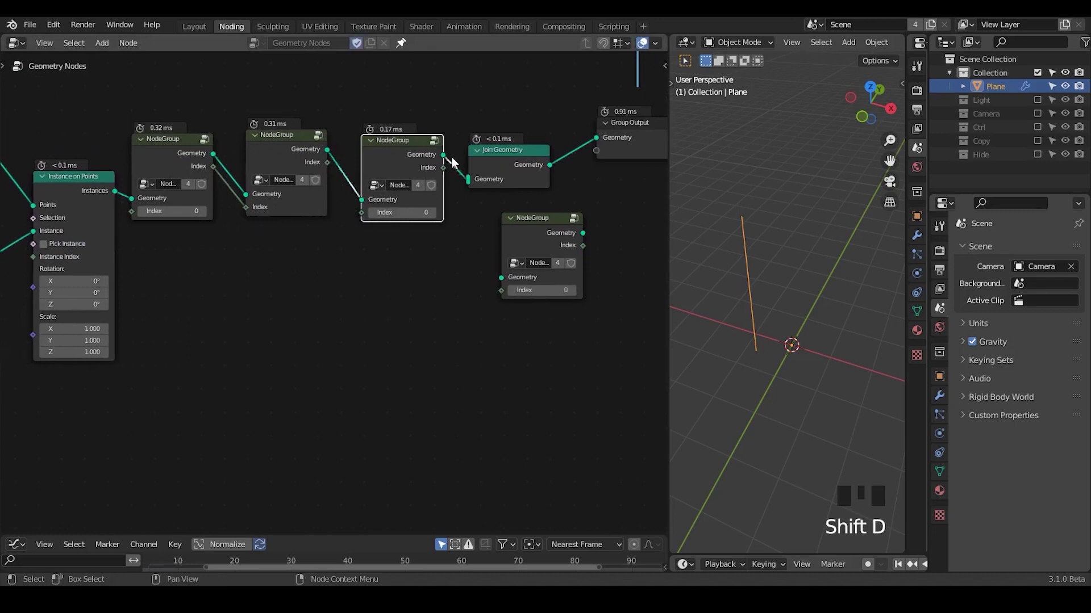
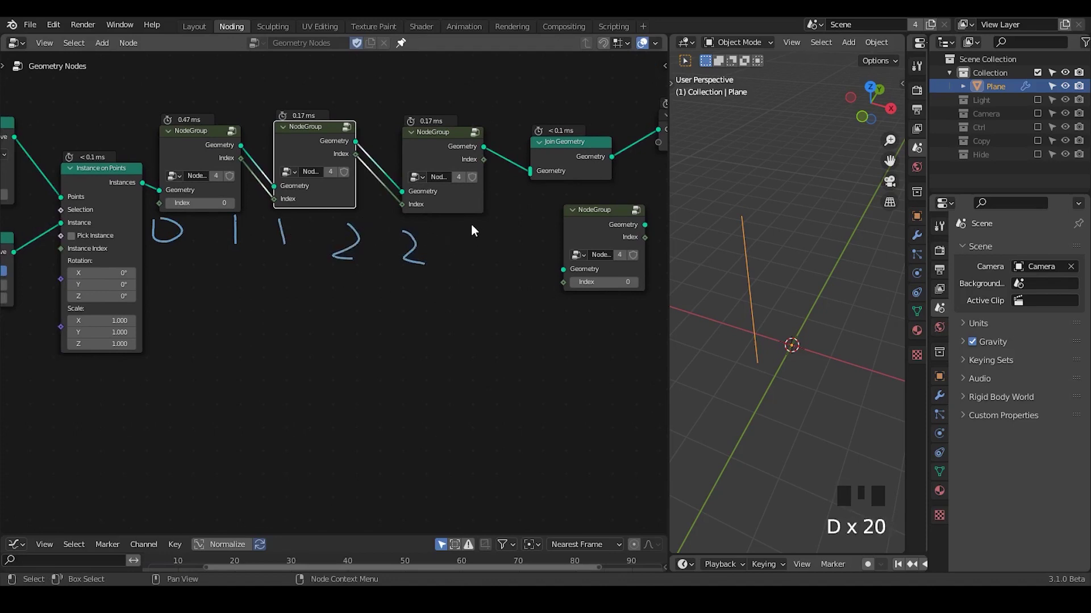
{"action": "left_click_drag", "start_coordinate": [478, 230], "coordinate": [484, 282]}
{"action": "key", "text": "d"}
{"action": "key", "text": "d"}
{"action": "key", "text": "d"}
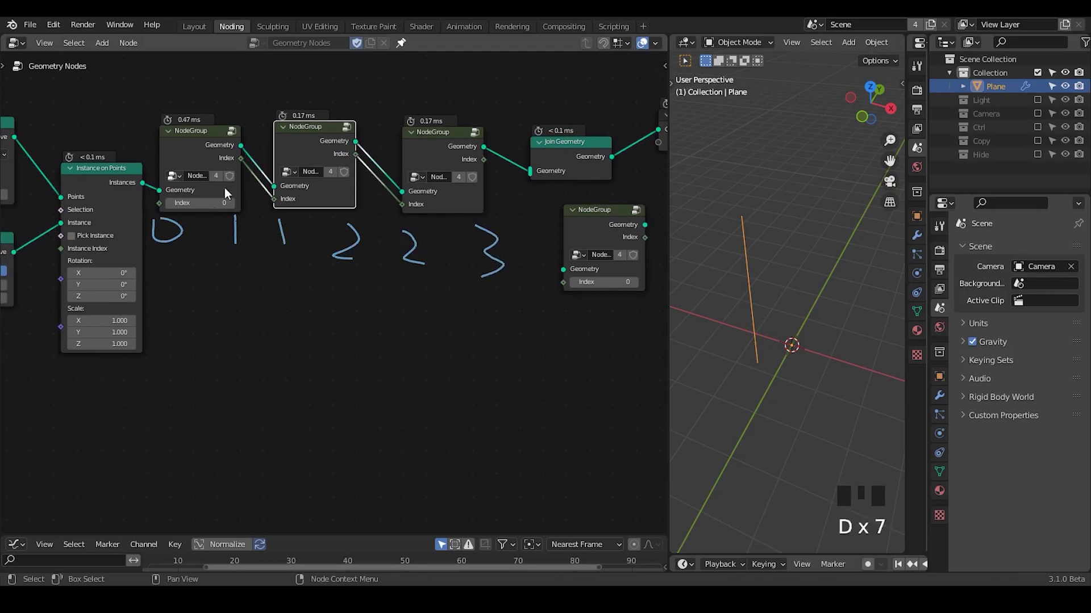
Cut the links between the chained groups and duplicate a further copy.
{"action": "left_click", "coordinate": [202, 162]}
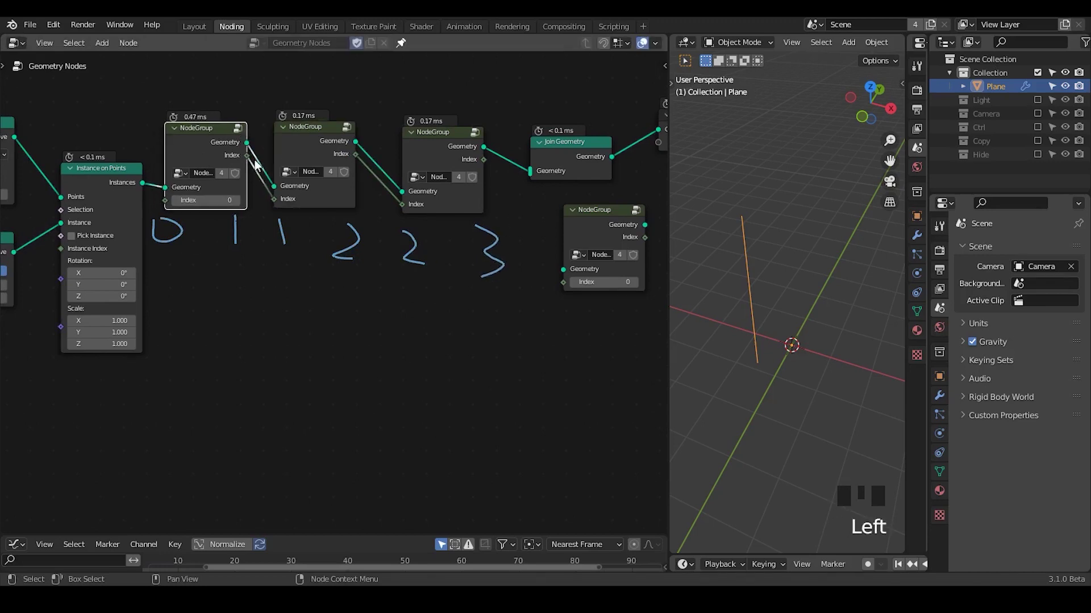
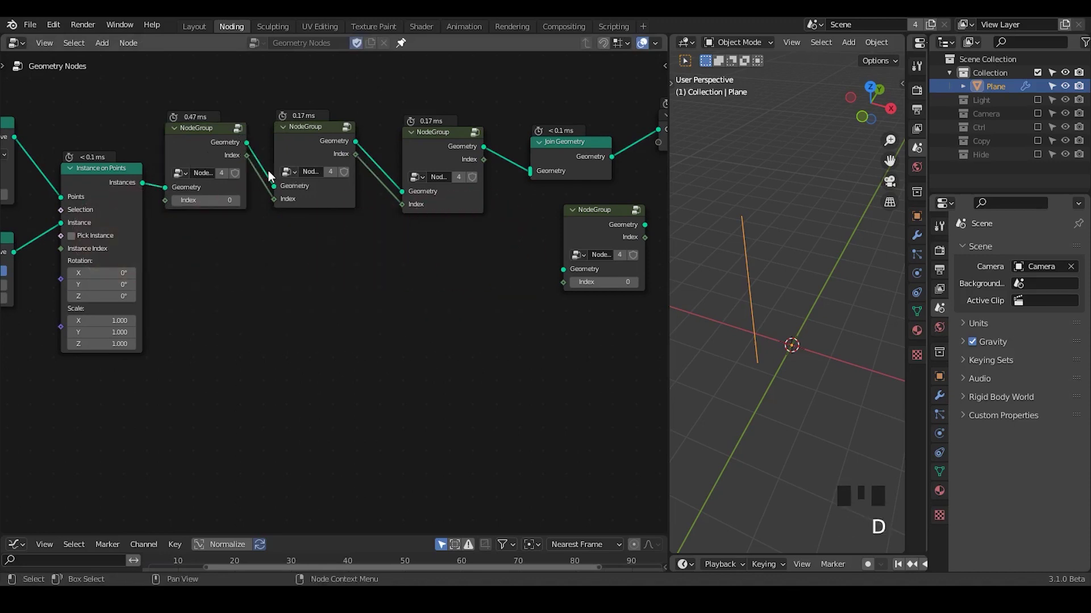
{"action": "right_click", "coordinate": [266, 155]}
{"action": "right_click", "coordinate": [385, 142]}
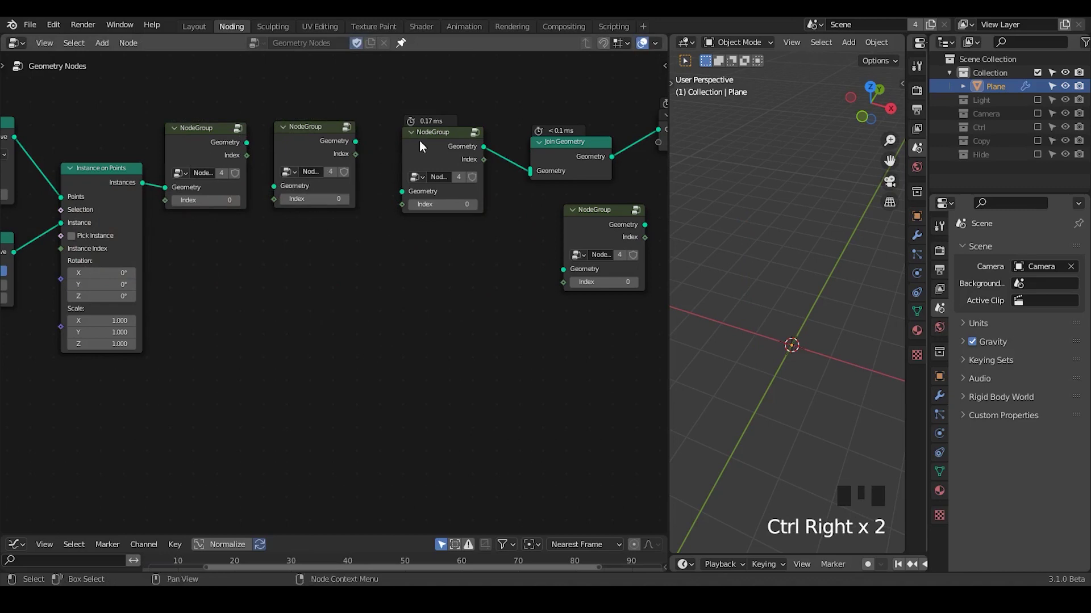
{"action": "left_click", "coordinate": [436, 135]}
{"action": "key", "text": "shift+d"}
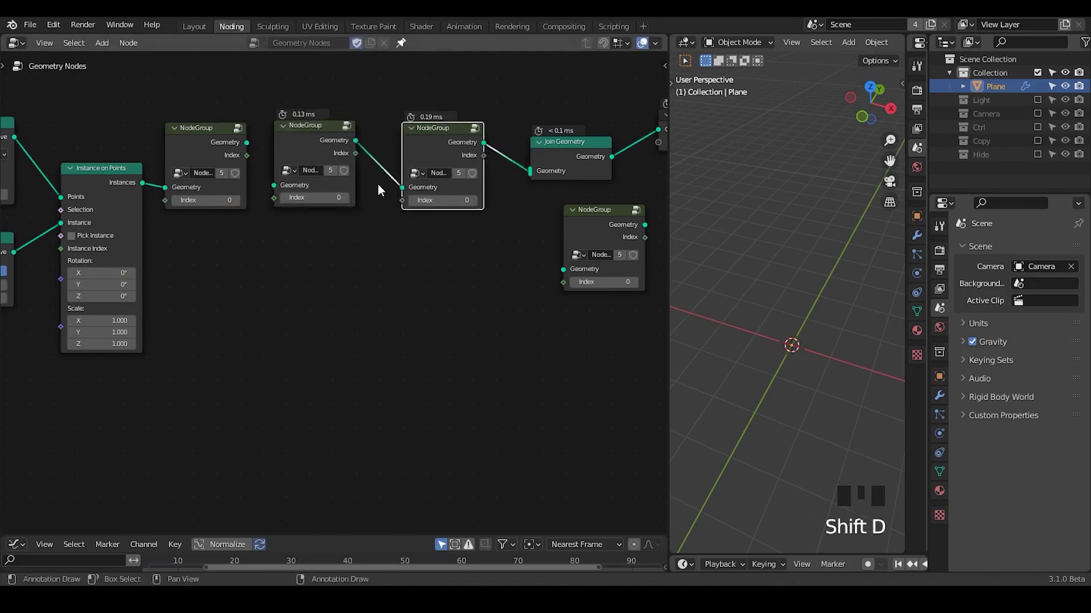
{"action": "left_click", "coordinate": [333, 152]}
{"action": "middle_click", "coordinate": [418, 243]}
Rearrange the group copies and relink them into a chain.
{"action": "left_click_drag", "start_coordinate": [462, 206], "coordinate": [279, 325]}
{"action": "key", "text": "g"}
{"action": "left_click_drag", "start_coordinate": [380, 338], "coordinate": [374, 304]}
{"action": "left_click", "coordinate": [373, 242]}
{"action": "left_click_drag", "start_coordinate": [310, 189], "coordinate": [219, 278]}
{"action": "key", "text": "f"}
{"action": "key", "text": "f"}
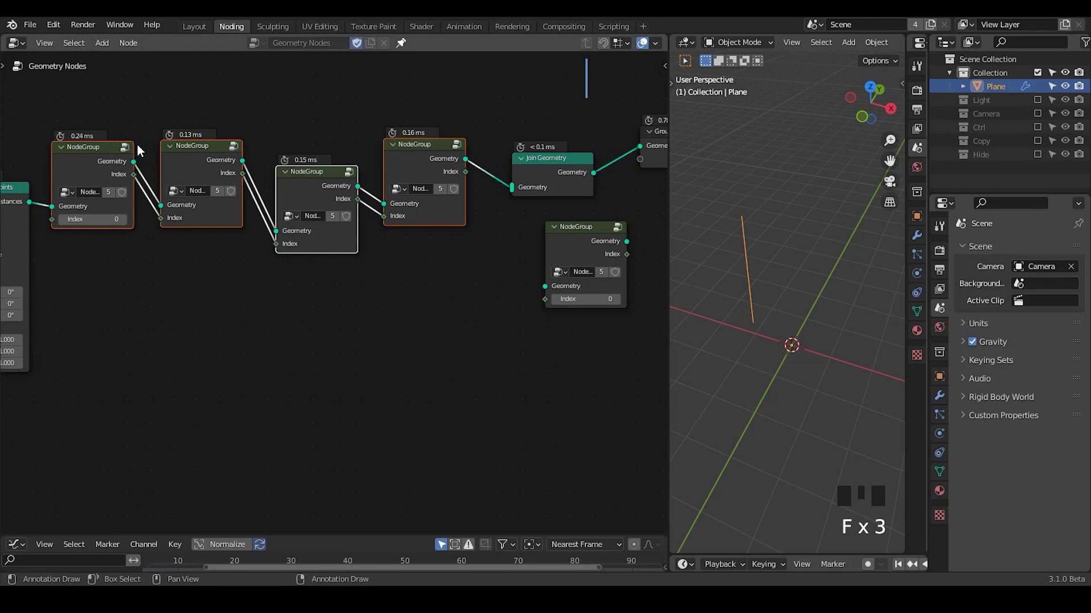
{"action": "left_click_drag", "start_coordinate": [171, 270], "coordinate": [182, 132]}
{"action": "left_click", "coordinate": [182, 132]}
Extend the chain to four group copies, delete a stray one, and relink them.
{"action": "key", "text": "shift+d"}
{"action": "key", "text": "shift+d"}
{"action": "left_click_drag", "start_coordinate": [86, 190], "coordinate": [459, 177]}
{"action": "left_click_drag", "start_coordinate": [295, 299], "coordinate": [175, 374]}
{"action": "key", "text": "x"}
{"action": "right_click", "coordinate": [127, 179]}
{"action": "left_click", "coordinate": [185, 141]}
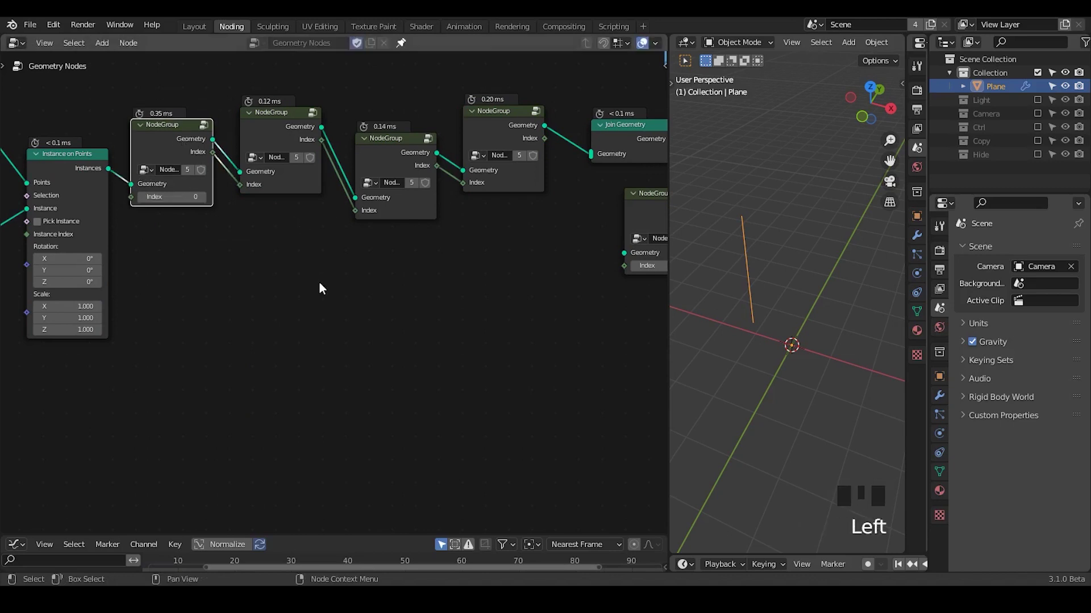
Enter the node group and annotate its layout.
{"action": "key", "text": "ctrl+shift+alt+q"}
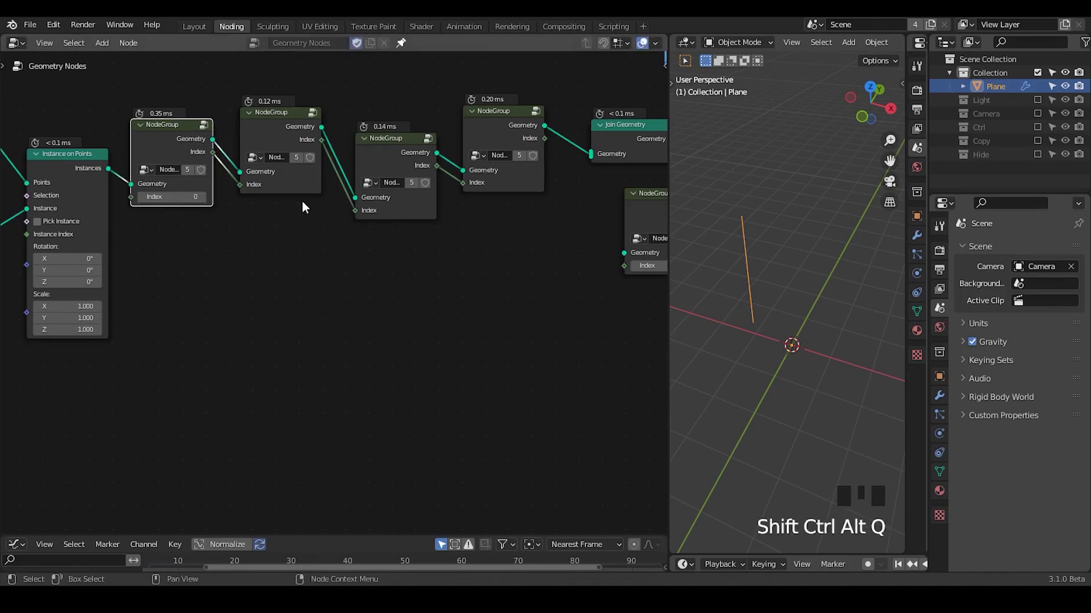
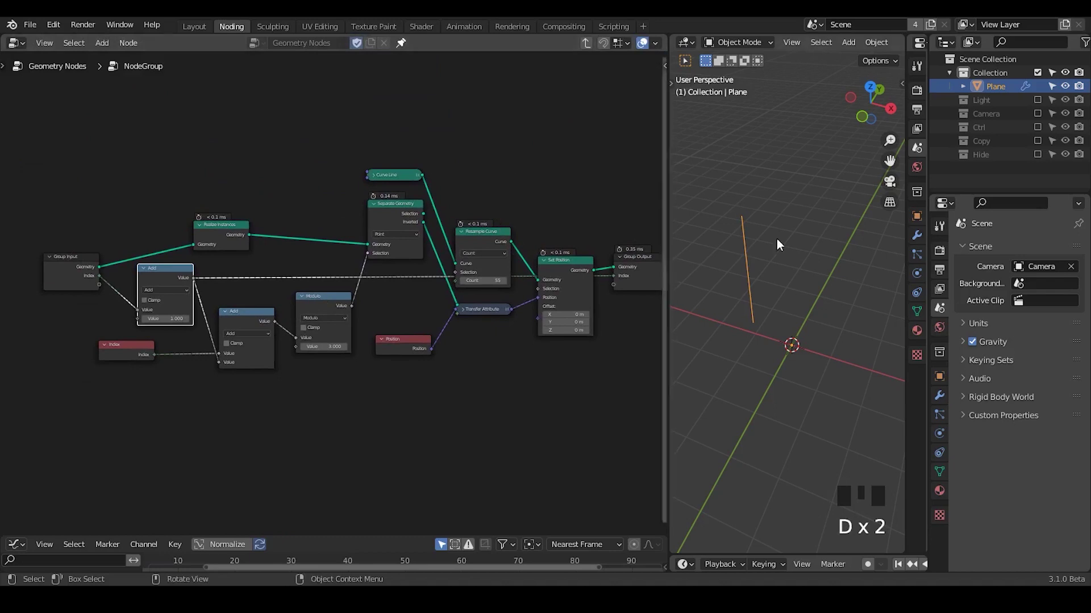
{"action": "key", "text": "d"}
{"action": "key", "text": "d"}
{"action": "key", "text": "d"}
{"action": "left_click_drag", "start_coordinate": [843, 226], "coordinate": [842, 364]}
{"action": "key", "text": "d"}
{"action": "key", "text": "d"}
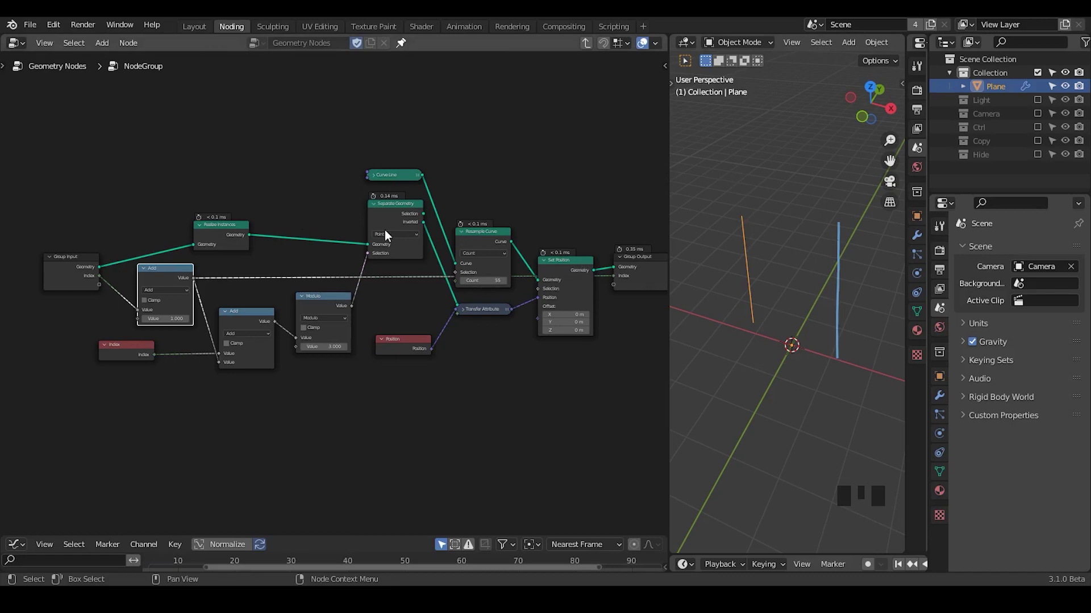
Give the Group Input extra Sampling and Geometry sockets alongside Index.
{"action": "left_click_drag", "start_coordinate": [177, 318], "coordinate": [90, 232]}
{"action": "left_click", "coordinate": [89, 232]}
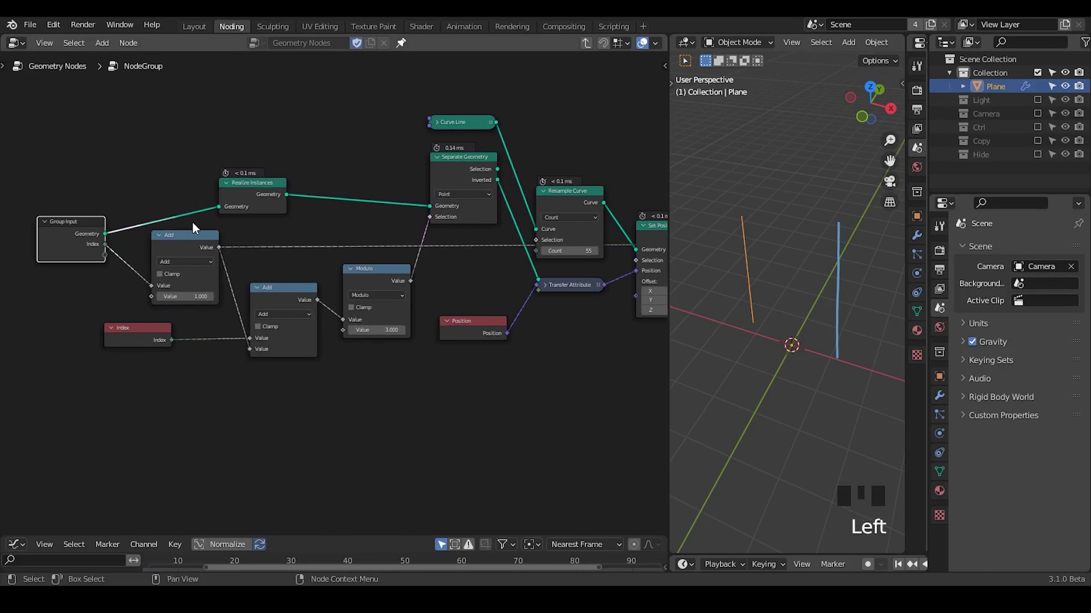
{"action": "key", "text": "n"}
{"action": "left_click", "coordinate": [588, 91]}
{"action": "left_click_drag", "start_coordinate": [639, 90], "coordinate": [262, 193]}
{"action": "key", "text": "n"}
{"action": "left_click_drag", "start_coordinate": [373, 219], "coordinate": [482, 135]}
{"action": "key", "text": "ctrl+a"}
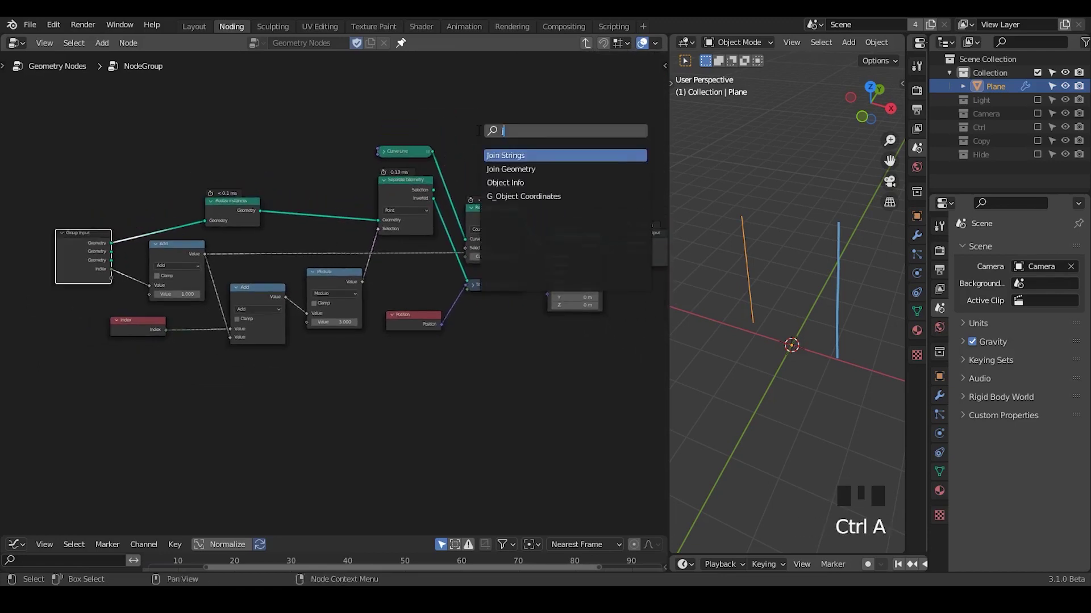
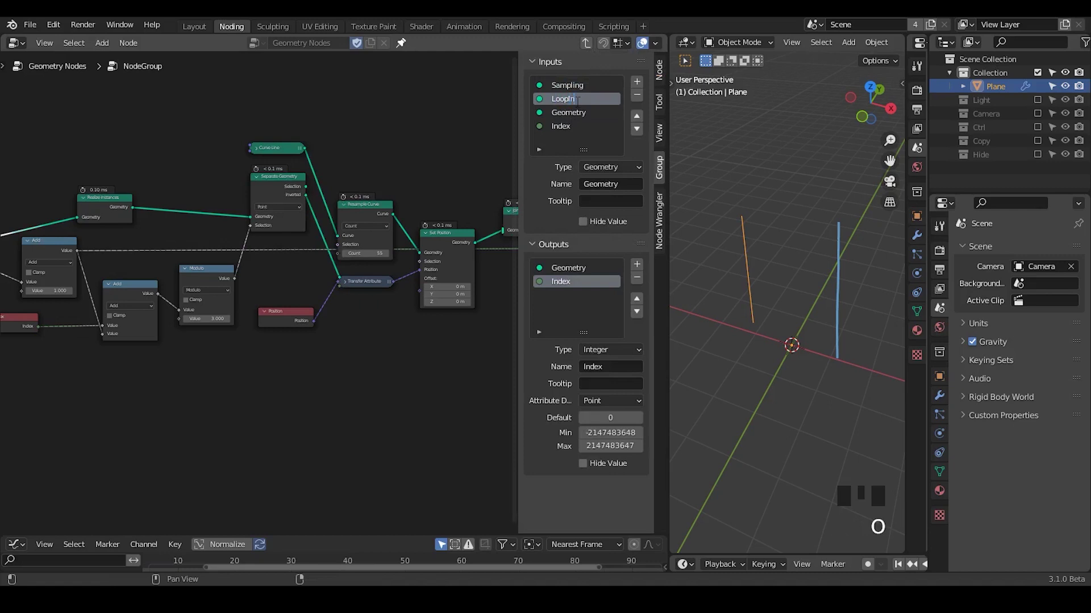
Rename the extra geometry input LoopInput and join it with the Set Position curve line.
{"action": "left_click_drag", "start_coordinate": [646, 118], "coordinate": [387, 200]}
{"action": "key", "text": "n"}
{"action": "left_click_drag", "start_coordinate": [371, 205], "coordinate": [44, 235]}
{"action": "left_click_drag", "start_coordinate": [43, 235], "coordinate": [234, 163]}
{"action": "key", "text": "g"}
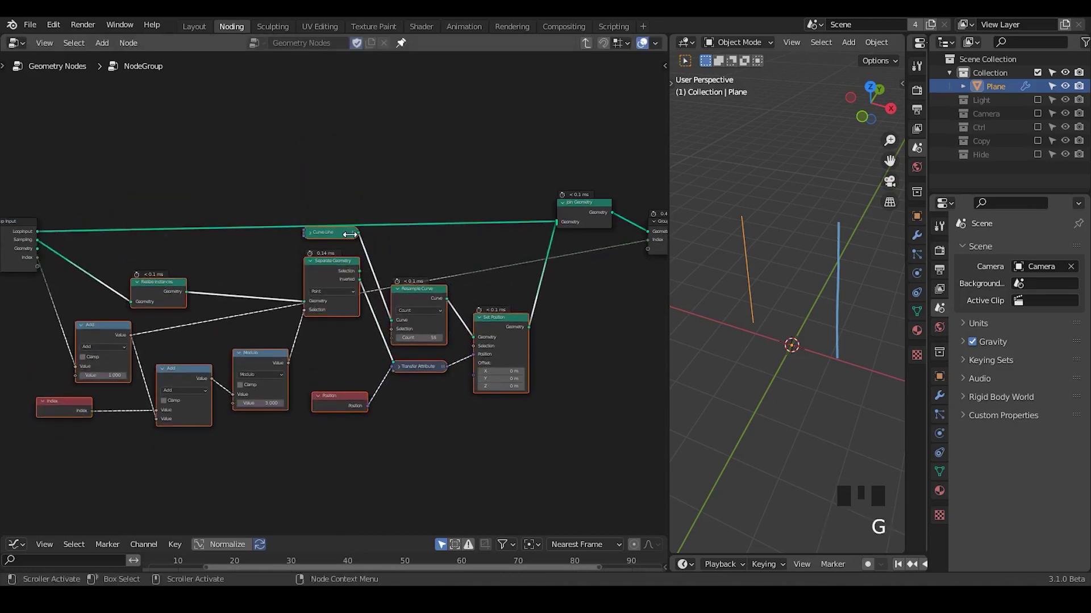
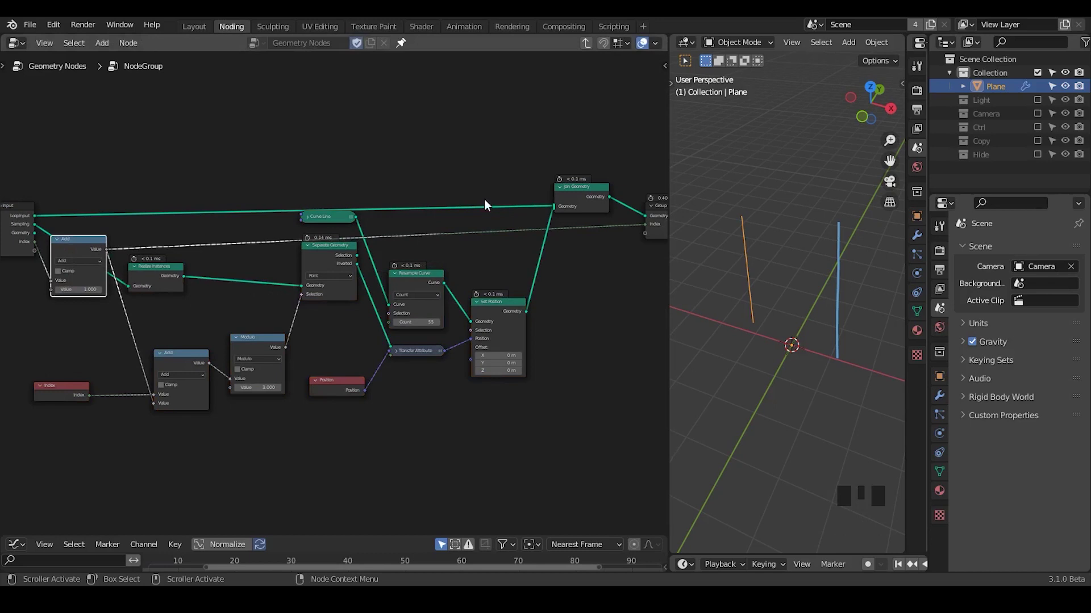
Move LoopInput to the top of the group inputs above Sampling, Geometry and Index.
{"action": "left_click", "coordinate": [29, 223]}
{"action": "key", "text": "n"}
{"action": "left_click_drag", "start_coordinate": [172, 243], "coordinate": [172, 256]}
{"action": "left_click", "coordinate": [172, 256]}
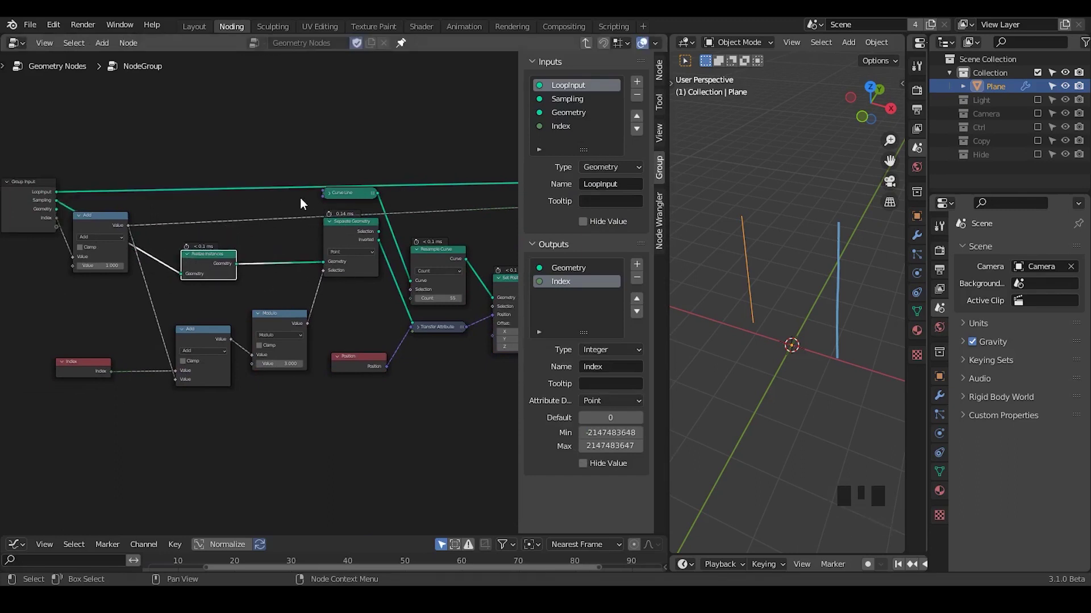
{"action": "middle_click", "coordinate": [306, 196]}
{"action": "left_click", "coordinate": [584, 121]}
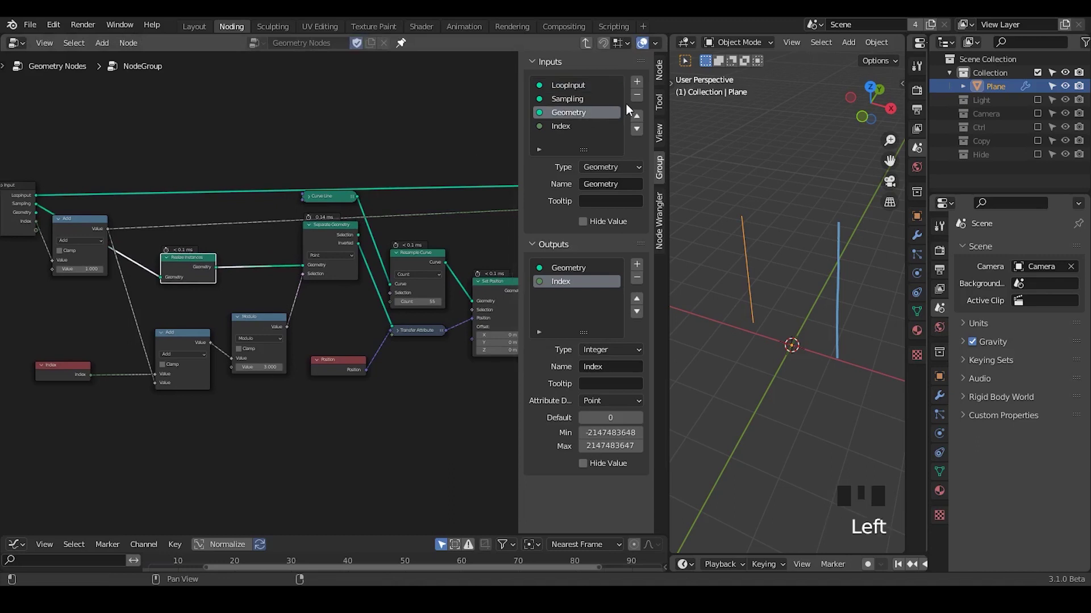
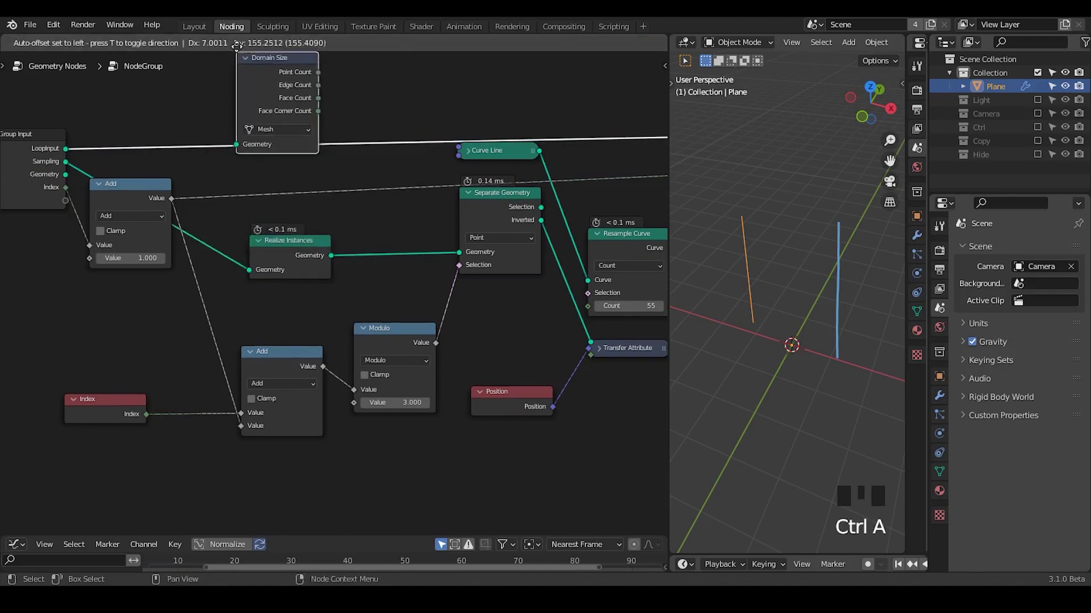
Set Domain Size to Curve and wire its Point Count and results into the Group Output.
{"action": "left_click_drag", "start_coordinate": [66, 291], "coordinate": [132, 261]}
{"action": "left_click_drag", "start_coordinate": [349, 219], "coordinate": [253, 165]}
{"action": "left_click_drag", "start_coordinate": [253, 166], "coordinate": [264, 219]}
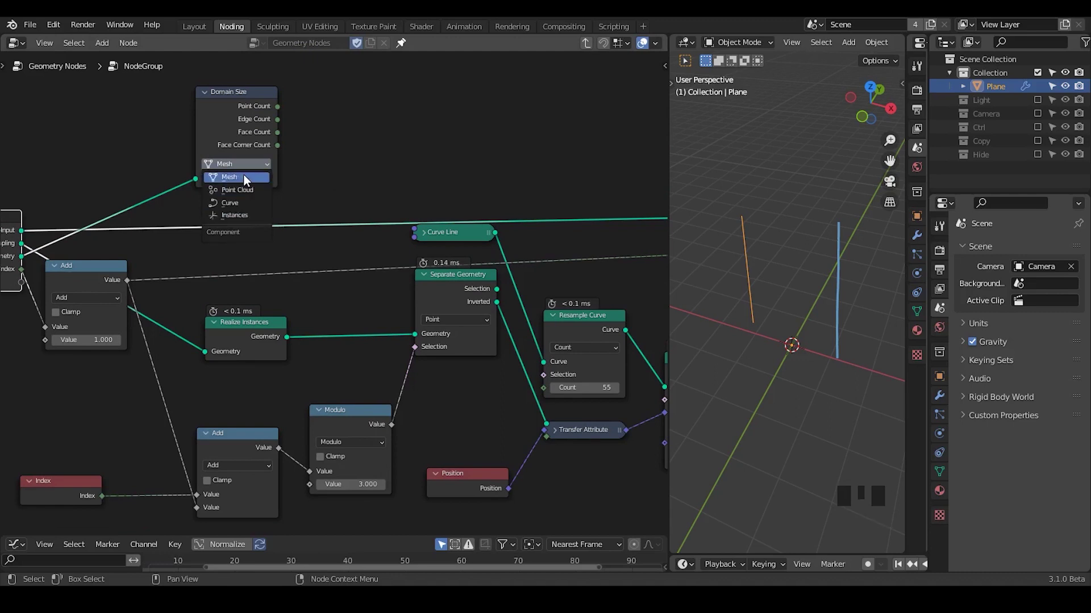
{"action": "left_click_drag", "start_coordinate": [245, 167], "coordinate": [308, 133]}
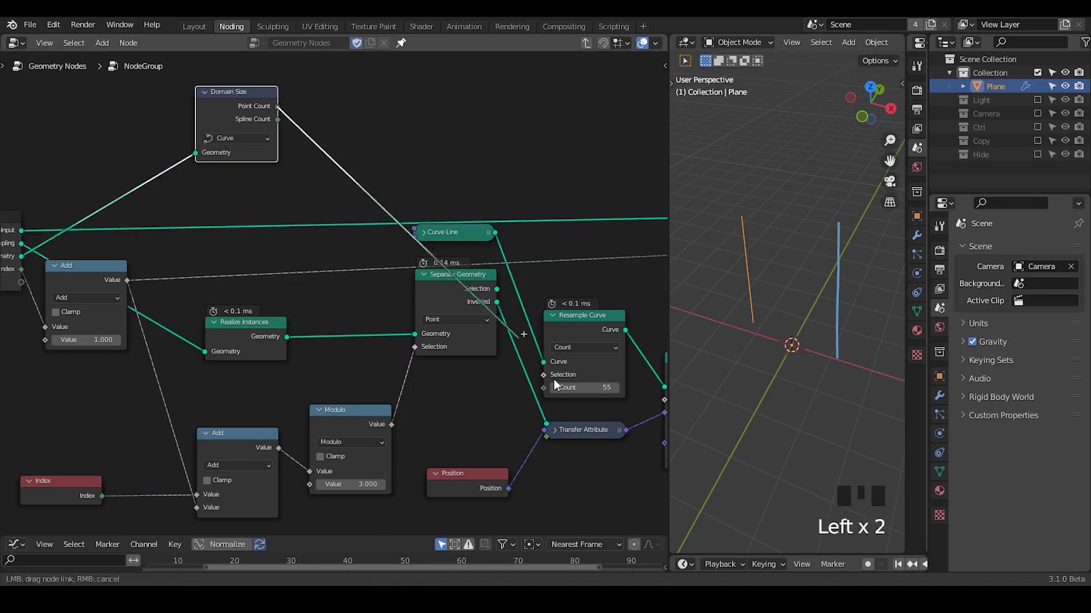
{"action": "left_click", "coordinate": [212, 97]}
{"action": "left_click_drag", "start_coordinate": [232, 104], "coordinate": [214, 313]}
{"action": "left_click_drag", "start_coordinate": [214, 313], "coordinate": [140, 230]}
{"action": "left_click_drag", "start_coordinate": [140, 230], "coordinate": [614, 217]}
Order the outputs Geometry, Sampling, Geometry, Index and return to the main tree.
{"action": "key", "text": "n"}
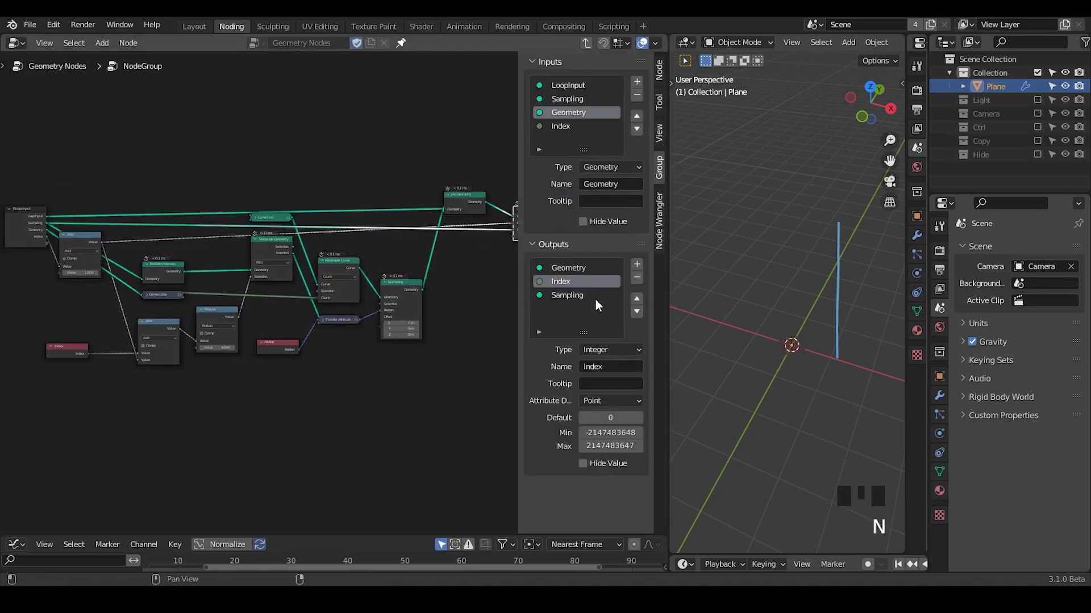
{"action": "left_click", "coordinate": [599, 305]}
{"action": "left_click_drag", "start_coordinate": [642, 305], "coordinate": [620, 302]}
{"action": "left_click", "coordinate": [642, 301]}
{"action": "key", "text": "n"}
{"action": "left_click_drag", "start_coordinate": [590, 49], "coordinate": [389, 321]}
{"action": "left_click_drag", "start_coordinate": [389, 321], "coordinate": [482, 83]}
Link each group's LoopOutput, Sampling, Geometry and Index into the next group's matching inputs.
{"action": "left_click_drag", "start_coordinate": [482, 84], "coordinate": [468, 114]}
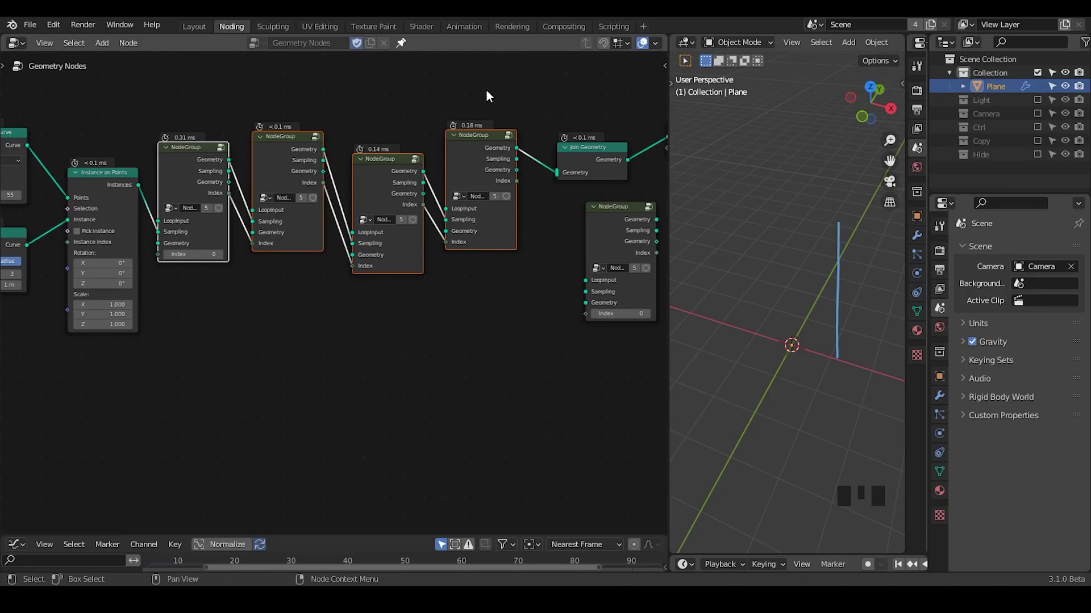
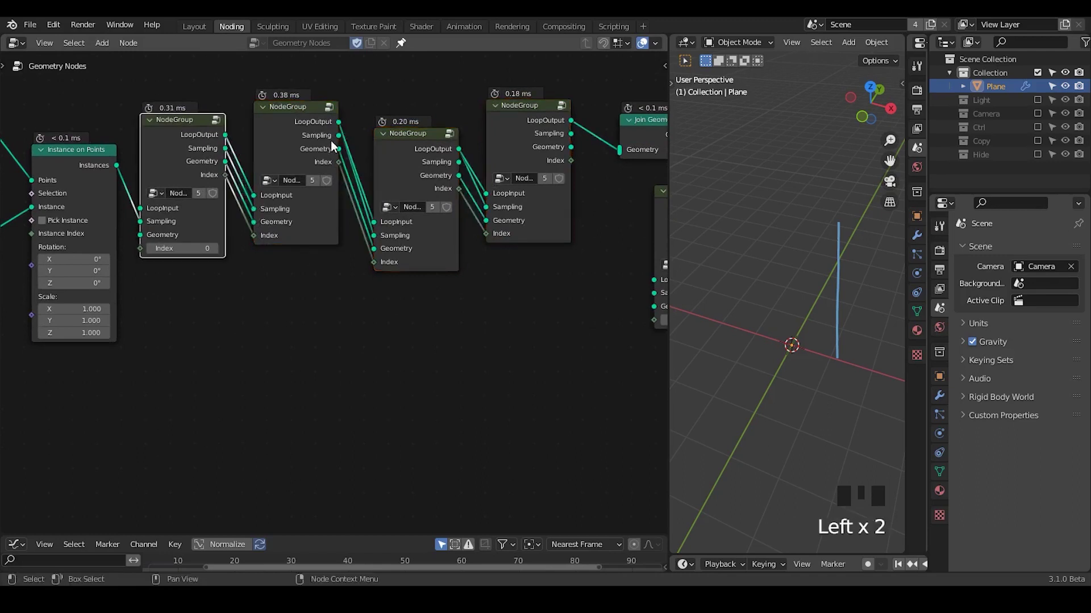
{"action": "left_click", "coordinate": [340, 144]}
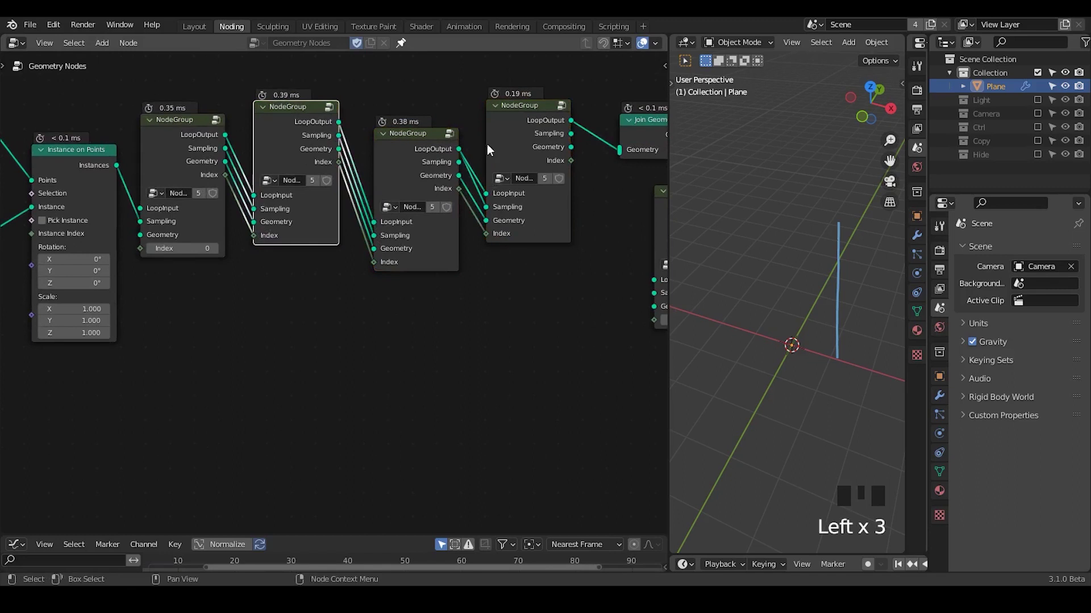
{"action": "left_click_drag", "start_coordinate": [466, 171], "coordinate": [259, 316]}
{"action": "left_click_drag", "start_coordinate": [259, 315], "coordinate": [230, 162]}
{"action": "left_click", "coordinate": [229, 162]}
{"action": "left_click_drag", "start_coordinate": [294, 222], "coordinate": [213, 225]}
{"action": "left_click_drag", "start_coordinate": [213, 226], "coordinate": [143, 225]}
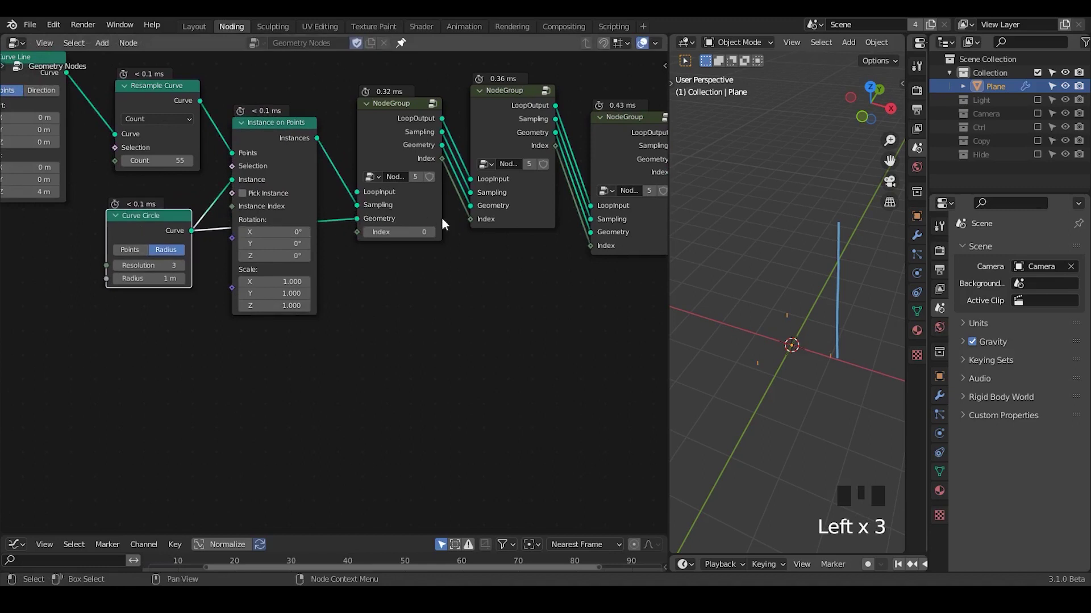
Raise the Curve Line end height to about 75 m so three vertical lines appear.
{"action": "left_click_drag", "start_coordinate": [778, 380], "coordinate": [344, 126]}
{"action": "key", "text": "ctrl+shift+alt+q"}
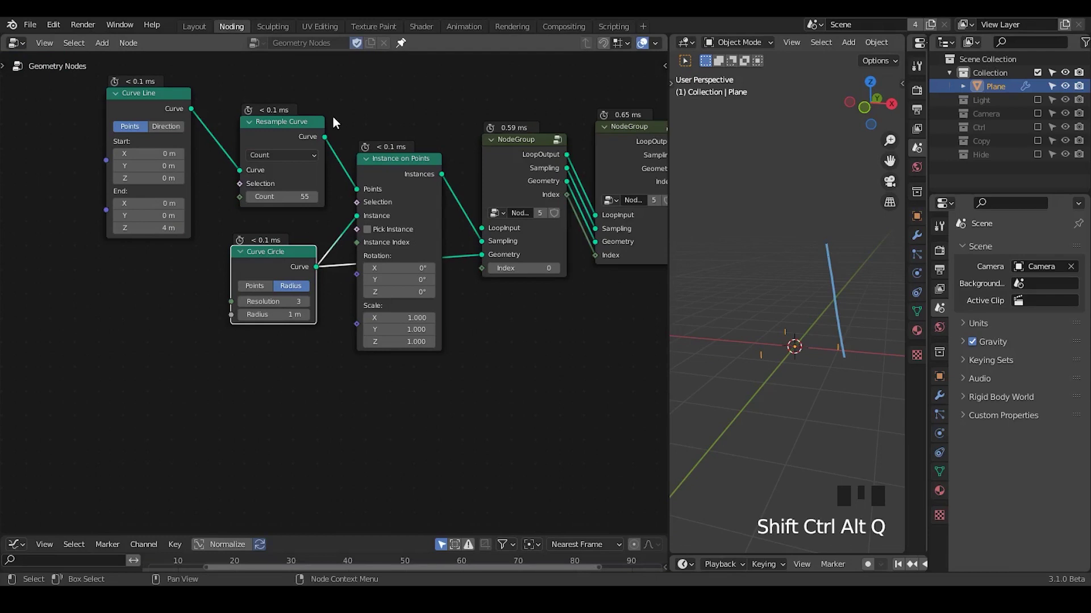
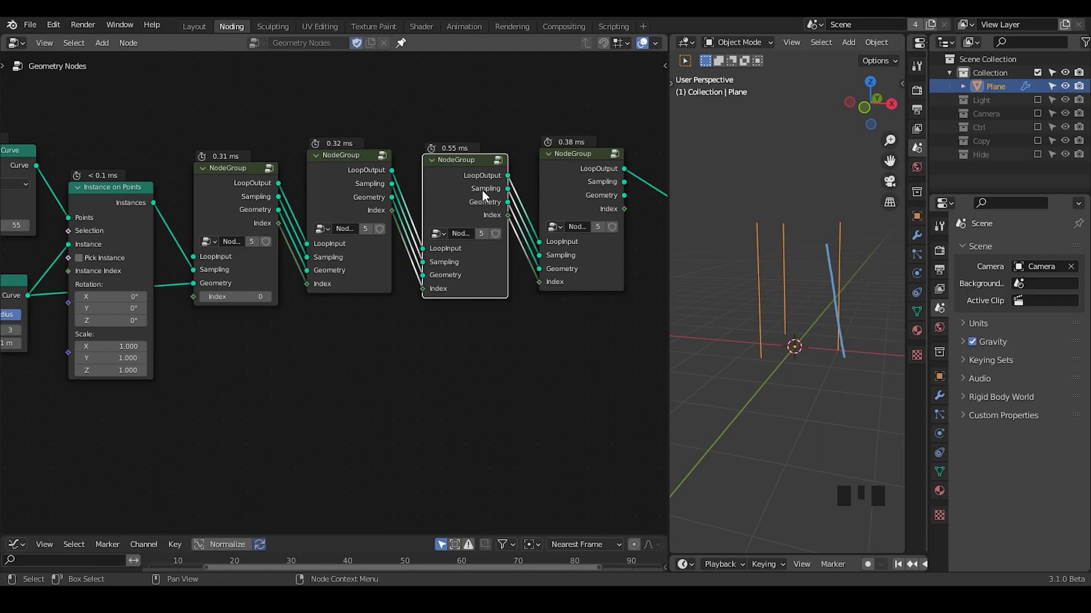
{"action": "left_click_drag", "start_coordinate": [463, 147], "coordinate": [362, 159]}
Add the G_Helical Connection group node and look inside its tree.
{"action": "key", "text": "ctrl+a"}
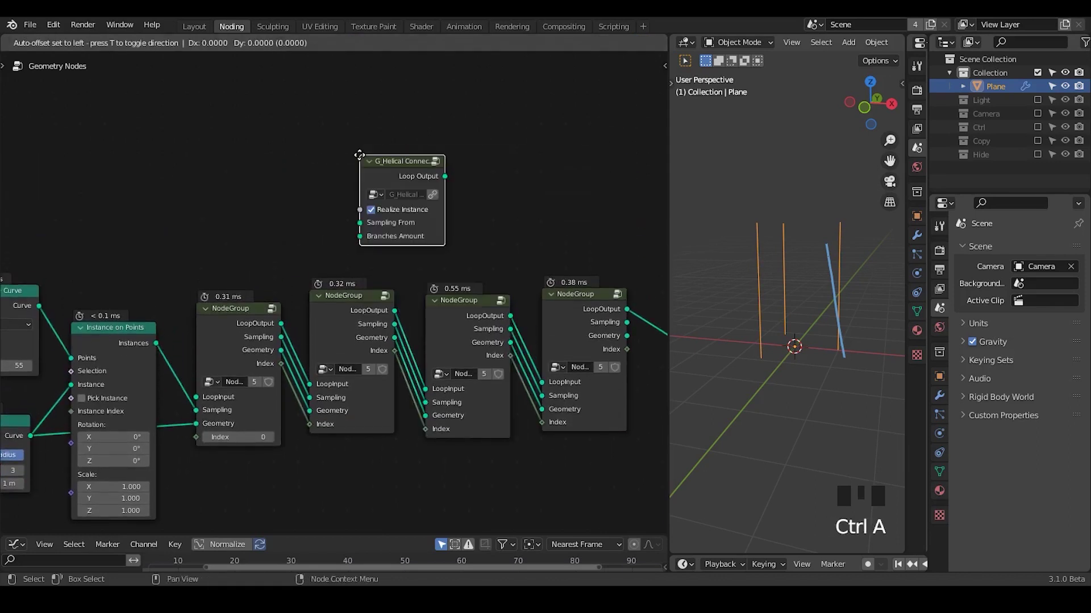
{"action": "key", "text": "Tab"}
{"action": "left_click_drag", "start_coordinate": [497, 301], "coordinate": [543, 211]}
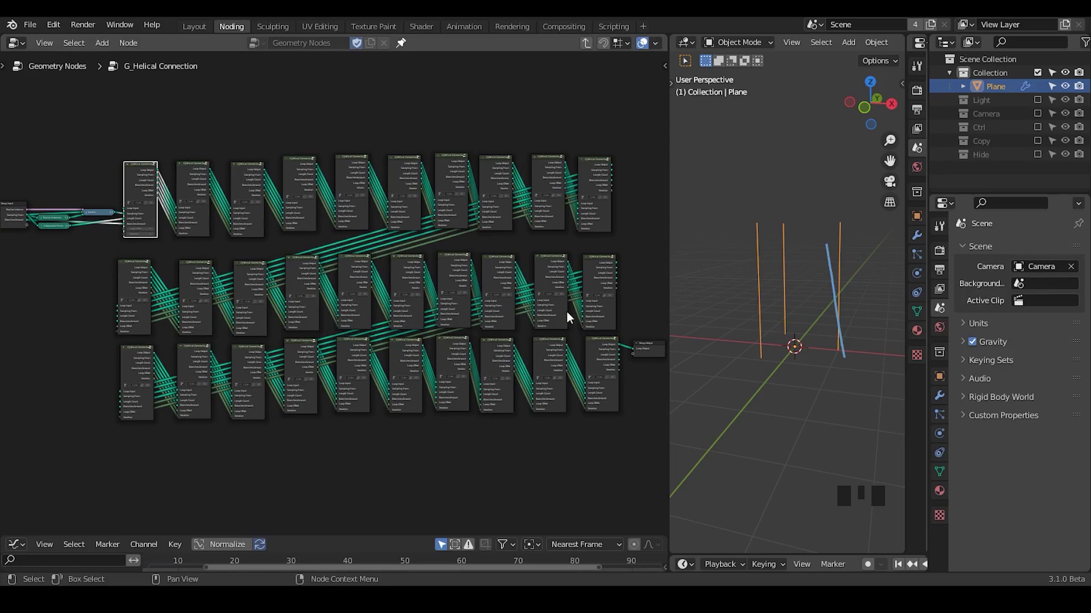
{"action": "left_click_drag", "start_coordinate": [591, 53], "coordinate": [424, 305]}
{"action": "left_click_drag", "start_coordinate": [441, 414], "coordinate": [509, 224]}
{"action": "left_click", "coordinate": [509, 224]}
Duplicate the looping NodeGroup three times into the chain and link the copies with F.
{"action": "key", "text": "shift+d"}
{"action": "key", "text": "shift+d"}
{"action": "key", "text": "shift+d"}
{"action": "left_click_drag", "start_coordinate": [393, 328], "coordinate": [482, 241]}
{"action": "left_click_drag", "start_coordinate": [482, 241], "coordinate": [386, 251]}
{"action": "key", "text": "f"}
{"action": "key", "text": "f"}
{"action": "key", "text": "f"}
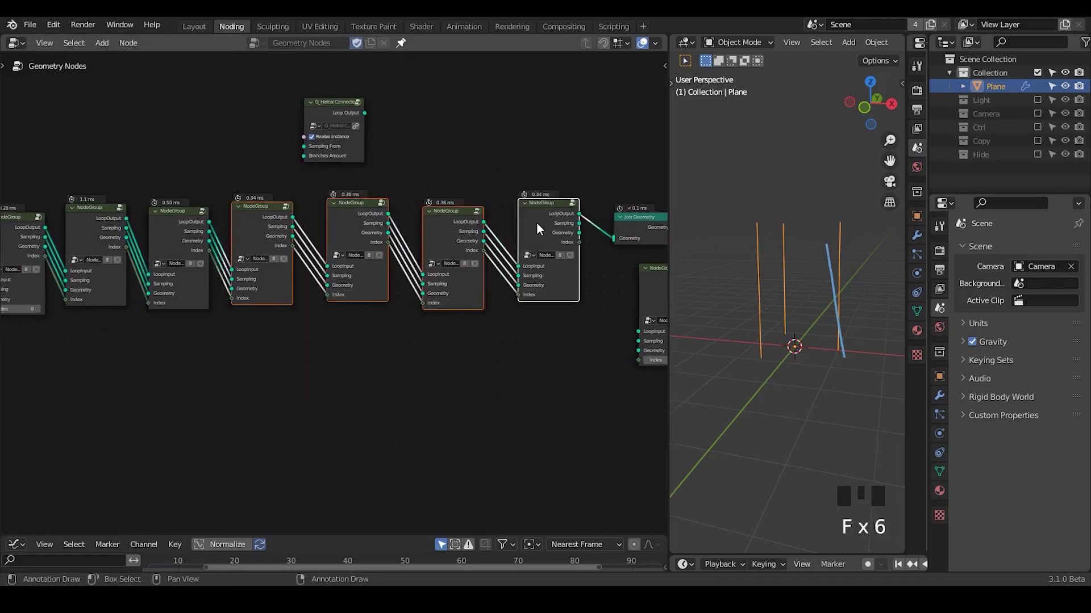
Delete a stray selection with X, select another group copy and reopen the group.
{"action": "left_click_drag", "start_coordinate": [227, 412], "coordinate": [404, 108]}
{"action": "left_click", "coordinate": [404, 108]}
{"action": "key", "text": "x"}
{"action": "left_click_drag", "start_coordinate": [129, 311], "coordinate": [201, 179]}
{"action": "left_click", "coordinate": [201, 179]}
{"action": "key", "text": "Tab"}
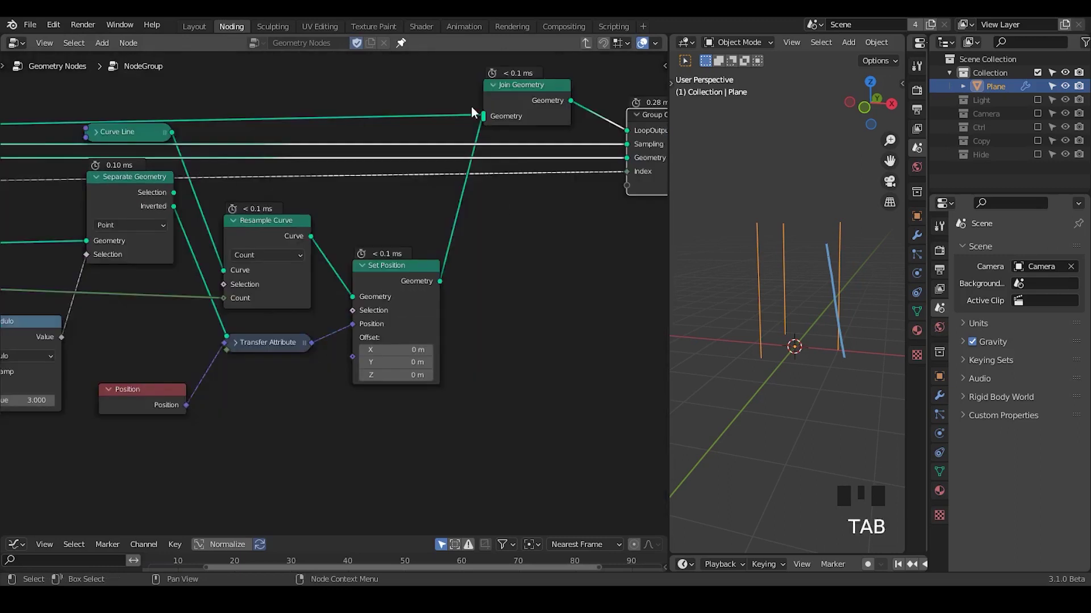
Sketch annotation strokes over the wiring inside the group with D.
{"action": "key", "text": "d"}
{"action": "left_click", "coordinate": [406, 113]}
{"action": "key", "text": "d"}
{"action": "key", "text": "d"}
{"action": "key", "text": "d"}
{"action": "left_click", "coordinate": [451, 198]}
{"action": "key", "text": "d"}
{"action": "key", "text": "d"}
{"action": "key", "text": "d"}
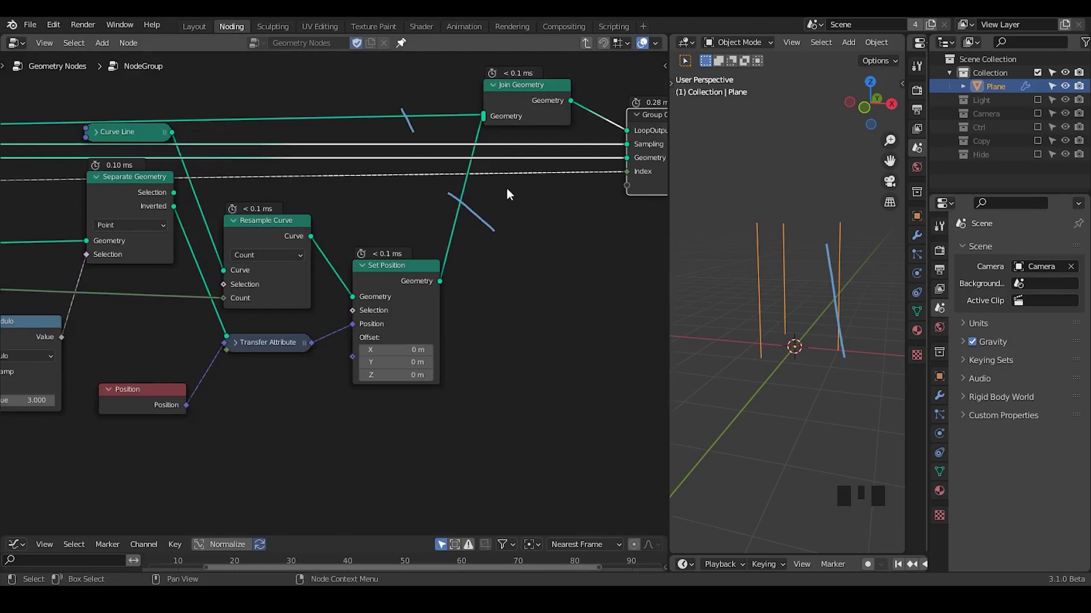
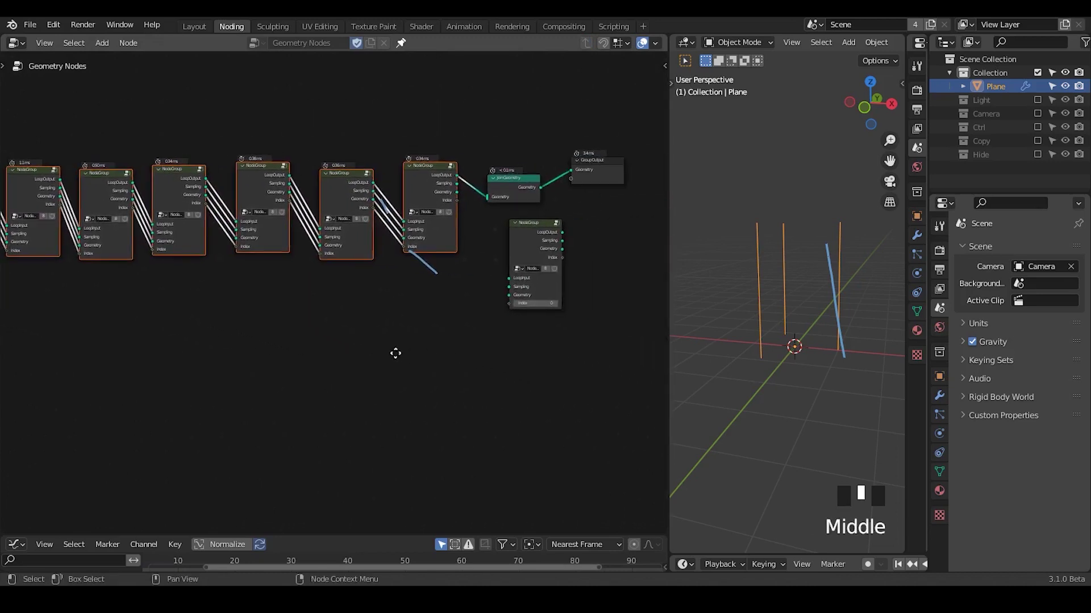
Remove the stray NodeGroup's links and reconnect the neighbouring copies in sequence.
{"action": "key", "text": "d"}
{"action": "right_click", "coordinate": [600, 262]}
{"action": "key", "text": "d"}
{"action": "key", "text": "d"}
{"action": "left_click_drag", "start_coordinate": [364, 328], "coordinate": [414, 326]}
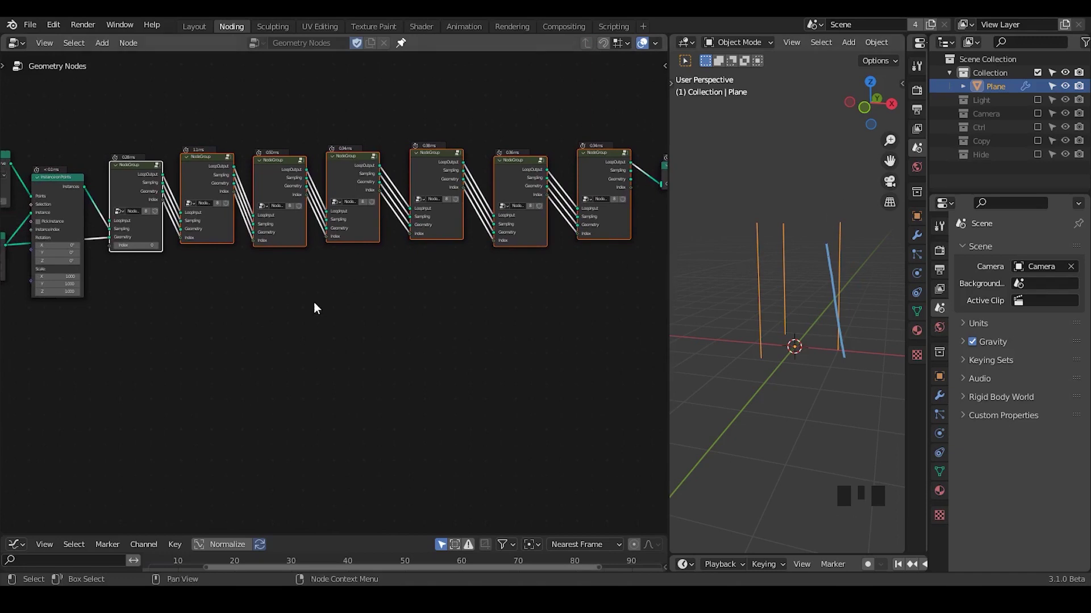
Finish chaining all eight copies so the stray blue line disappears from the viewport.
{"action": "key", "text": "d"}
{"action": "right_click", "coordinate": [809, 217]}
{"action": "key", "text": "d"}
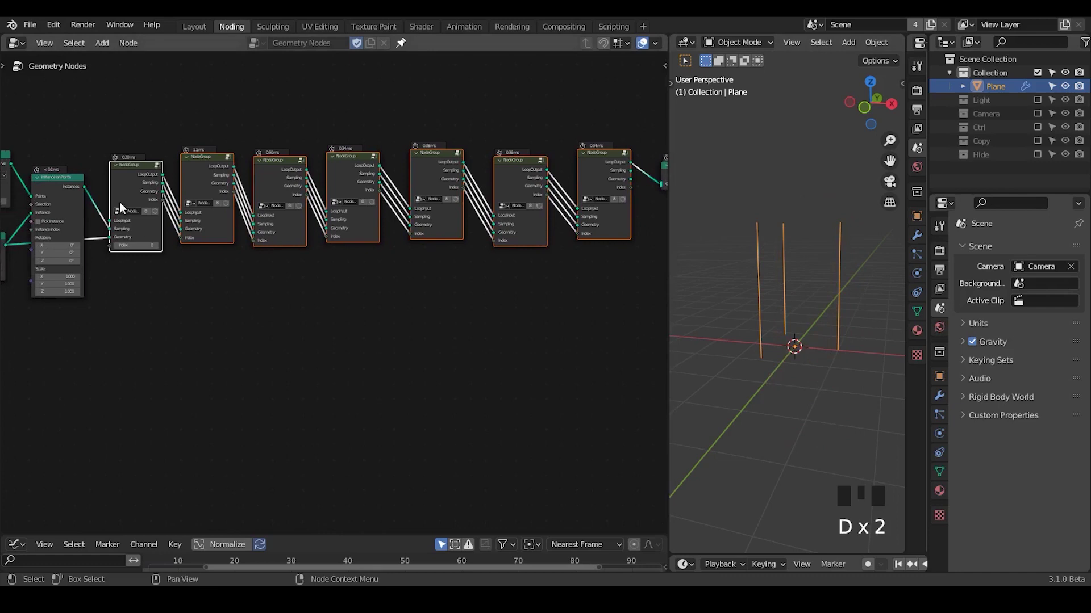
{"action": "left_click_drag", "start_coordinate": [266, 342], "coordinate": [210, 219]}
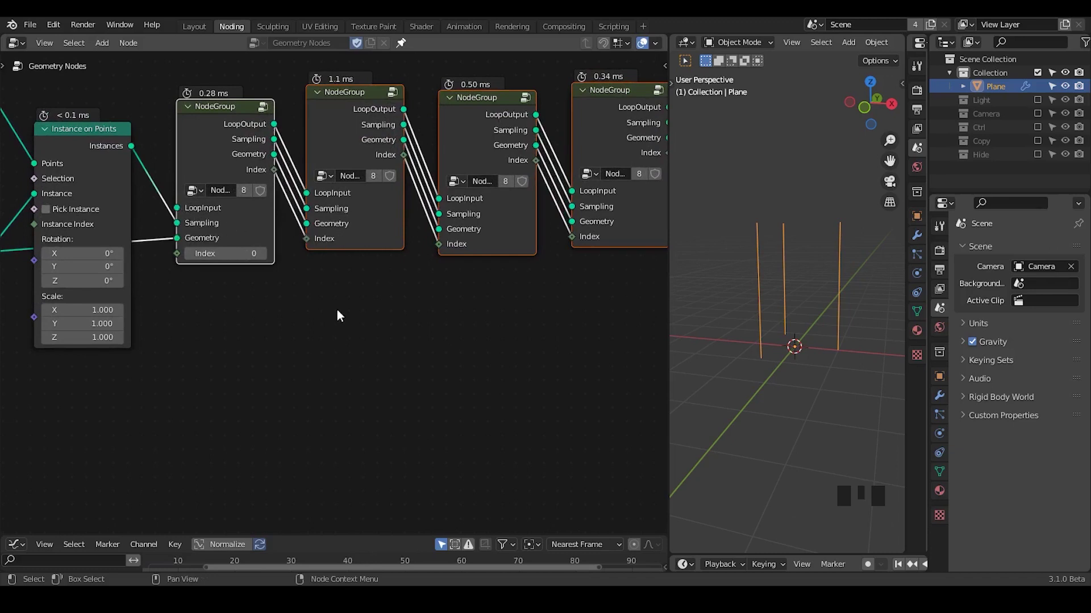
{"action": "key", "text": "ctrl+a"}
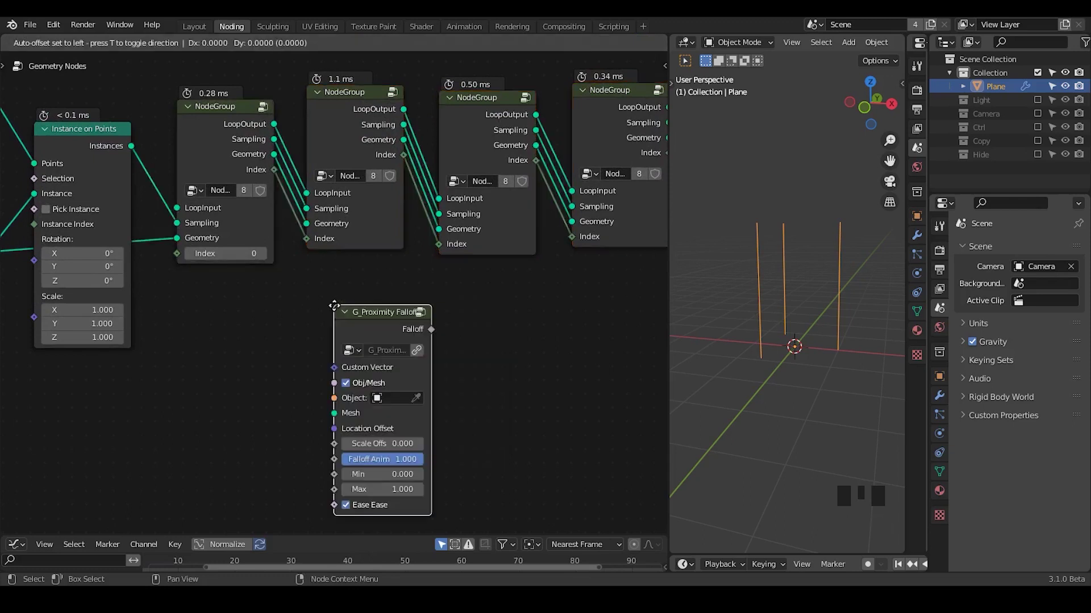
{"action": "left_click_drag", "start_coordinate": [315, 379], "coordinate": [250, 234]}
{"action": "left_click_drag", "start_coordinate": [250, 234], "coordinate": [189, 237]}
{"action": "left_click", "coordinate": [209, 240]}
{"action": "key", "text": "shift+d"}
{"action": "key", "text": "shift+d"}
{"action": "key", "text": "shift+d"}
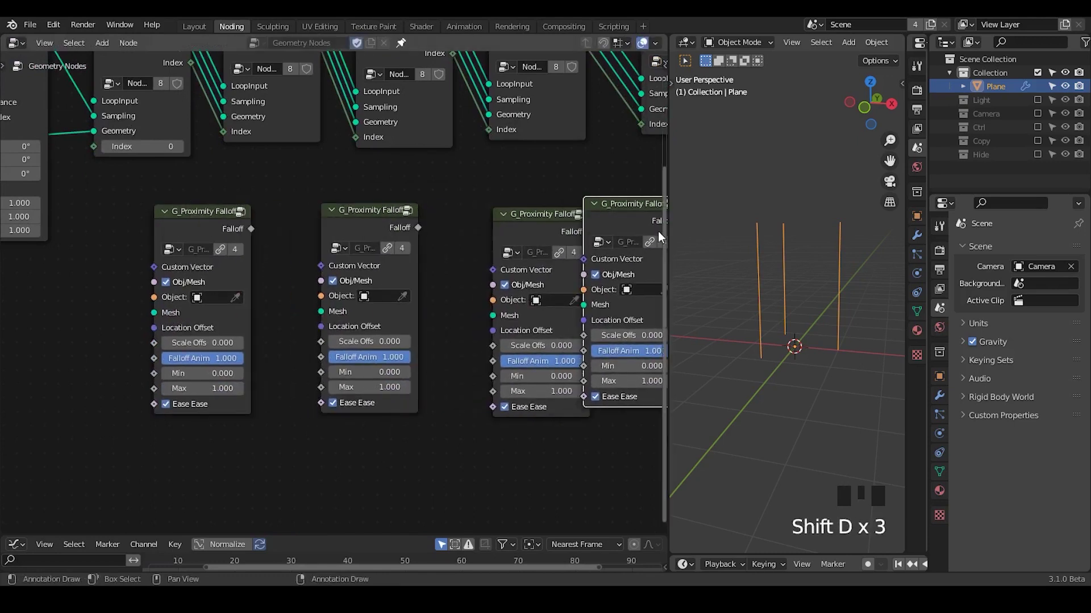
{"action": "left_click_drag", "start_coordinate": [473, 266], "coordinate": [567, 167]}
{"action": "key", "text": "shift+d"}
{"action": "left_click_drag", "start_coordinate": [483, 220], "coordinate": [191, 244]}
{"action": "left_click", "coordinate": [192, 243]}
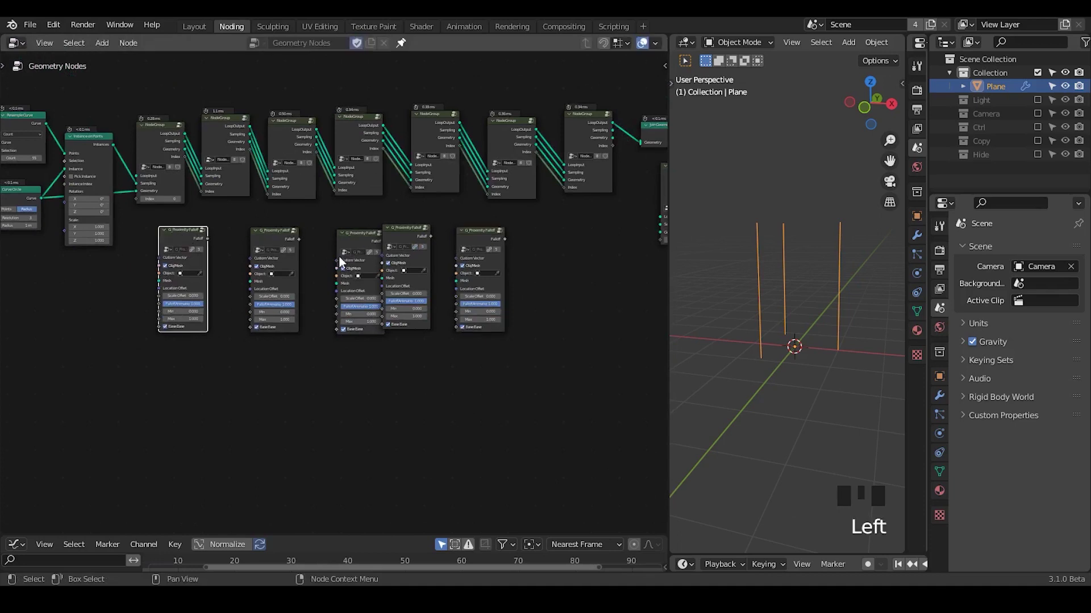
{"action": "left_click", "coordinate": [346, 246]}
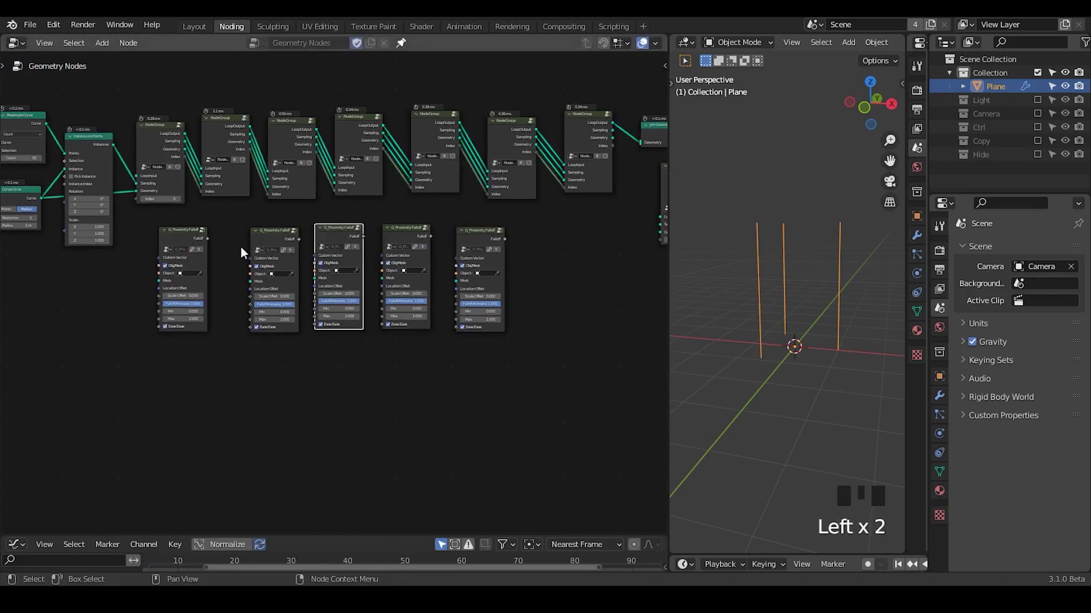
{"action": "left_click_drag", "start_coordinate": [491, 255], "coordinate": [364, 287]}
{"action": "key", "text": "x"}
{"action": "left_click_drag", "start_coordinate": [192, 310], "coordinate": [570, 135]}
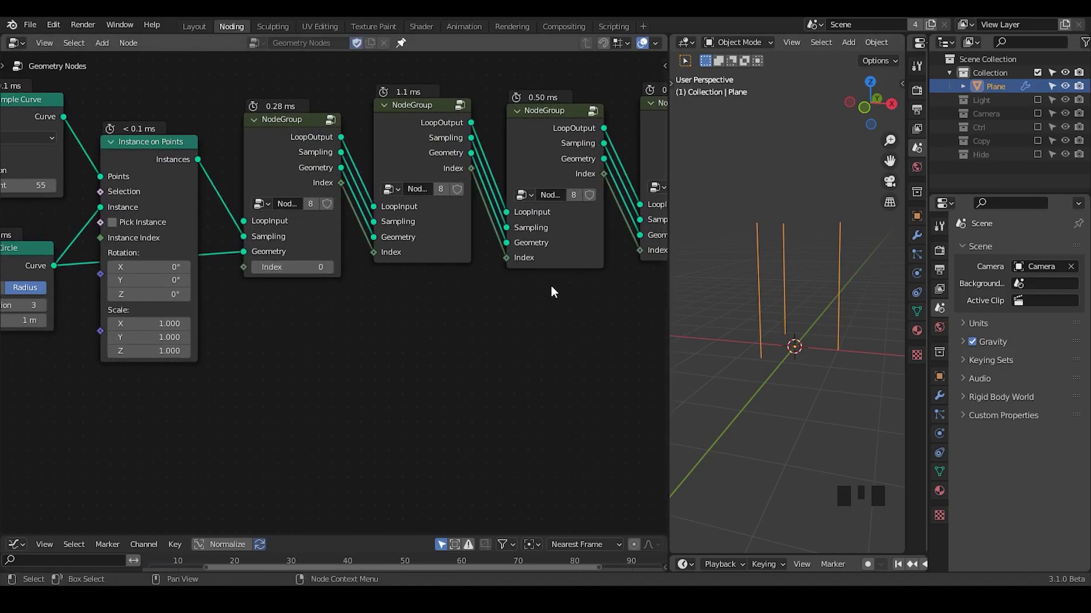
Select the last chained NodeGroup and place a Random Value node beside its Add node.
{"action": "left_click_drag", "start_coordinate": [573, 325], "coordinate": [335, 367]}
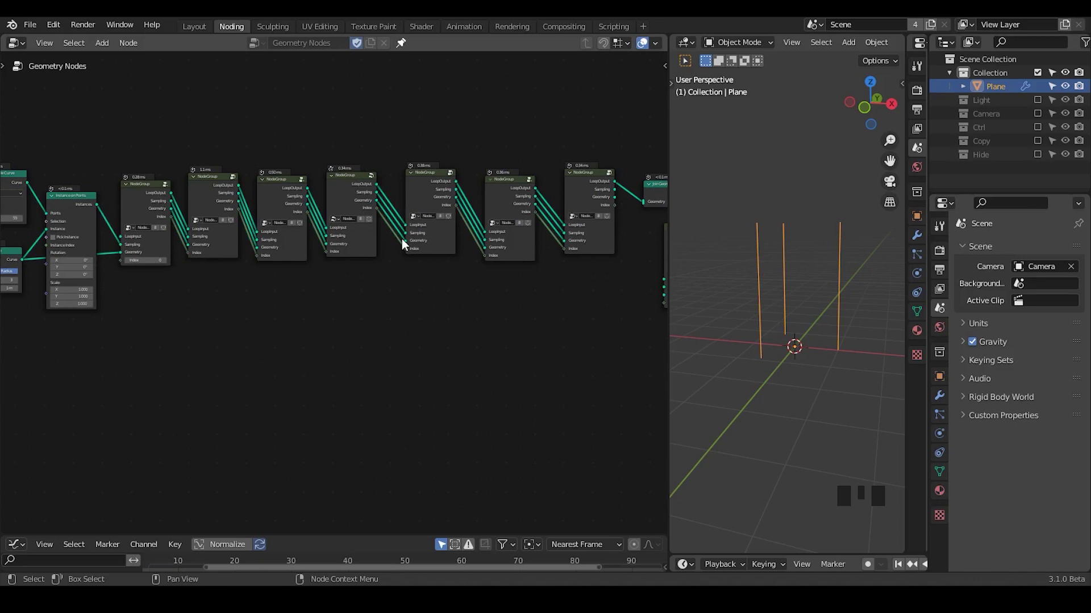
{"action": "left_click", "coordinate": [594, 181]}
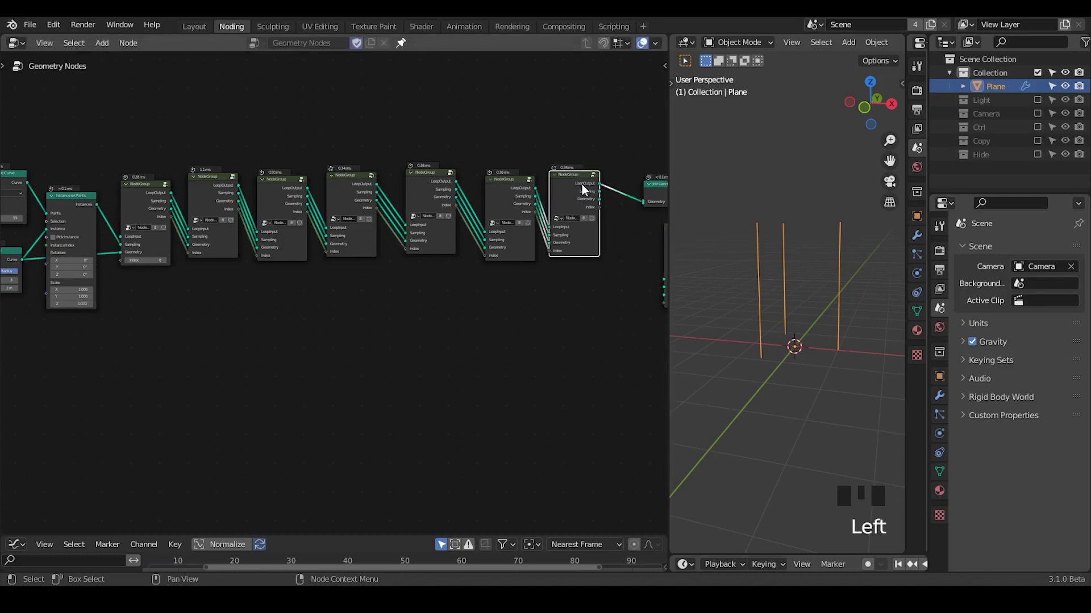
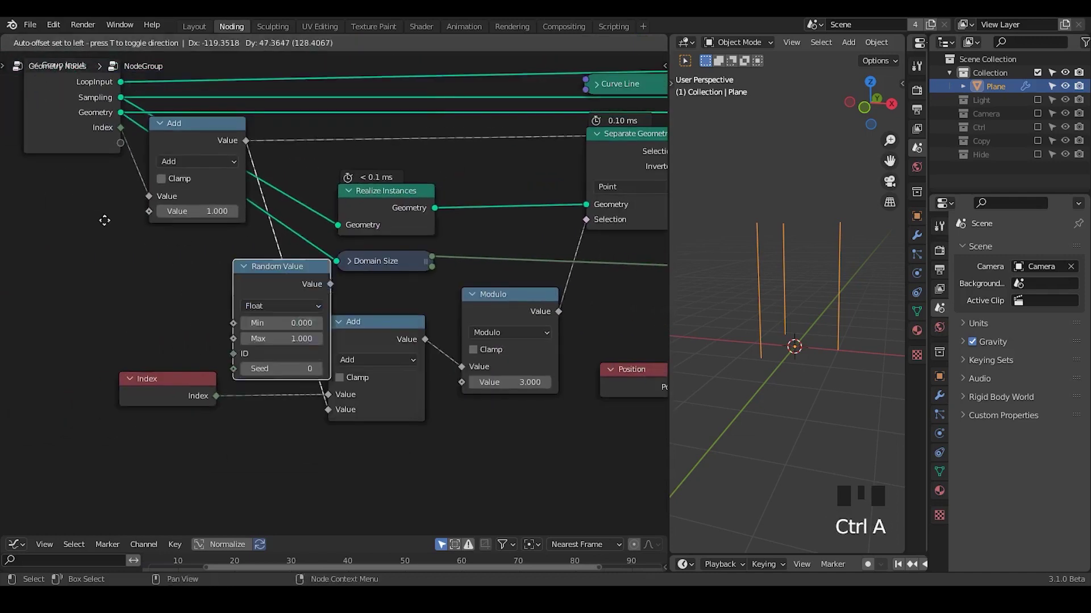
{"action": "left_click", "coordinate": [129, 149]}
{"action": "left_click_drag", "start_coordinate": [250, 269], "coordinate": [303, 282]}
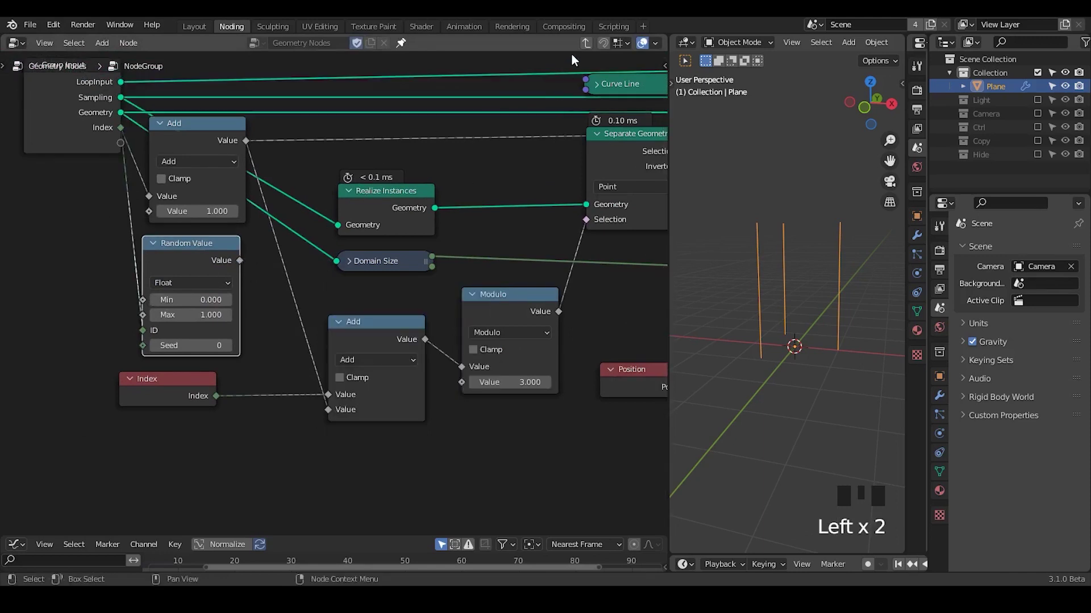
Box-select and delete the falloff copies, leaving eight chained looping groups.
{"action": "left_click_drag", "start_coordinate": [588, 51], "coordinate": [370, 256]}
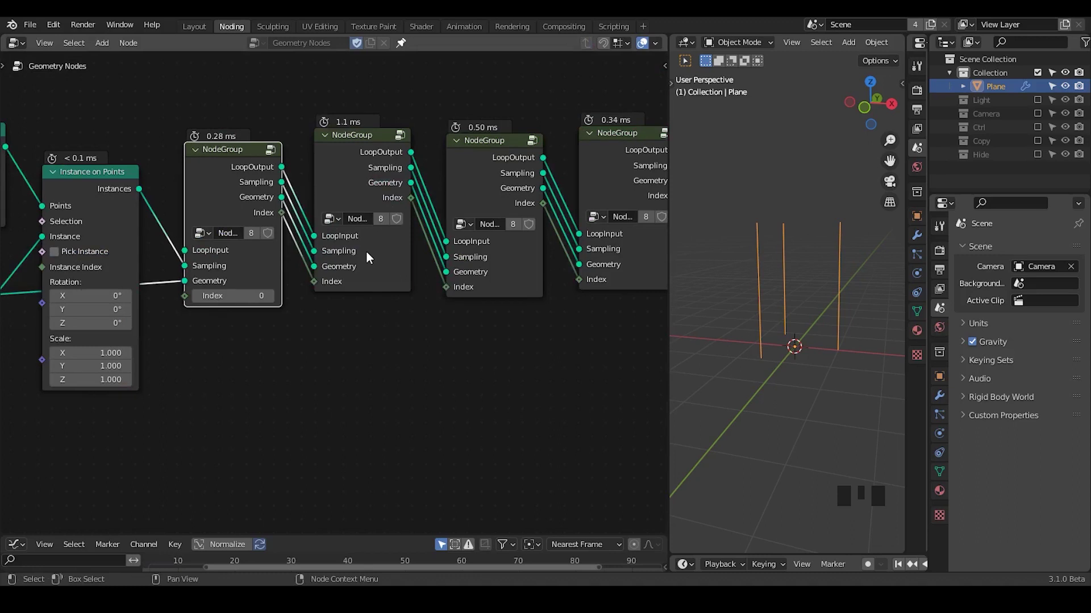
{"action": "left_click_drag", "start_coordinate": [416, 325], "coordinate": [625, 269]}
{"action": "left_click", "coordinate": [626, 269]}
{"action": "key", "text": "x"}
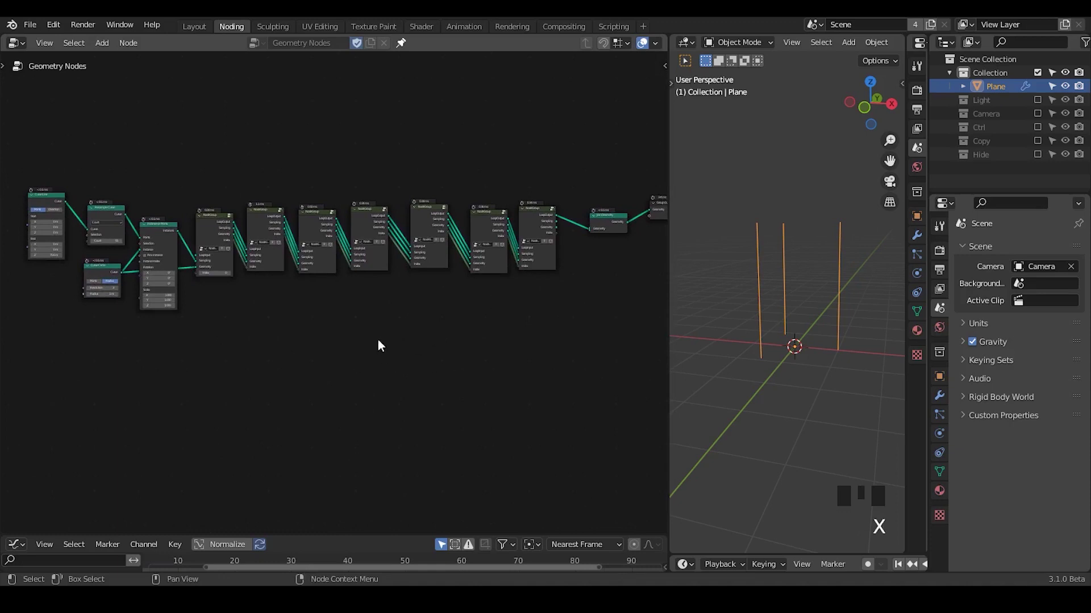